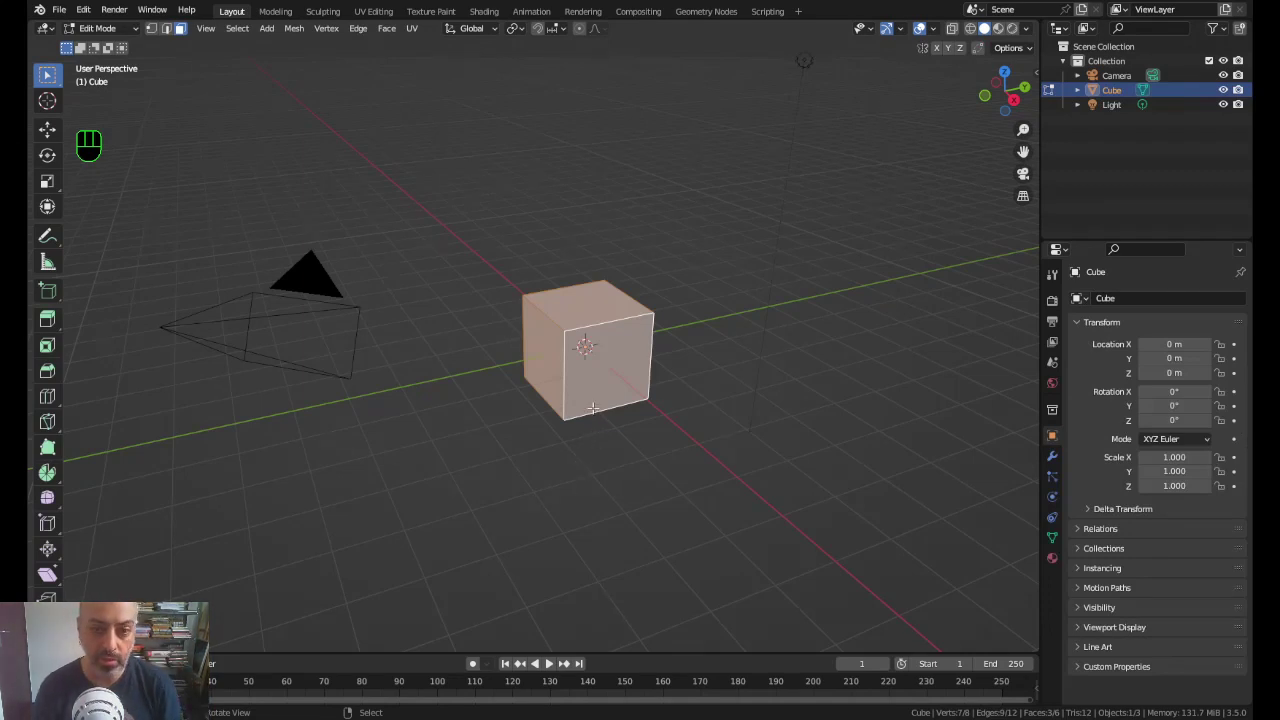
Step: Return to Object Mode and delete the default cube, leaving camera and light
key(Tab)
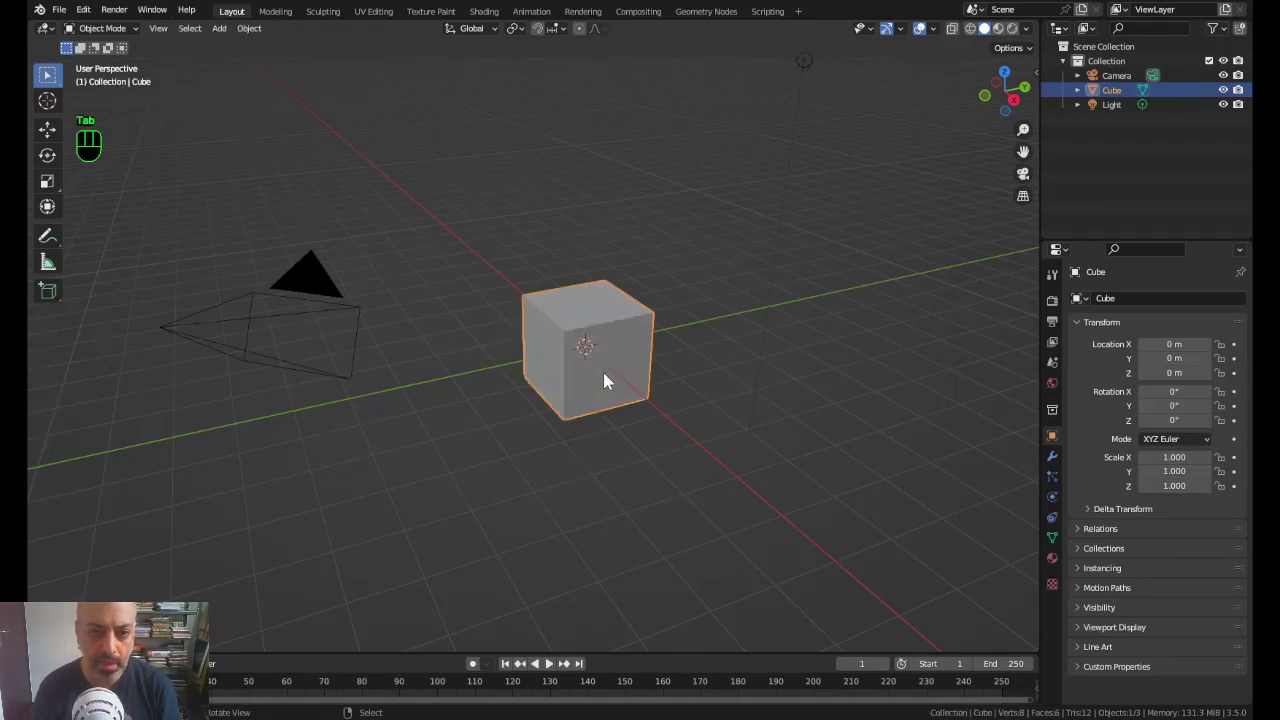
key(Delete)
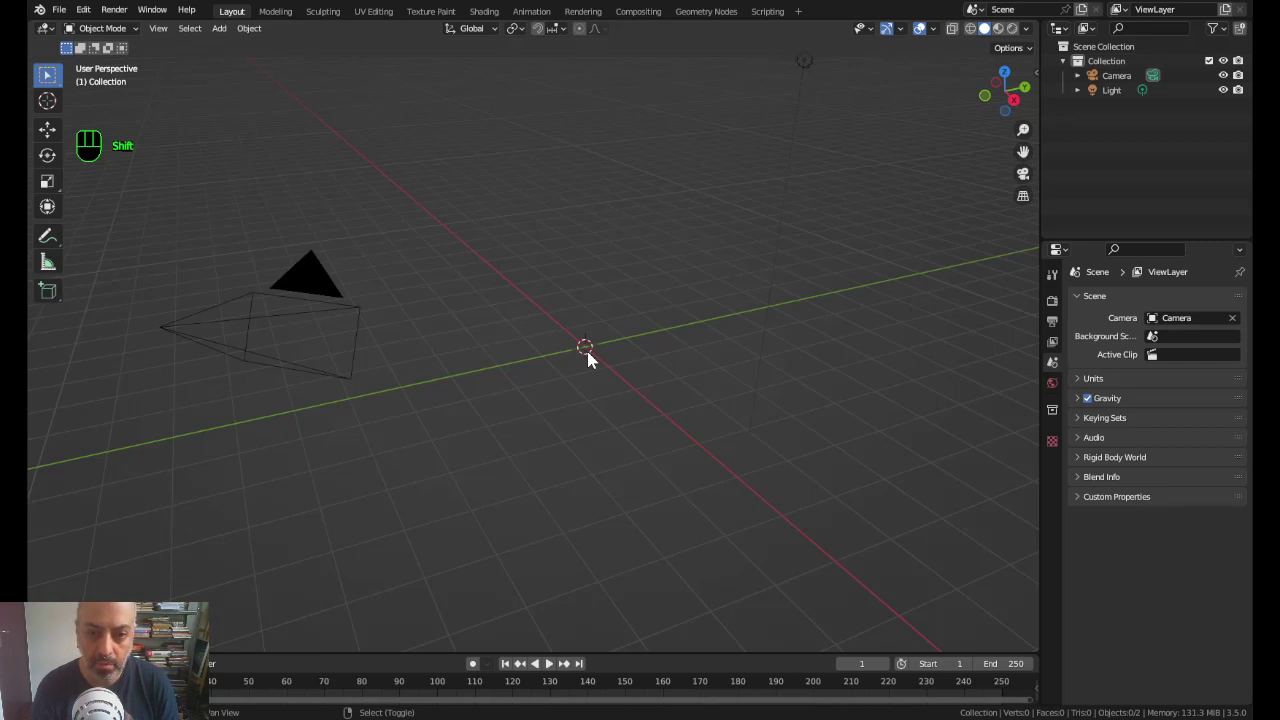
Step: Add a plane at the origin and give it a new Principled BSDF material, Material.001
key(shift+a)
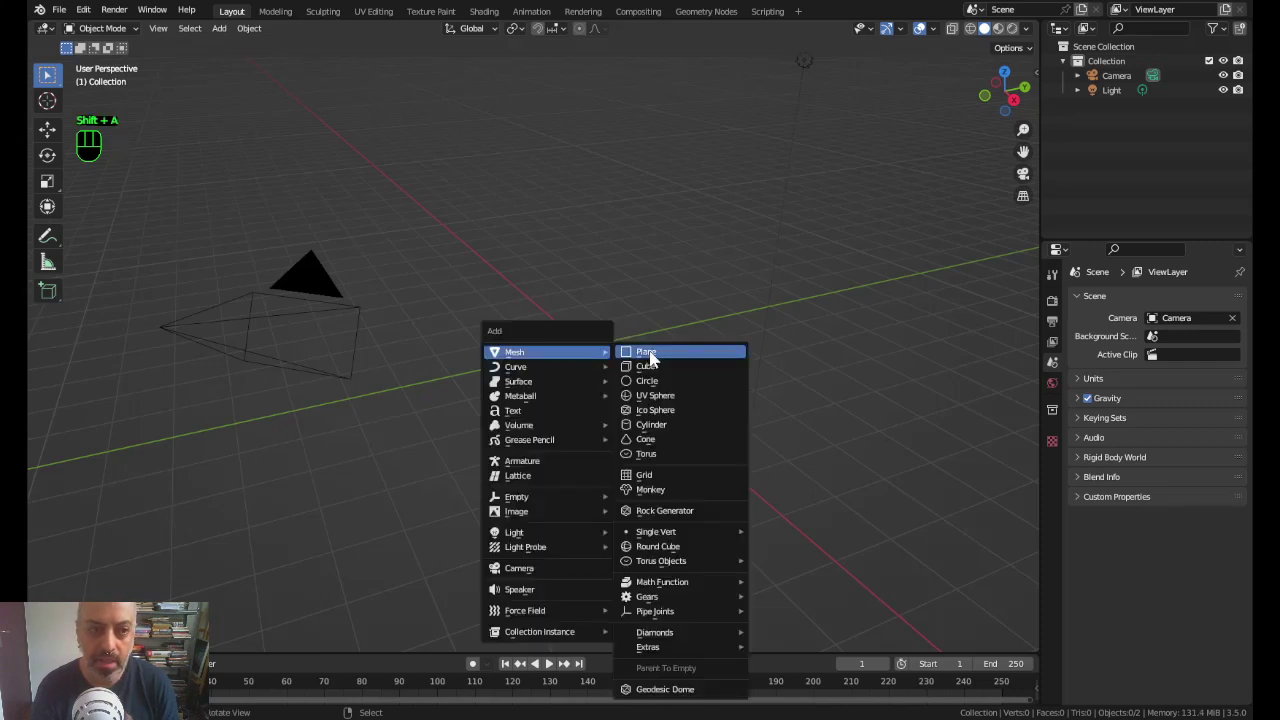
scroll(up, 3)
drag(795, 279, 683, 285)
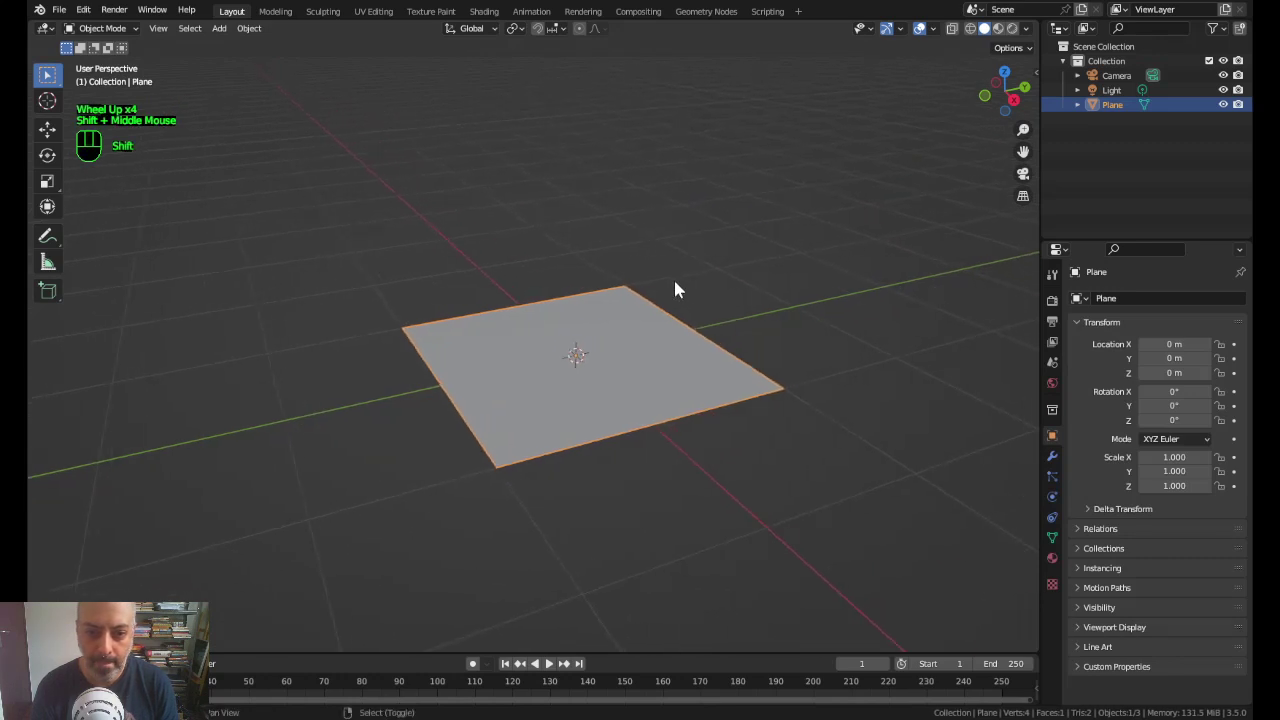
key(shift+a)
click(681, 344)
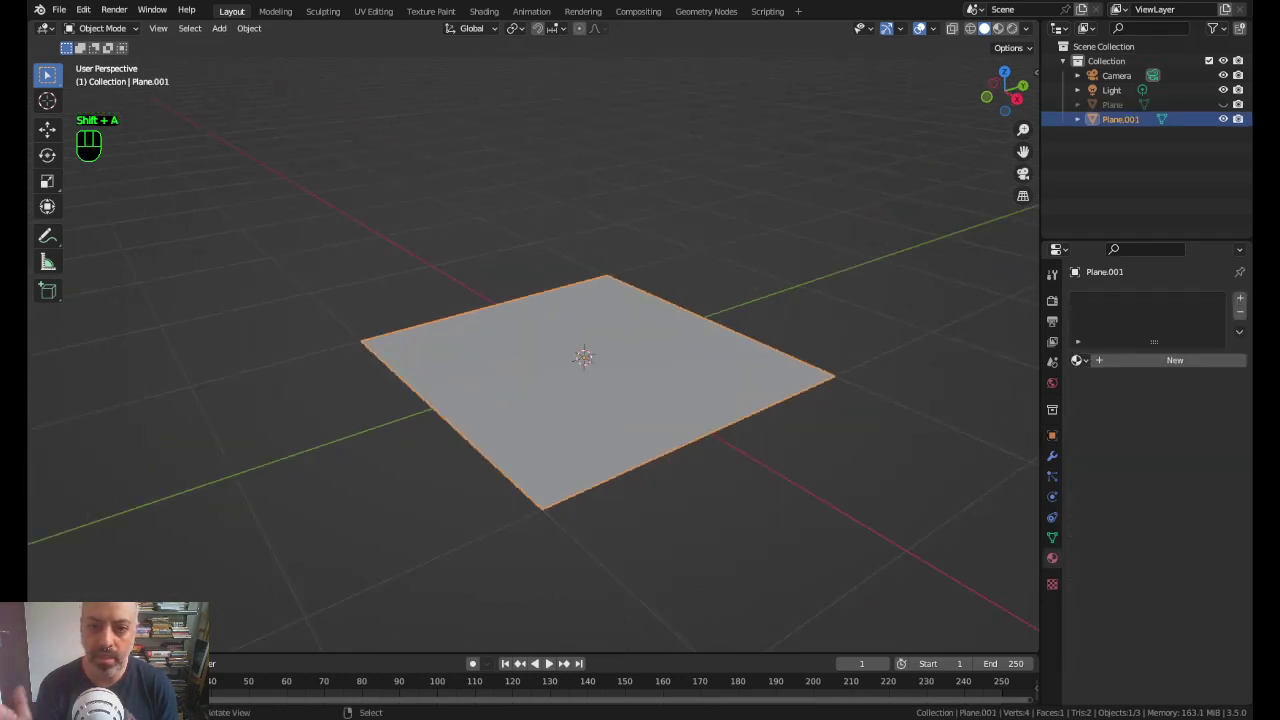
drag(1173, 366, 1161, 377)
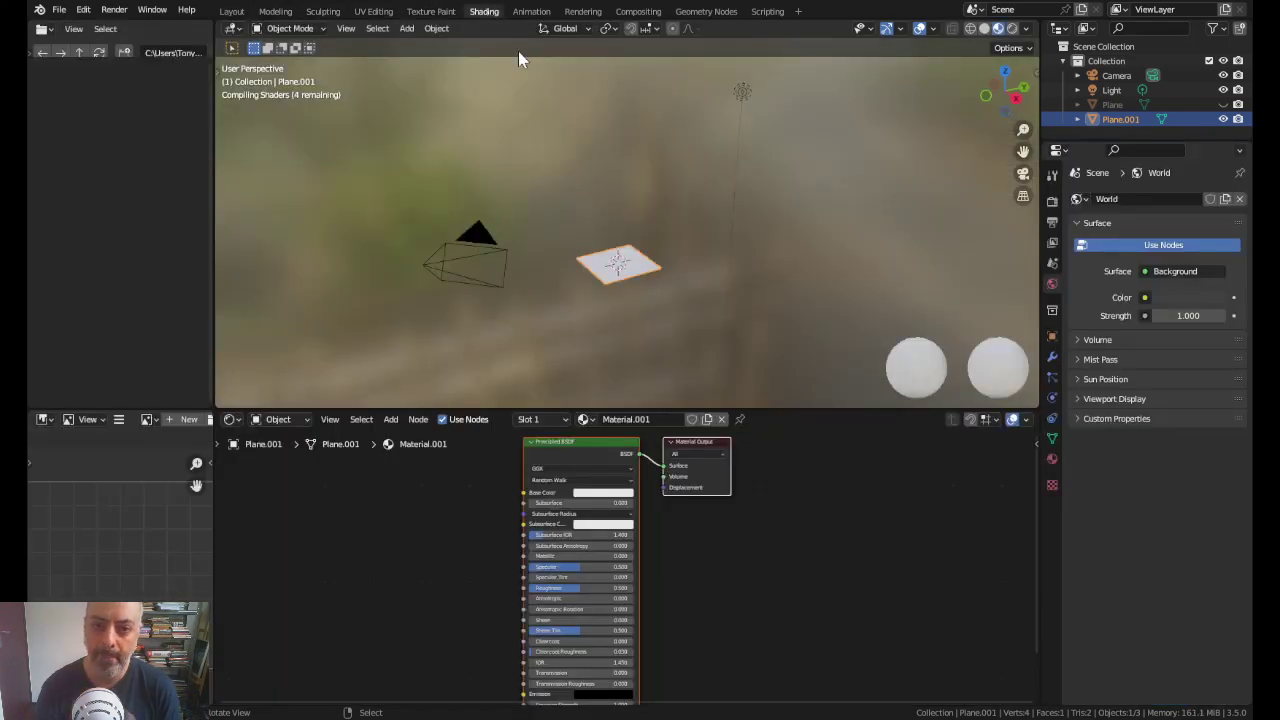
Step: Zoom the 3D viewport in close on the plane
scroll(up, 3)
drag(719, 352, 790, 174)
scroll(up, 3)
middle_click(793, 226)
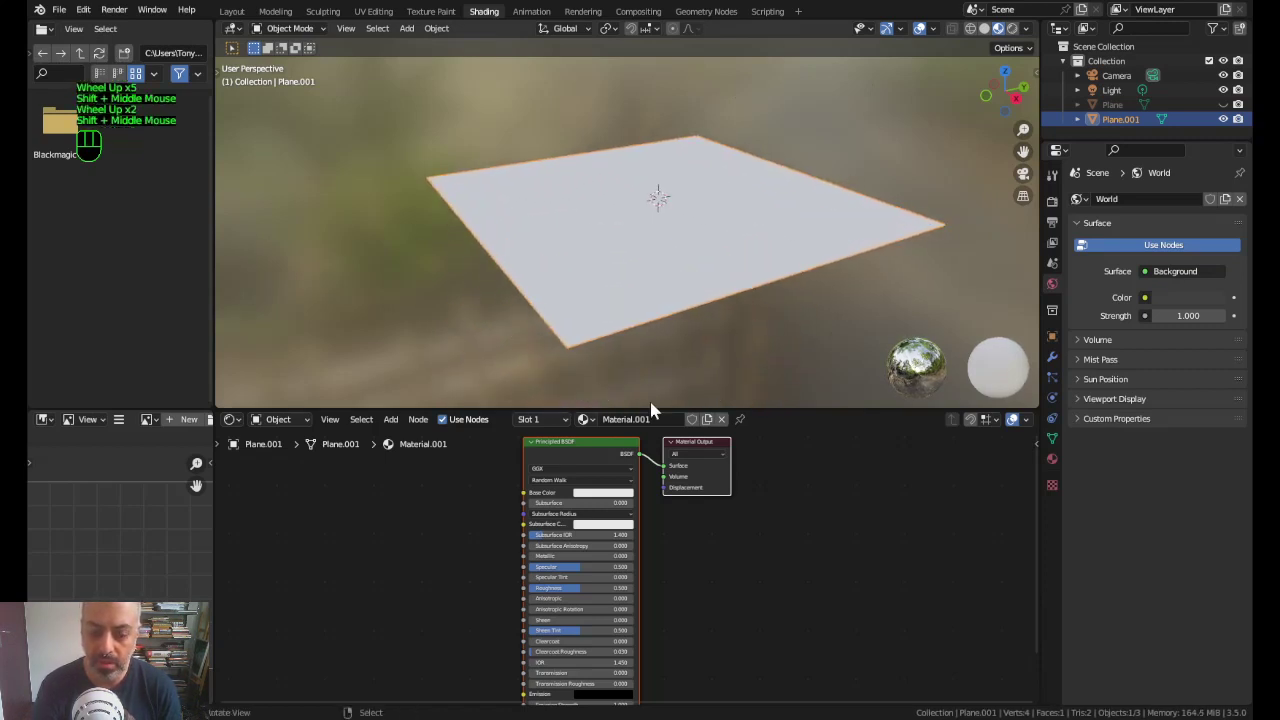
Step: Centre the node editor and add a Checker Texture node beside the Principled BSDF
click(598, 451)
scroll(up, 3)
middle_click(592, 493)
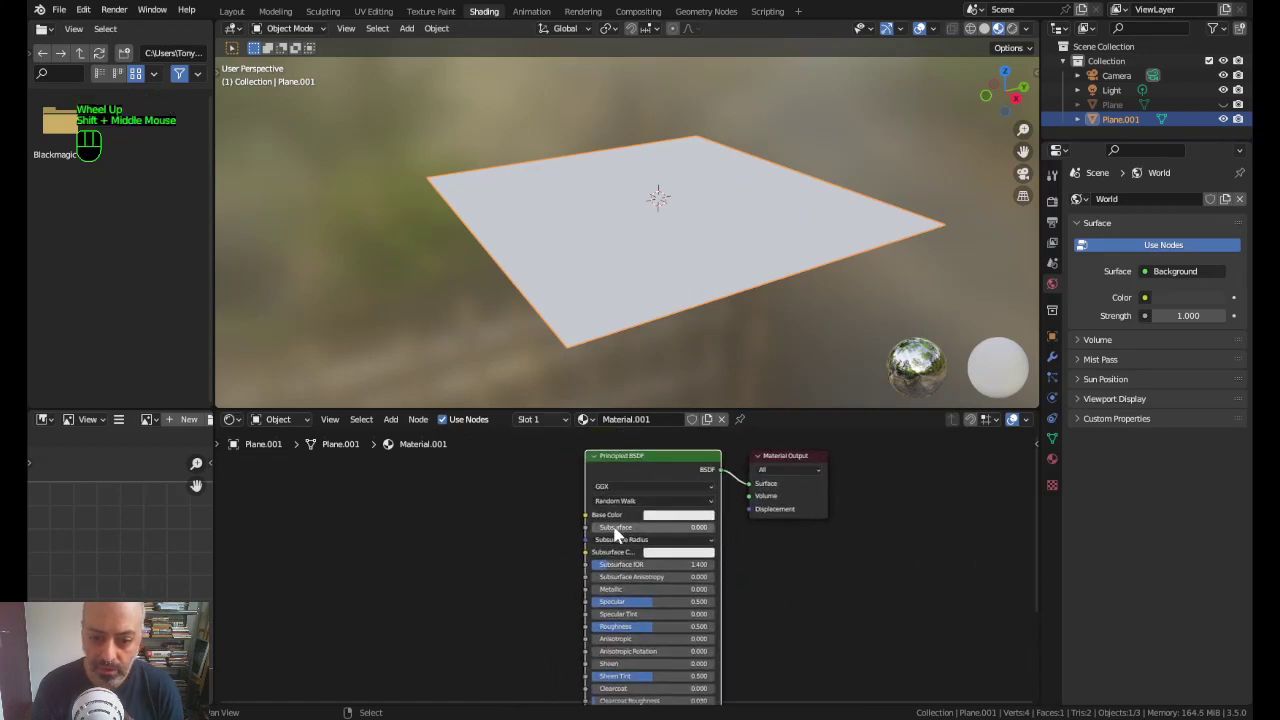
click(664, 519)
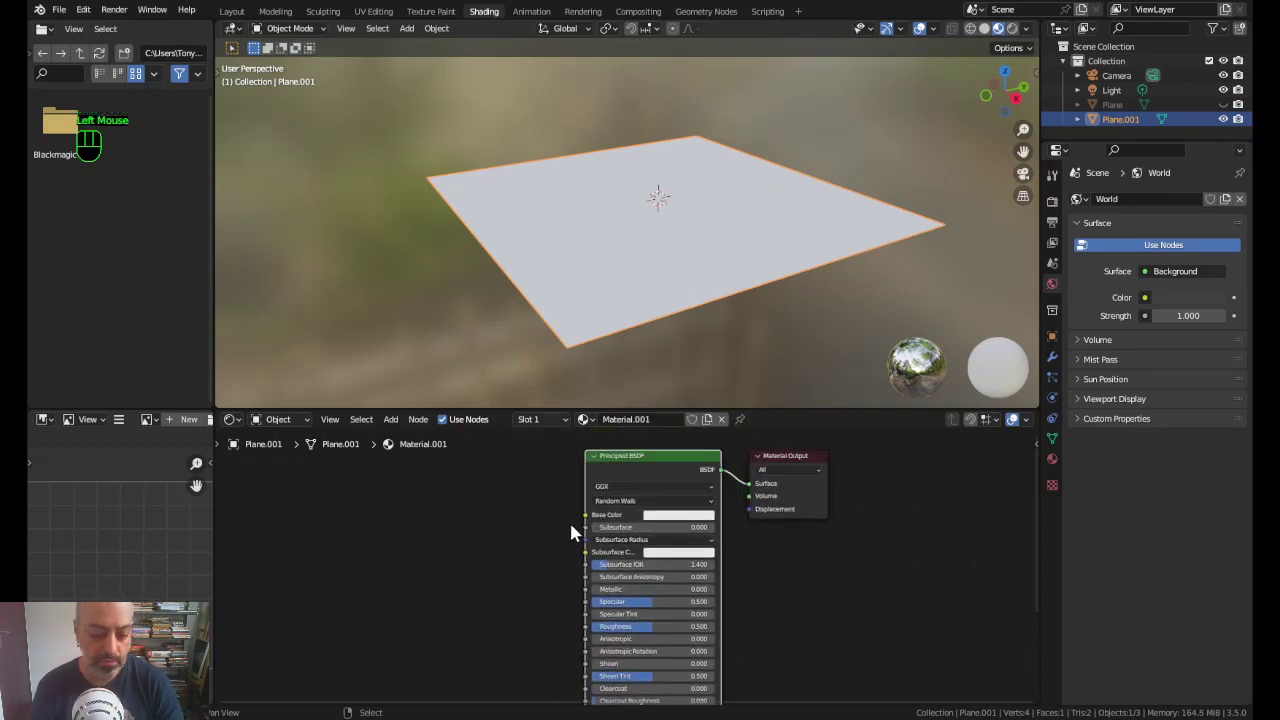
key(Escape)
Step: Place the Checker Texture and feed its Color into Base Color for a grey-white checkerboard
key(shift+a)
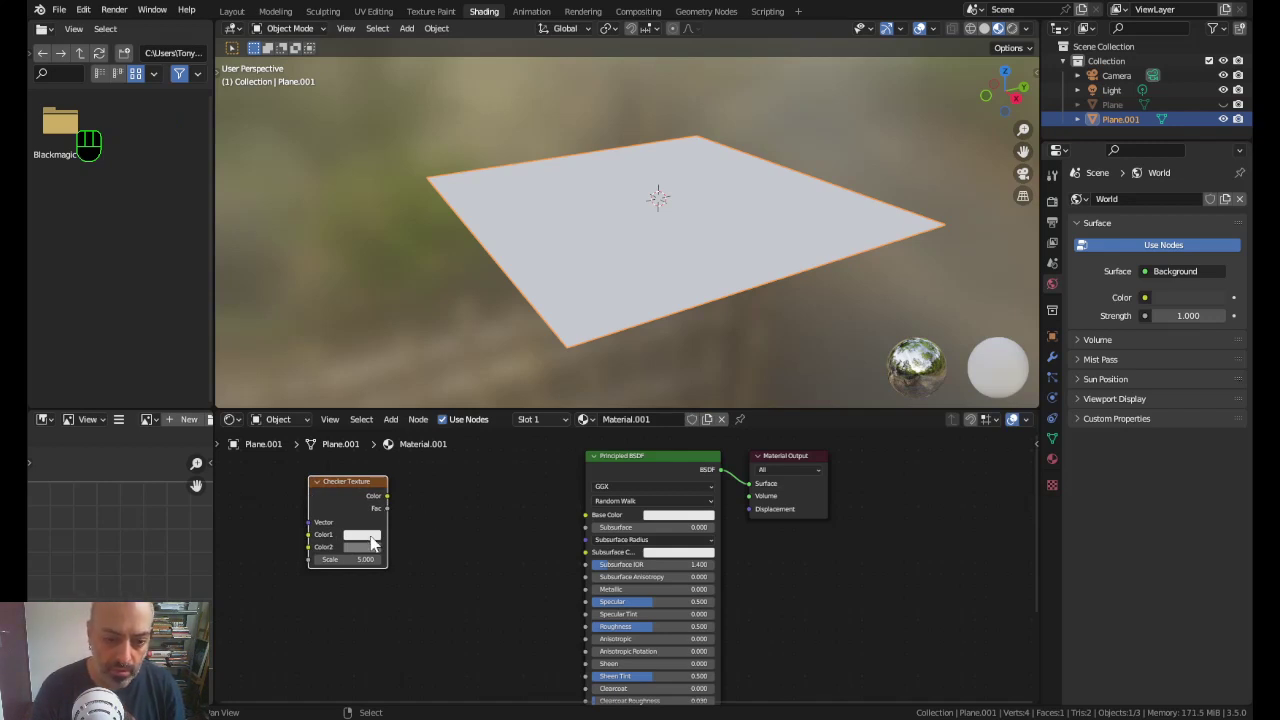
click(392, 505)
drag(517, 522, 583, 522)
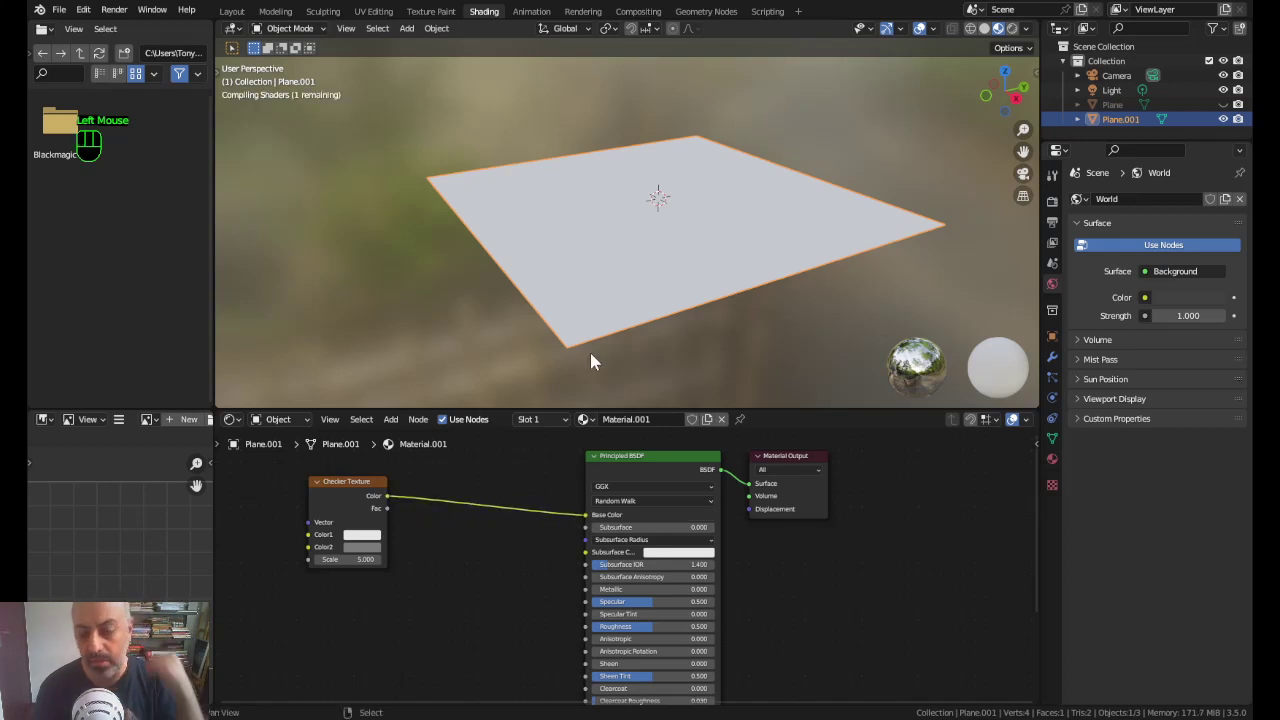
click(359, 485)
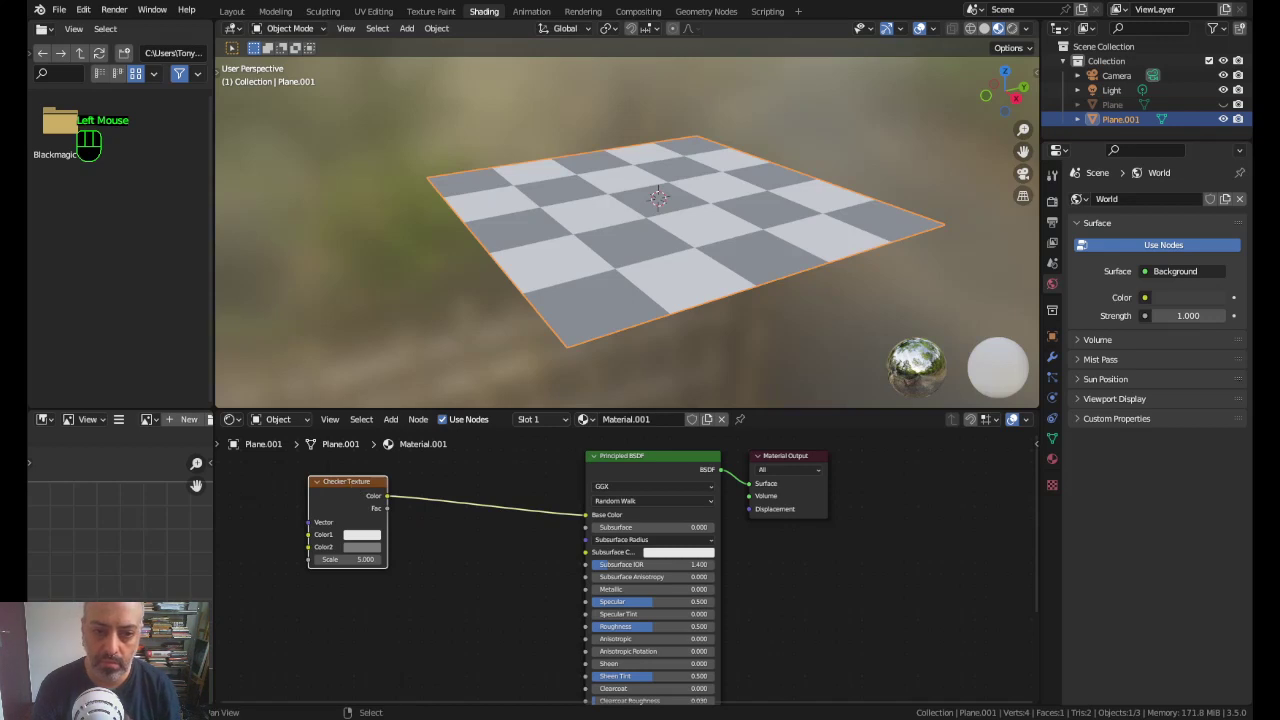
drag(351, 488, 399, 512)
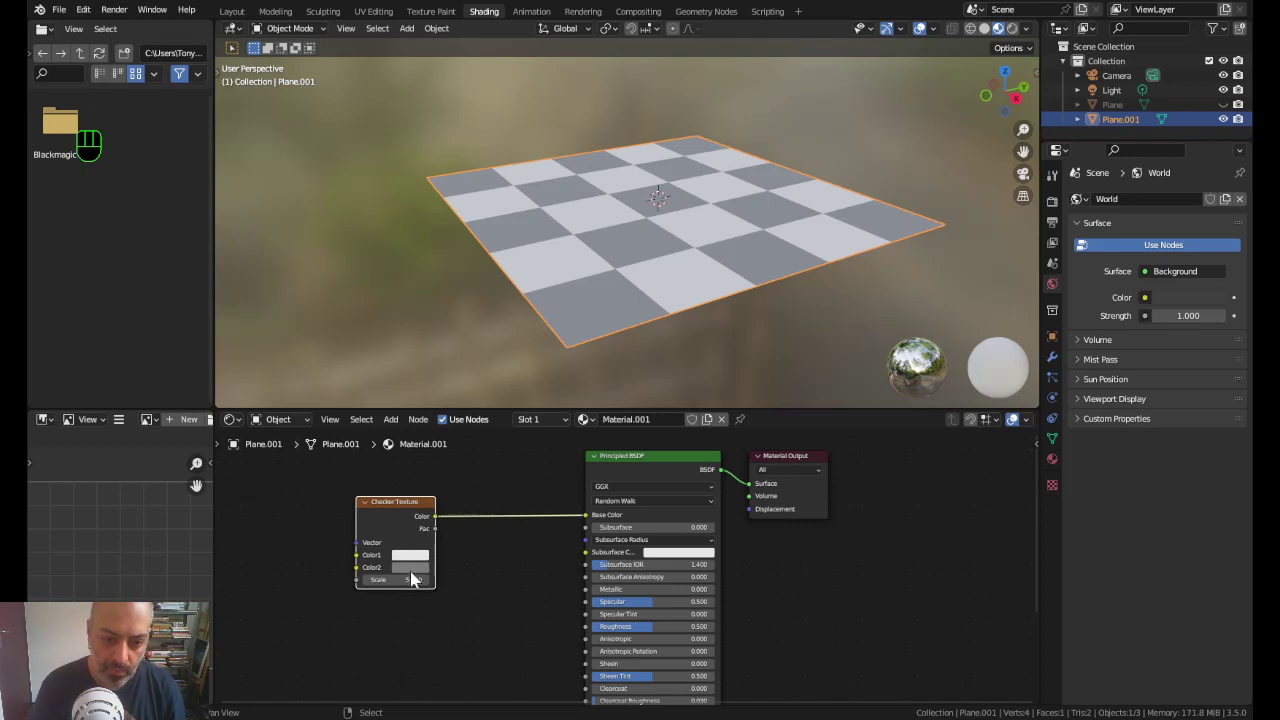
Step: Recolour the checker to blue and orange and set its Scale to 8
click(411, 576)
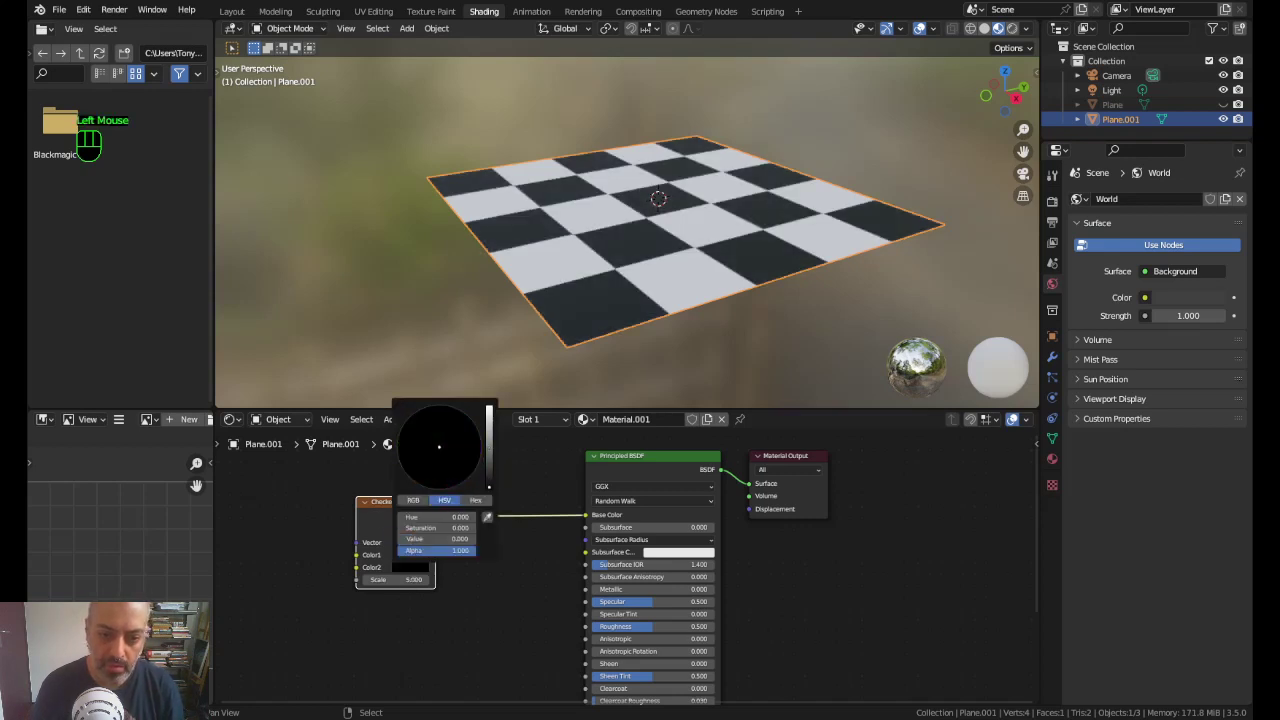
click(411, 563)
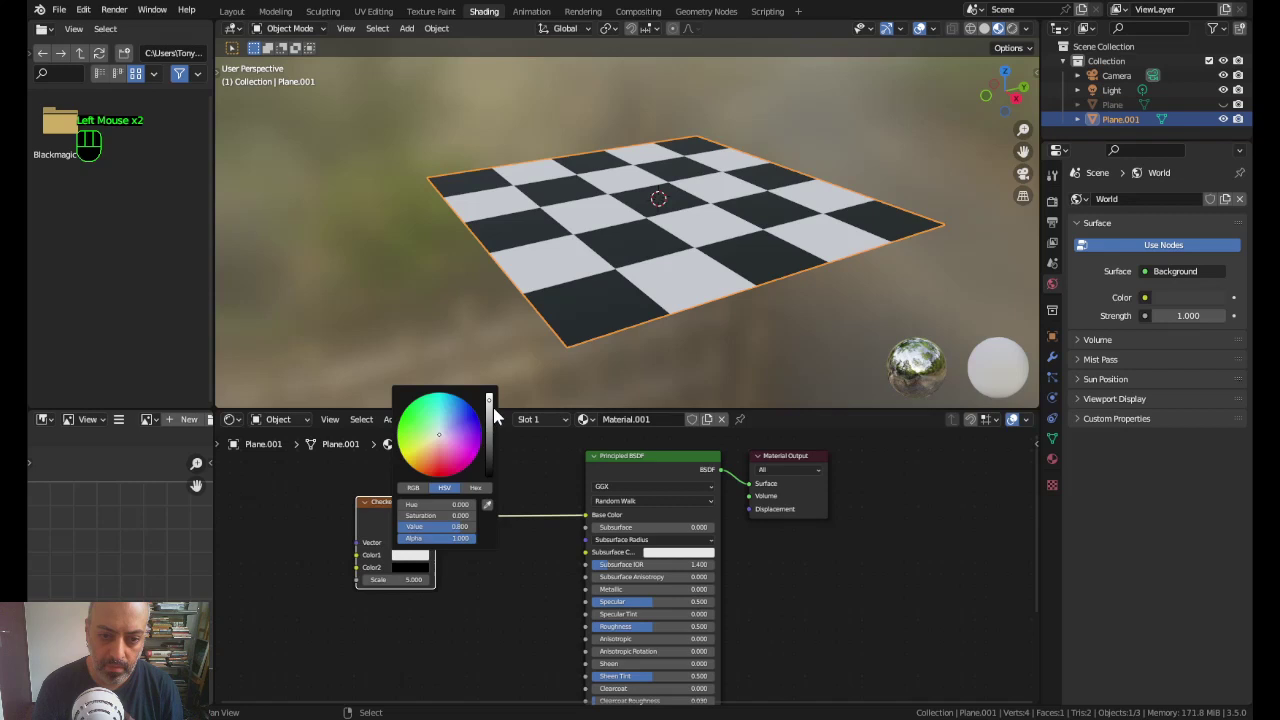
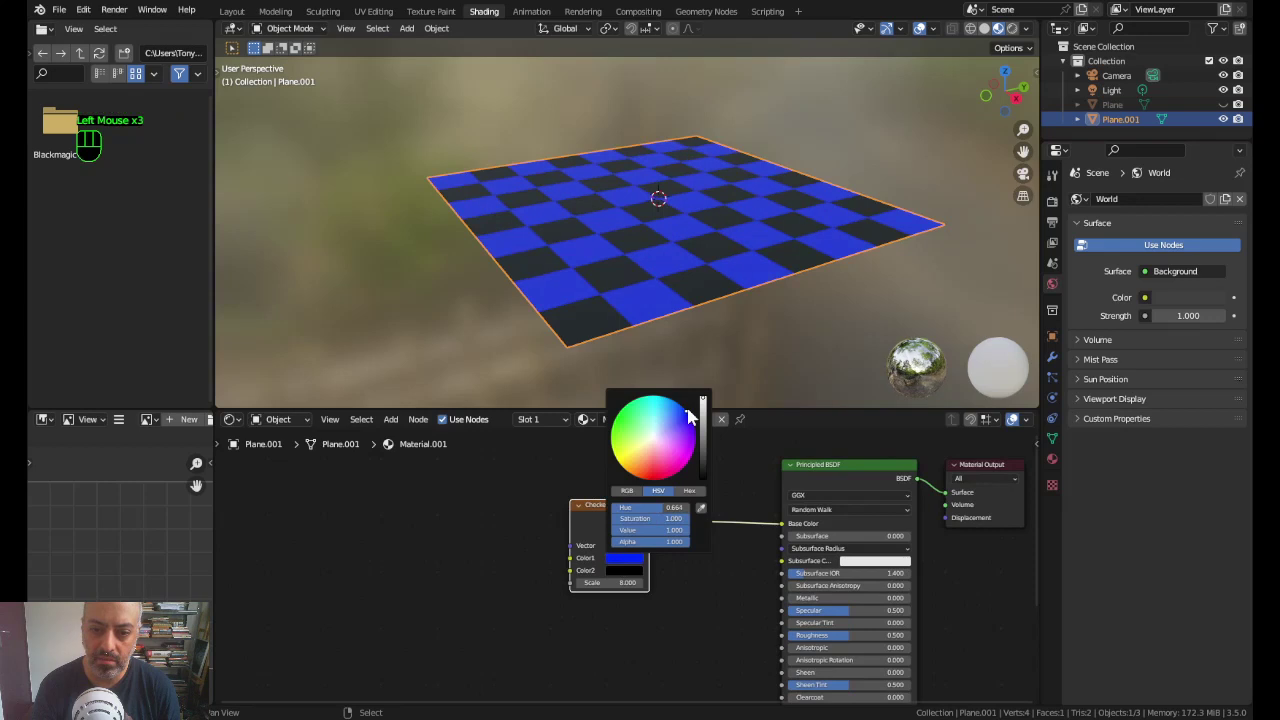
click(632, 575)
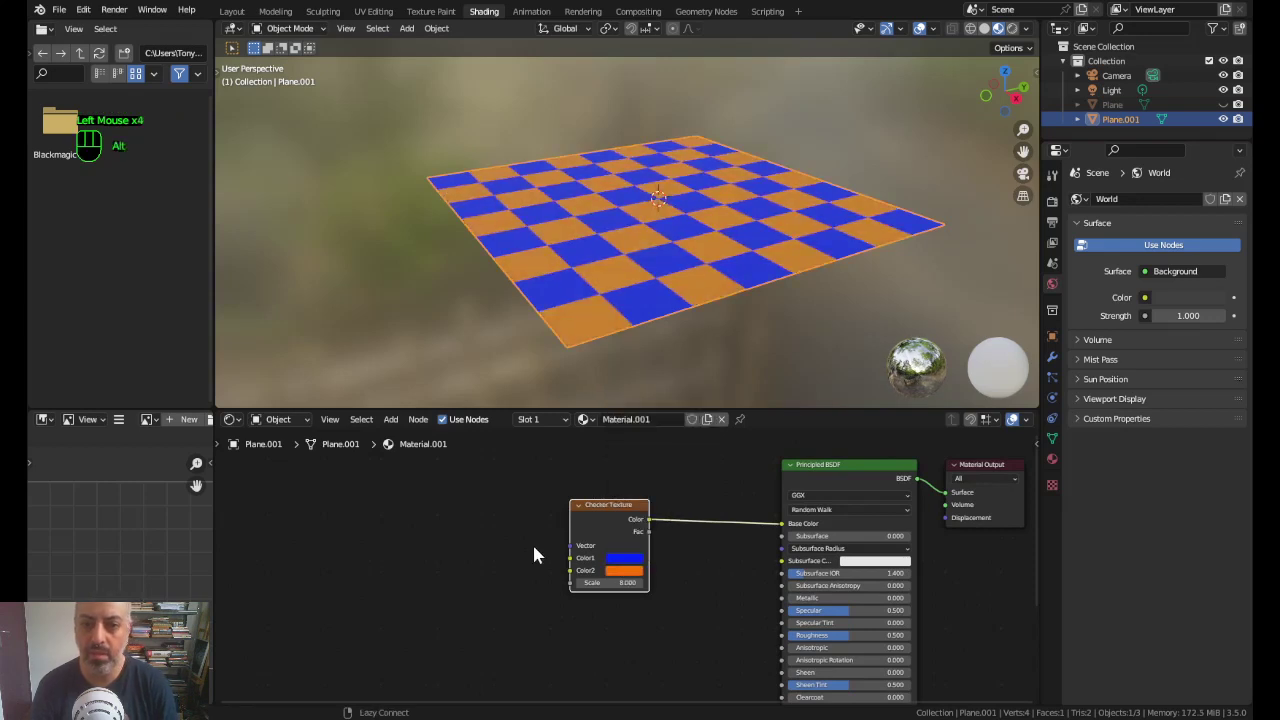
Step: Add an Image Texture node and load a light wood image into it
key(shift+a)
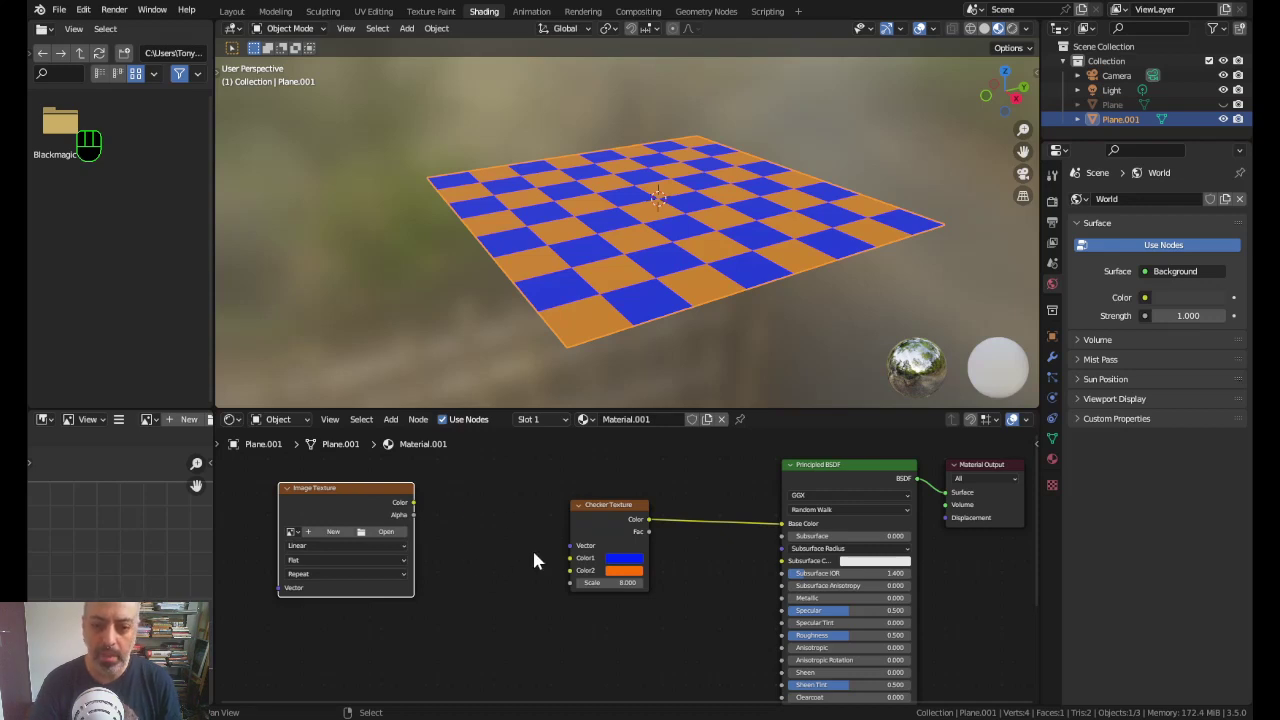
key(shift+a)
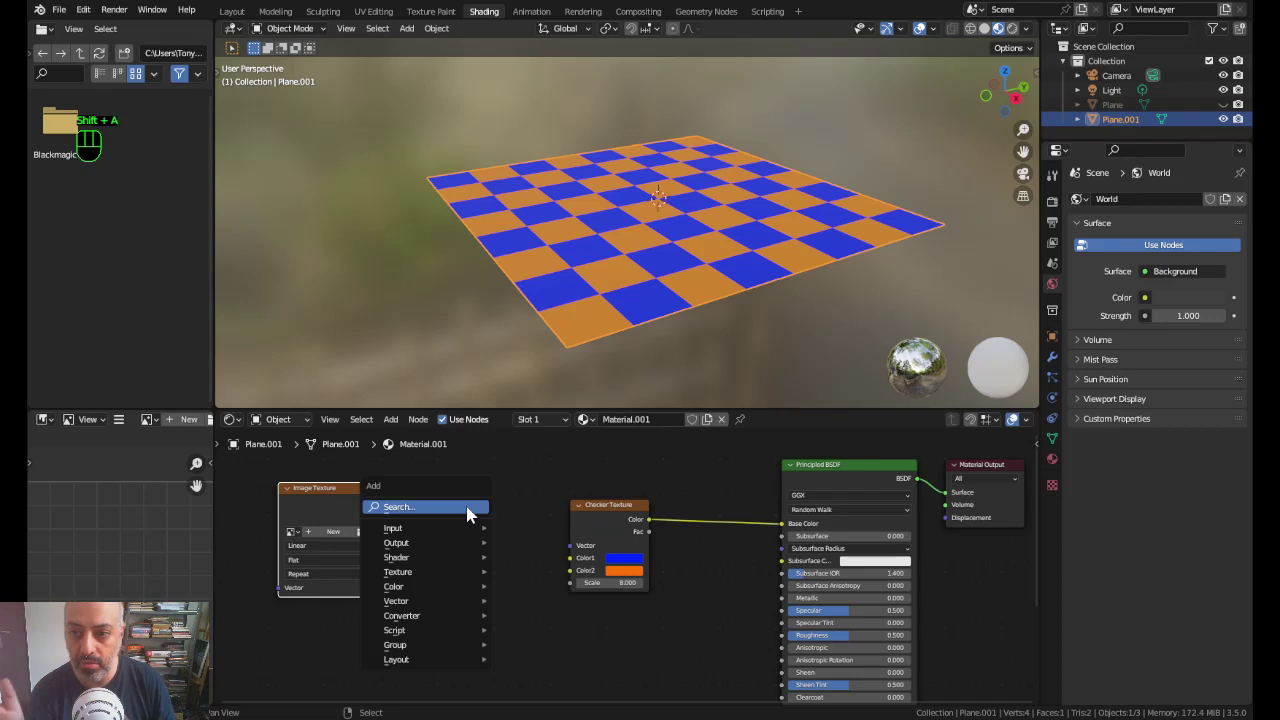
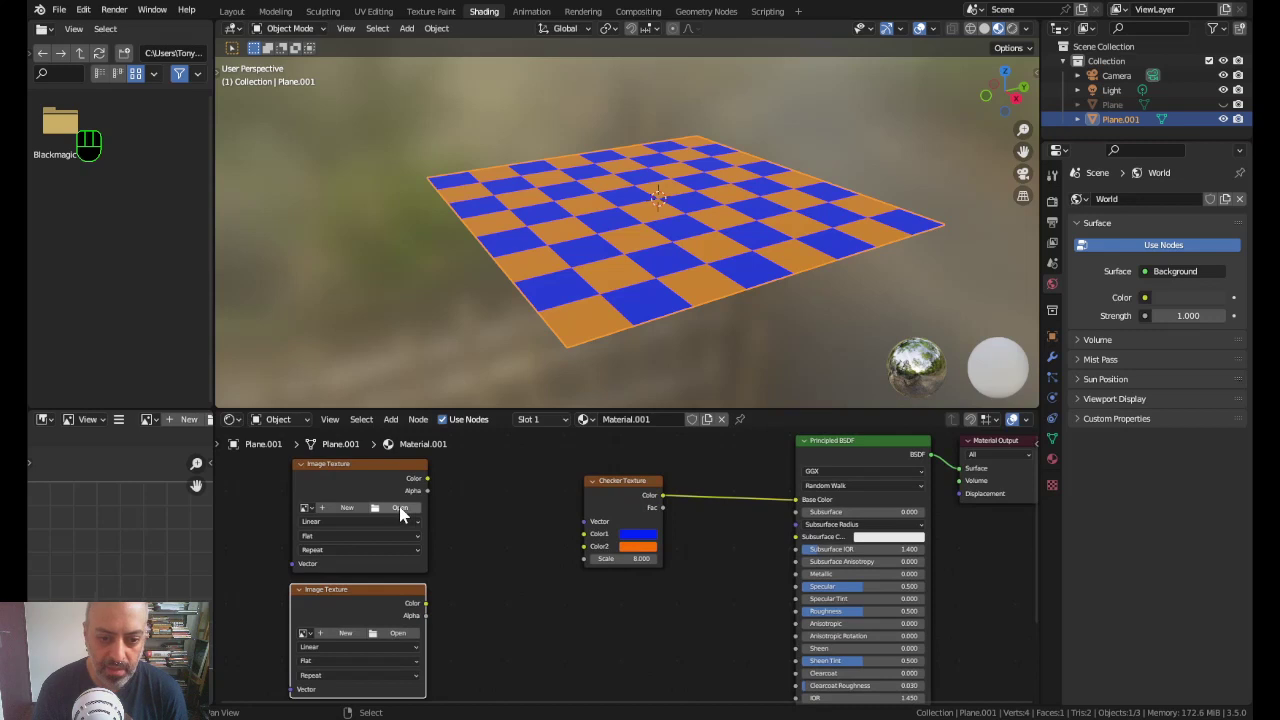
click(407, 512)
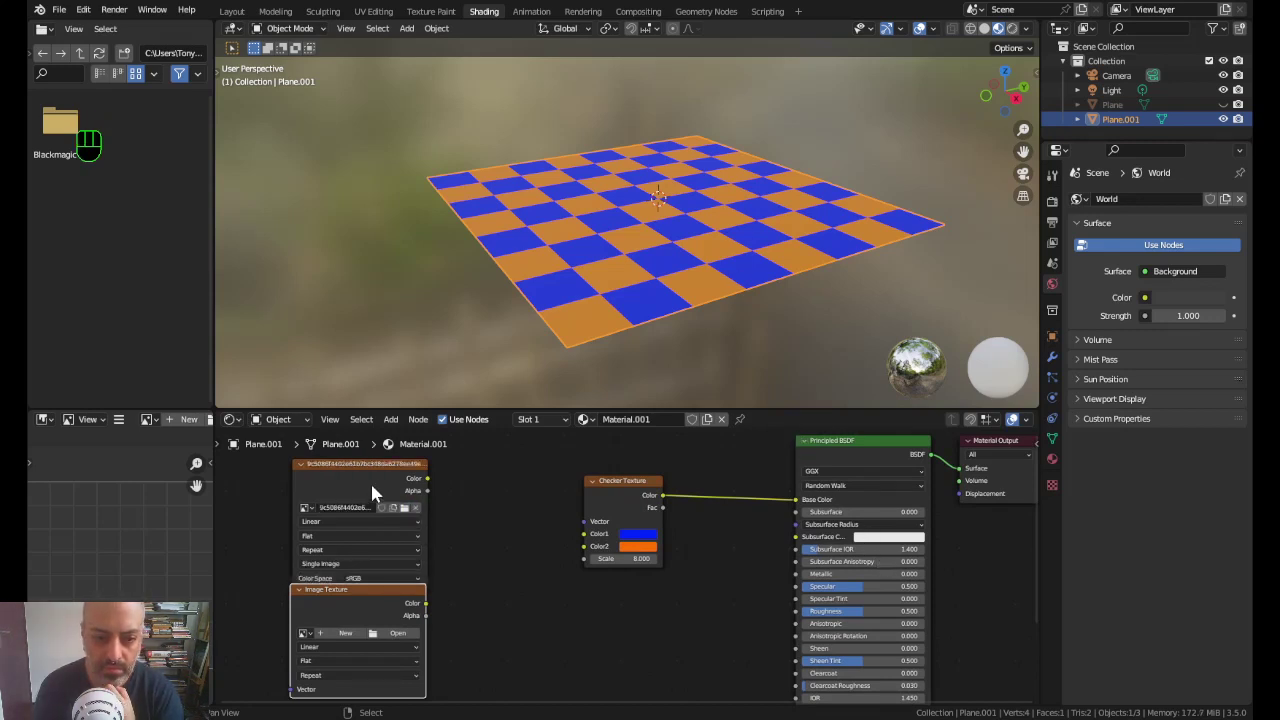
click(373, 572)
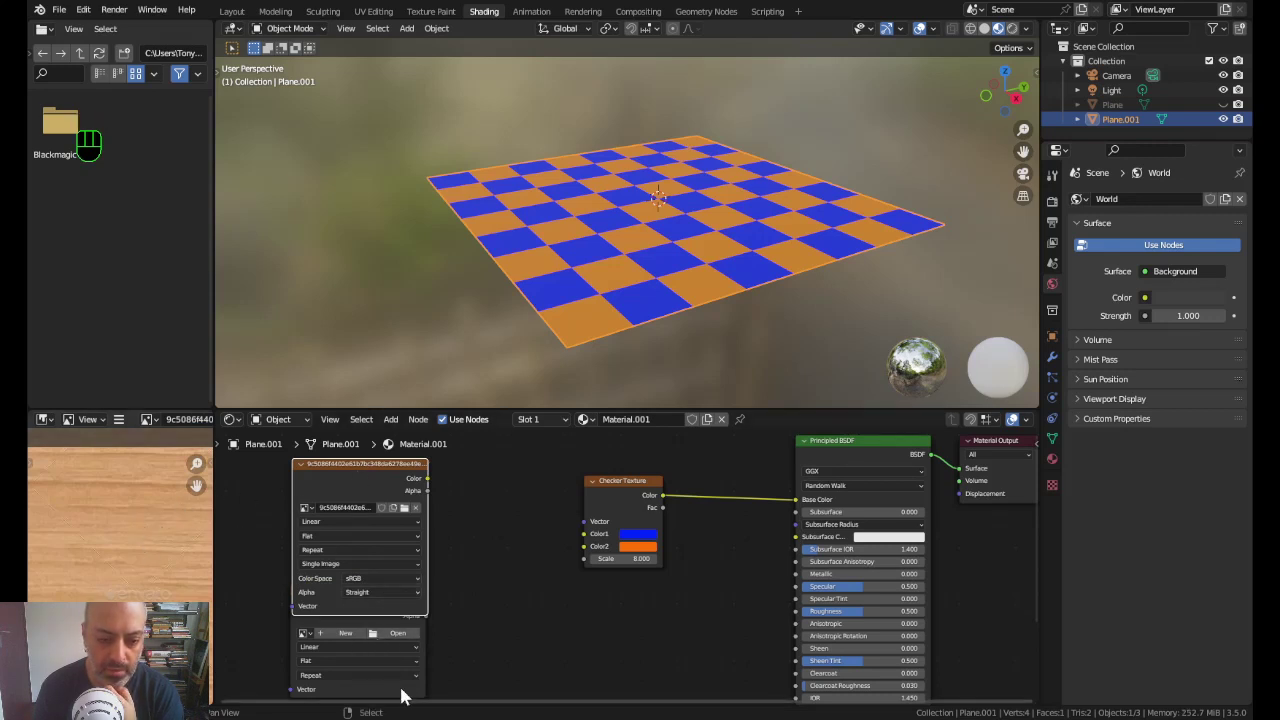
Step: Add a second Image Texture node below and load the dark walnut wood image
click(409, 693)
drag(399, 642, 529, 620)
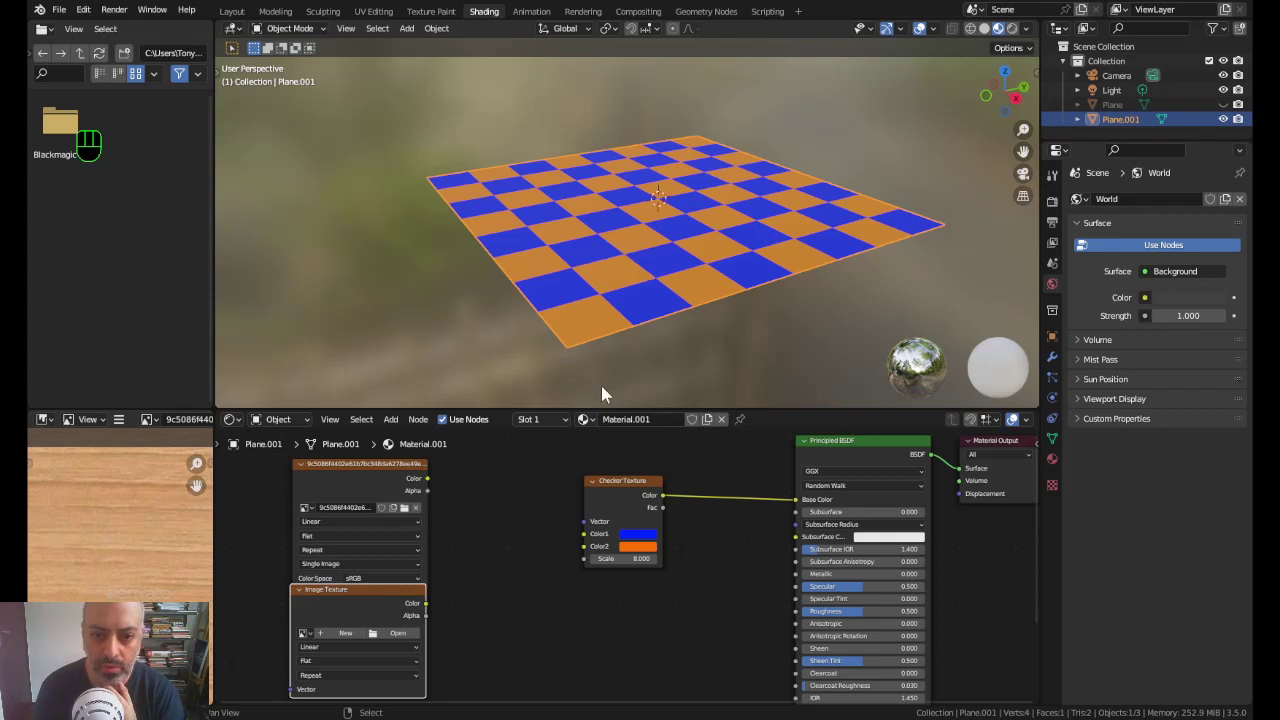
click(421, 552)
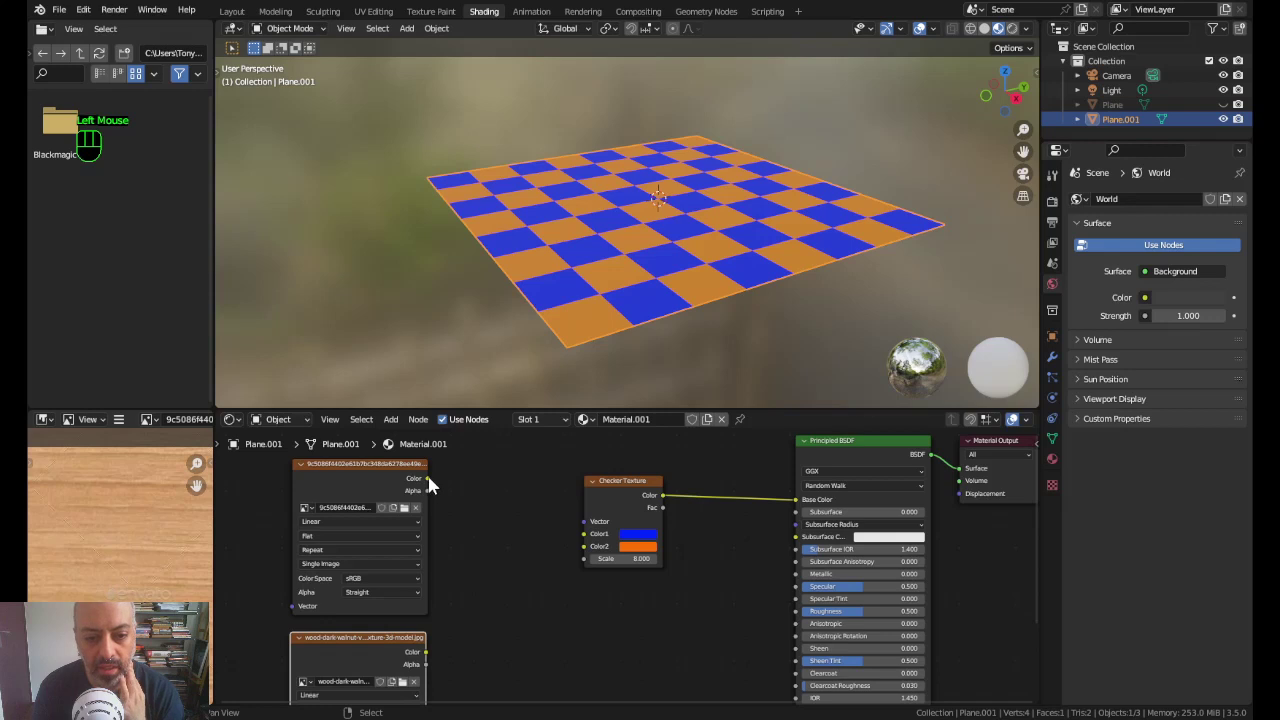
click(431, 487)
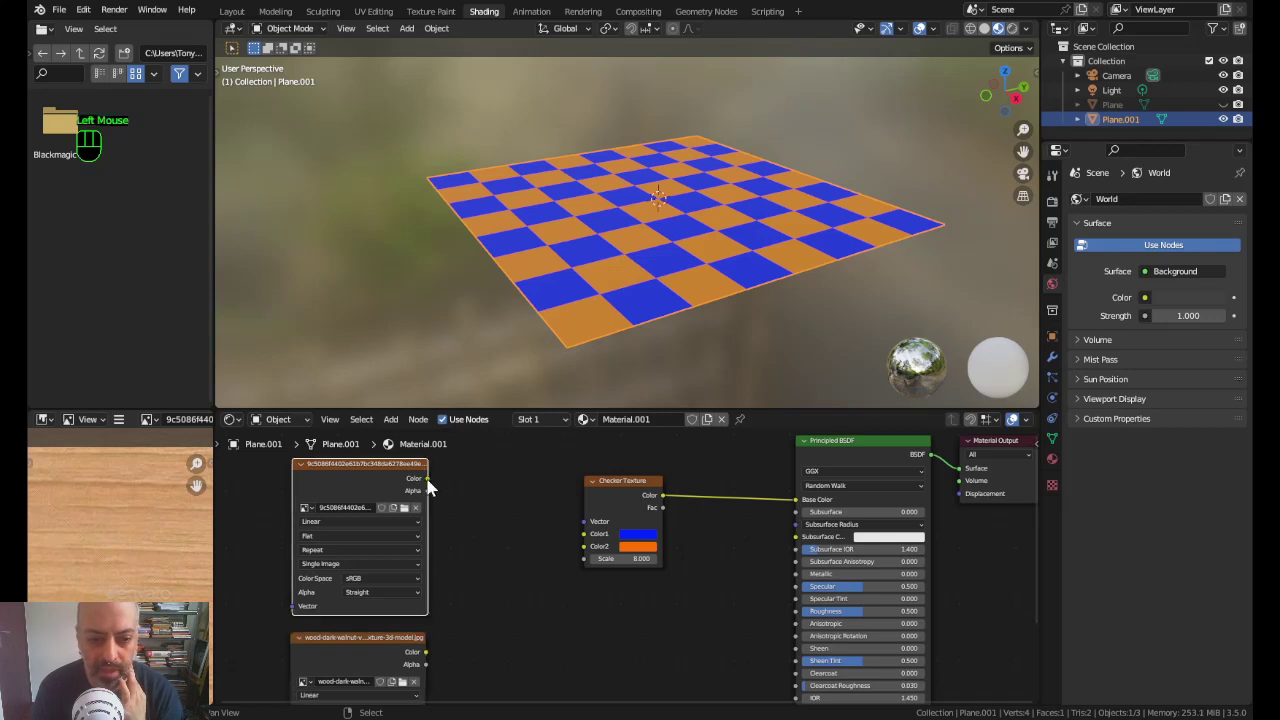
Step: Feed the light wood into checker Color1 and the dark walnut into Color2
drag(436, 488, 587, 539)
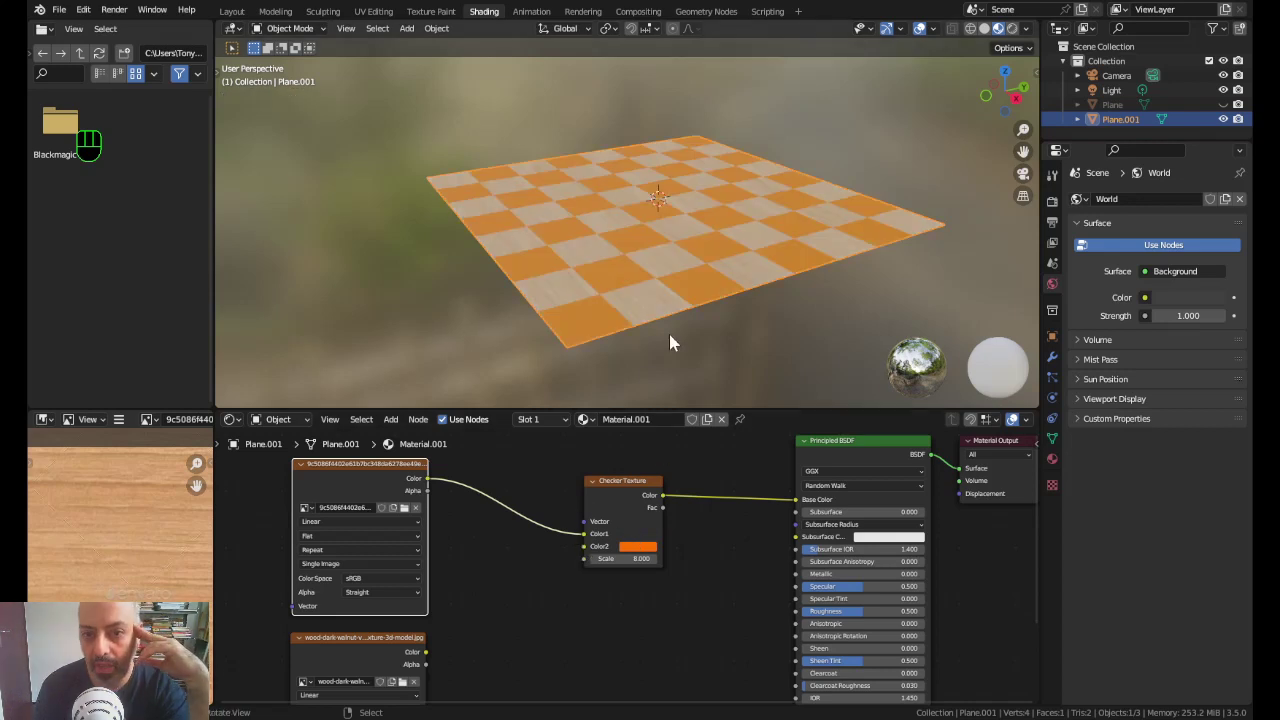
click(372, 473)
drag(365, 472, 383, 477)
middle_click(371, 597)
drag(364, 604, 388, 602)
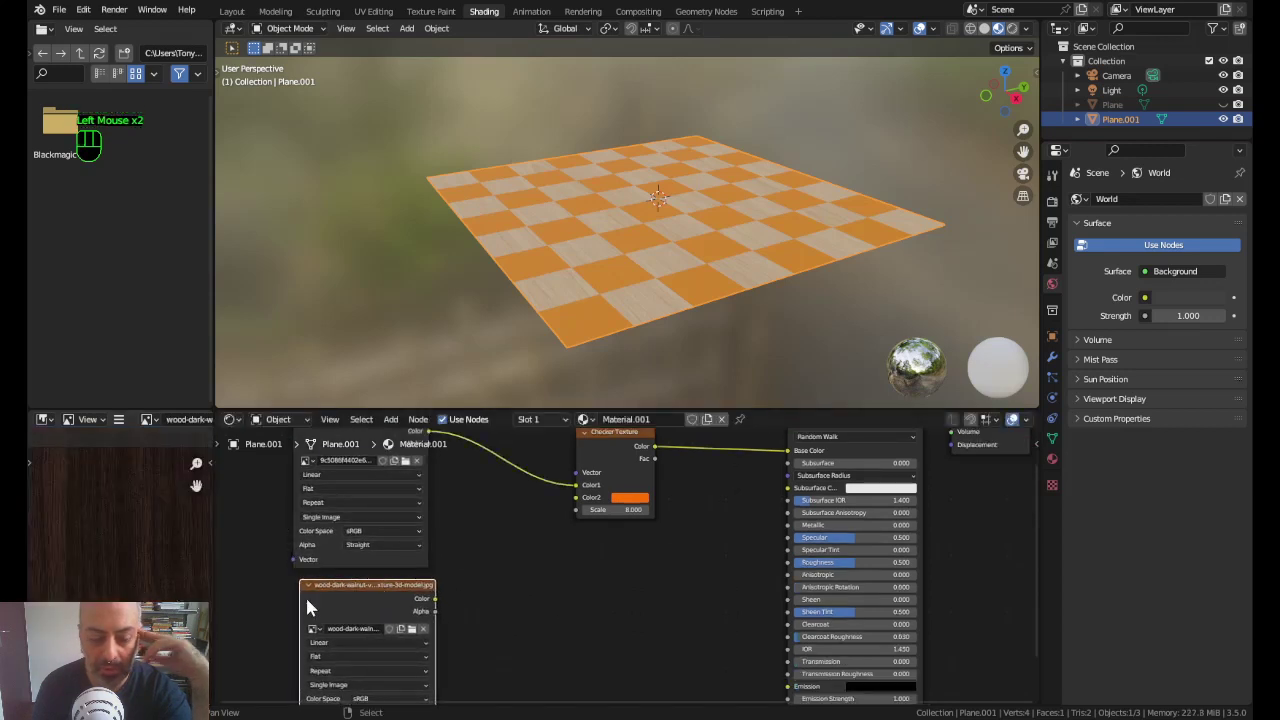
drag(442, 606, 605, 554)
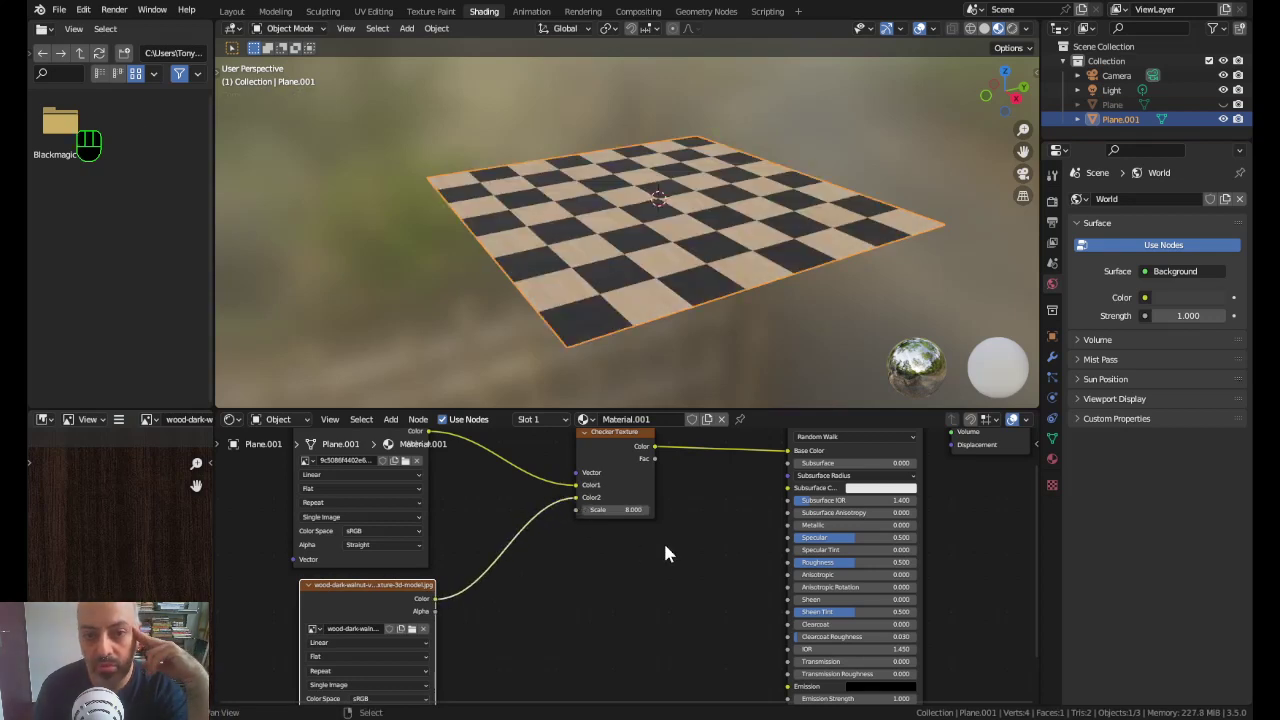
Step: Zoom the viewport in on the wooden checkerboard
scroll(up, 3)
click(1023, 30)
scroll(down, 3)
scroll(down, 3)
key(Tab)
key(Tab)
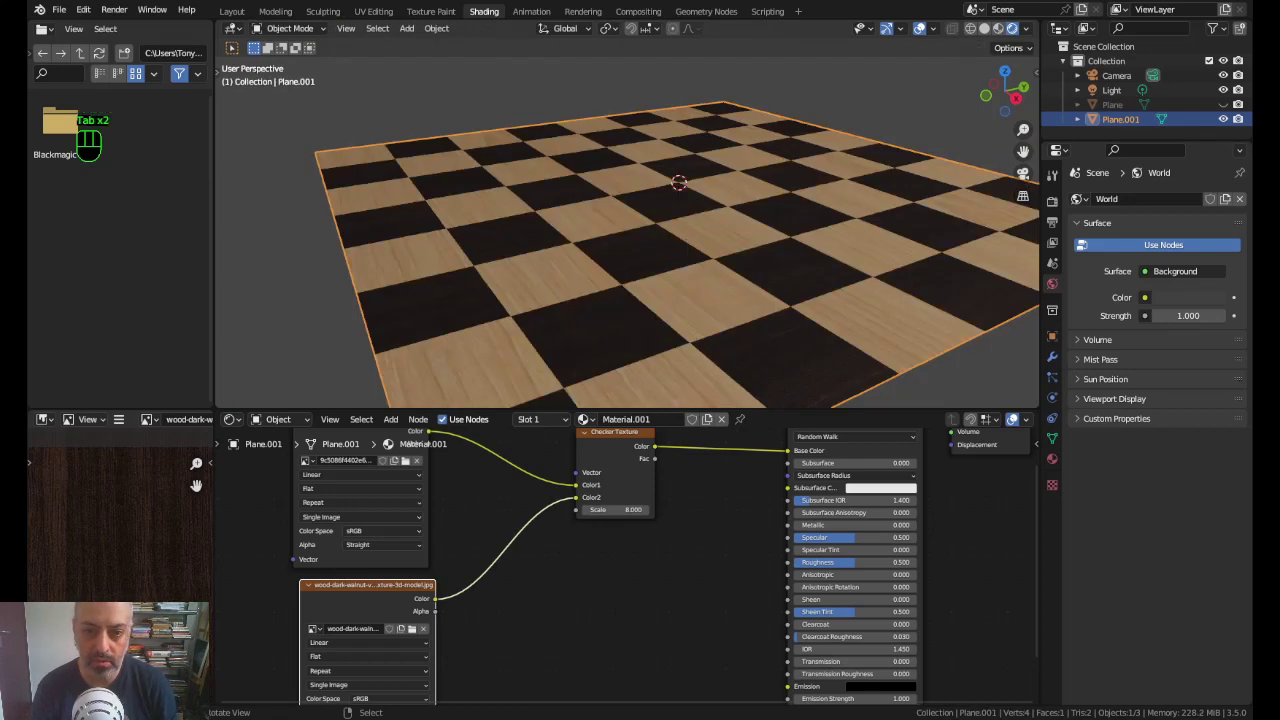
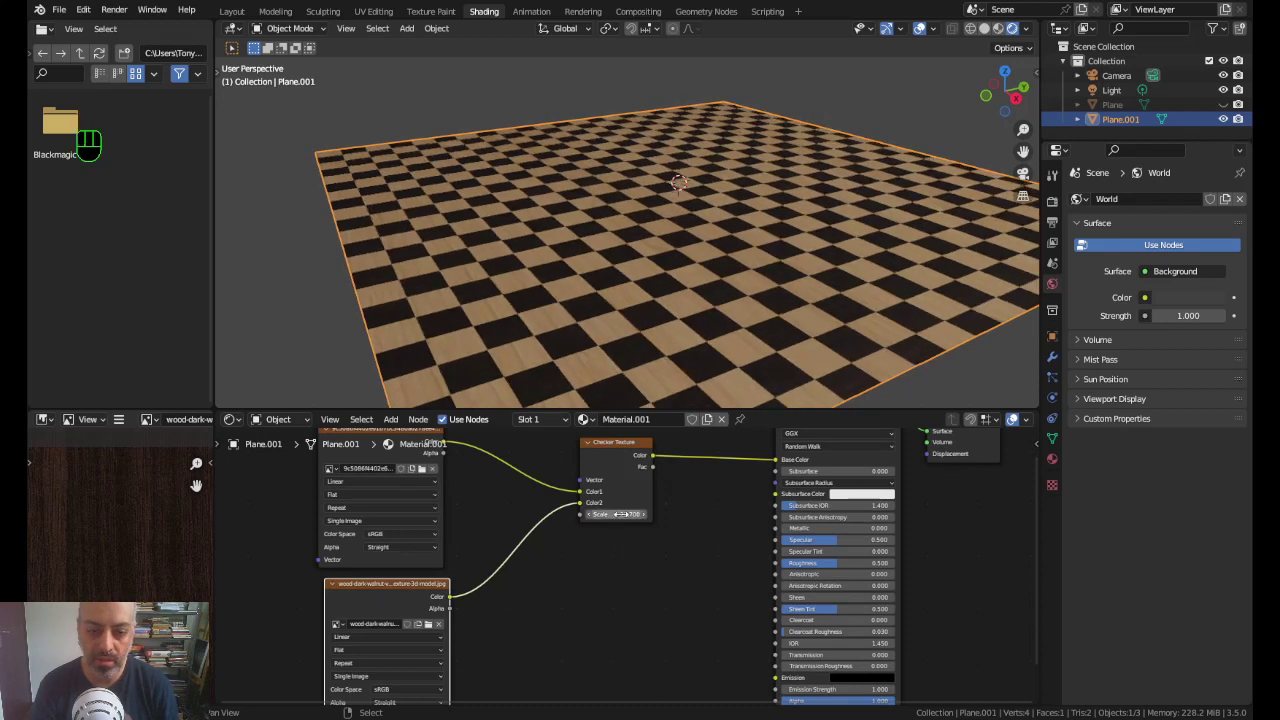
Step: Undo the larger checker scale, keeping eight squares, and zoom the view out
key(ctrl+z)
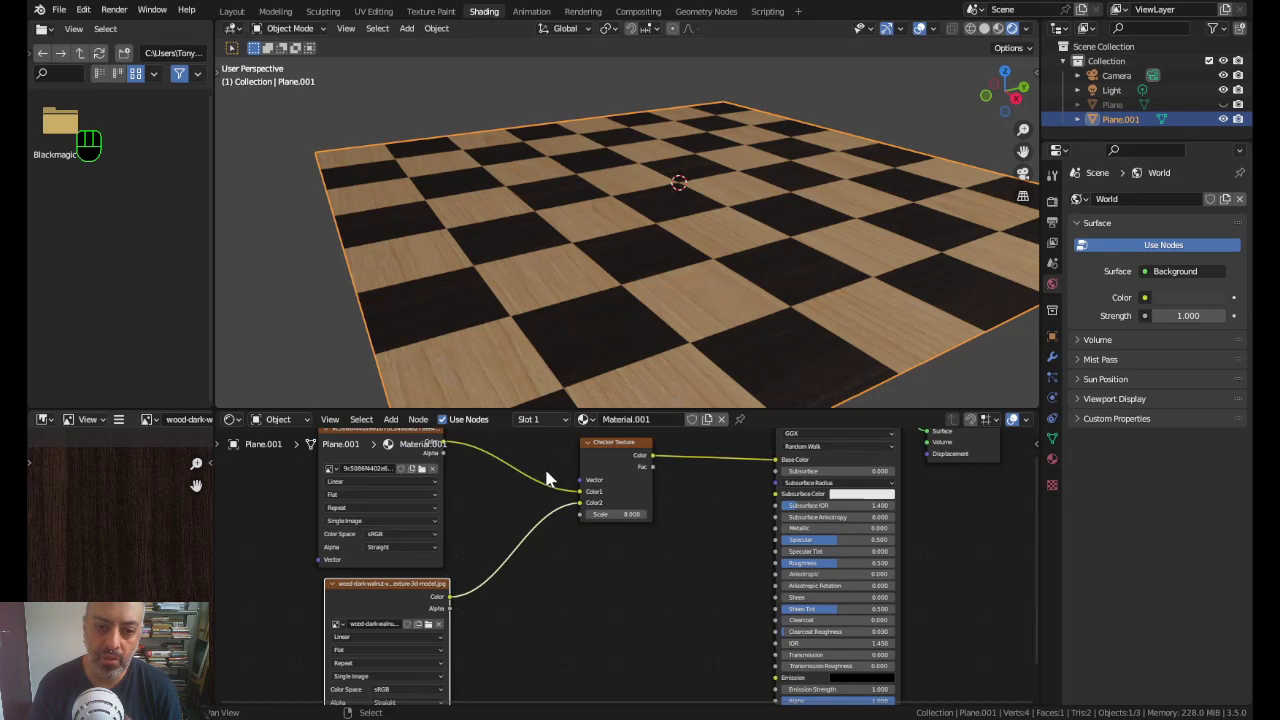
scroll(down, 3)
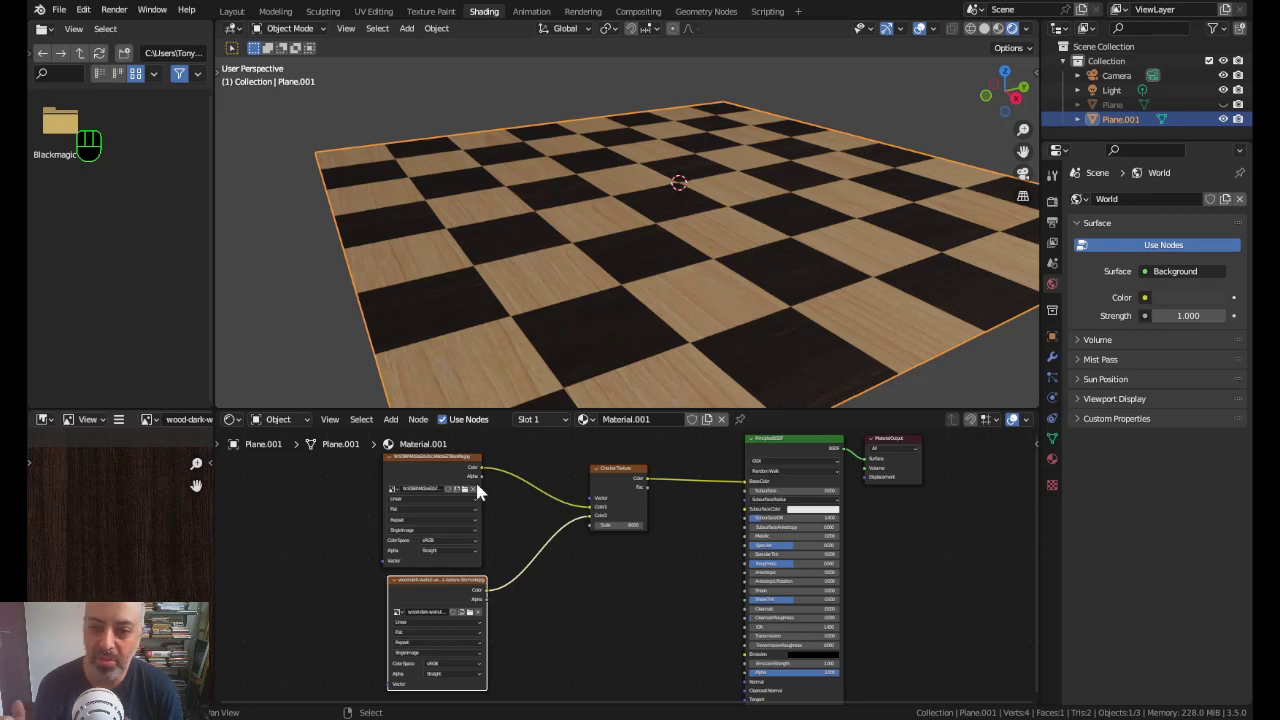
scroll(down, 3)
drag(683, 277, 660, 254)
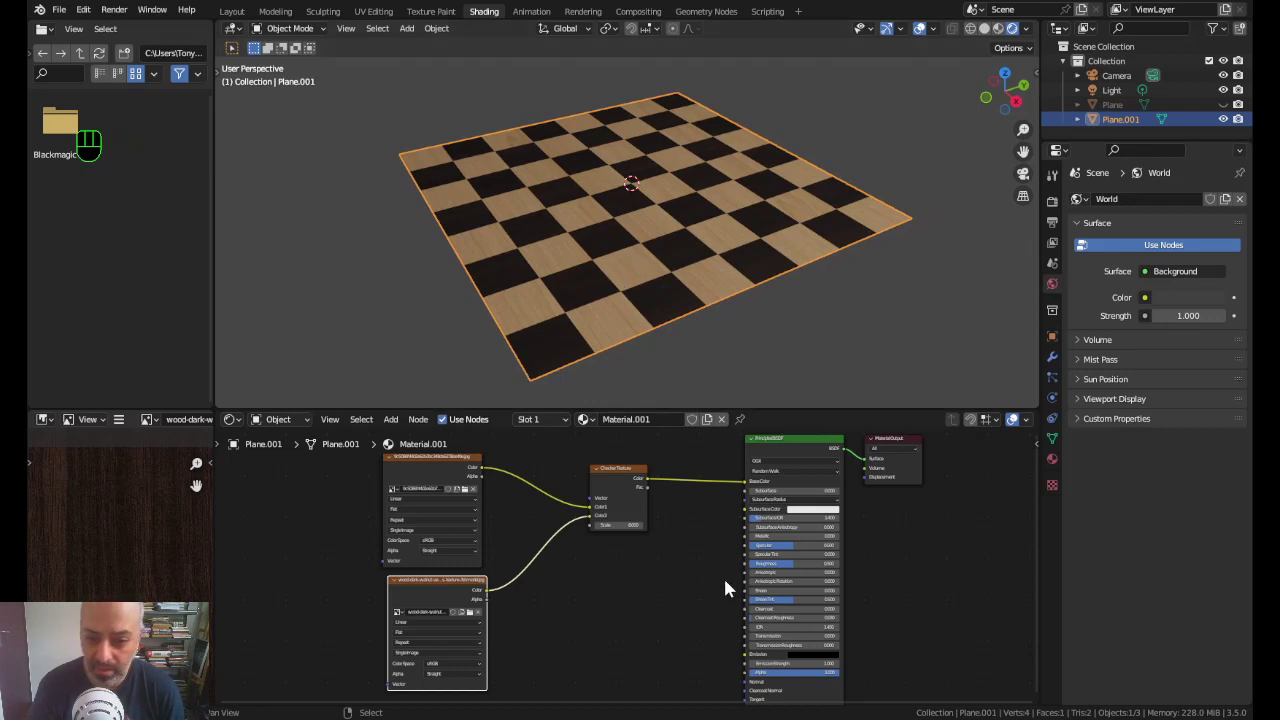
Step: Raise the Principled BSDF Specular to about 0.764 and bring the render settings into view
scroll(up, 3)
middle_click(880, 561)
scroll(up, 3)
drag(744, 546, 773, 546)
middle_click(1124, 205)
Step: Switch the render engine to Cycles and move the light away from the board
drag(1168, 198, 1009, 265)
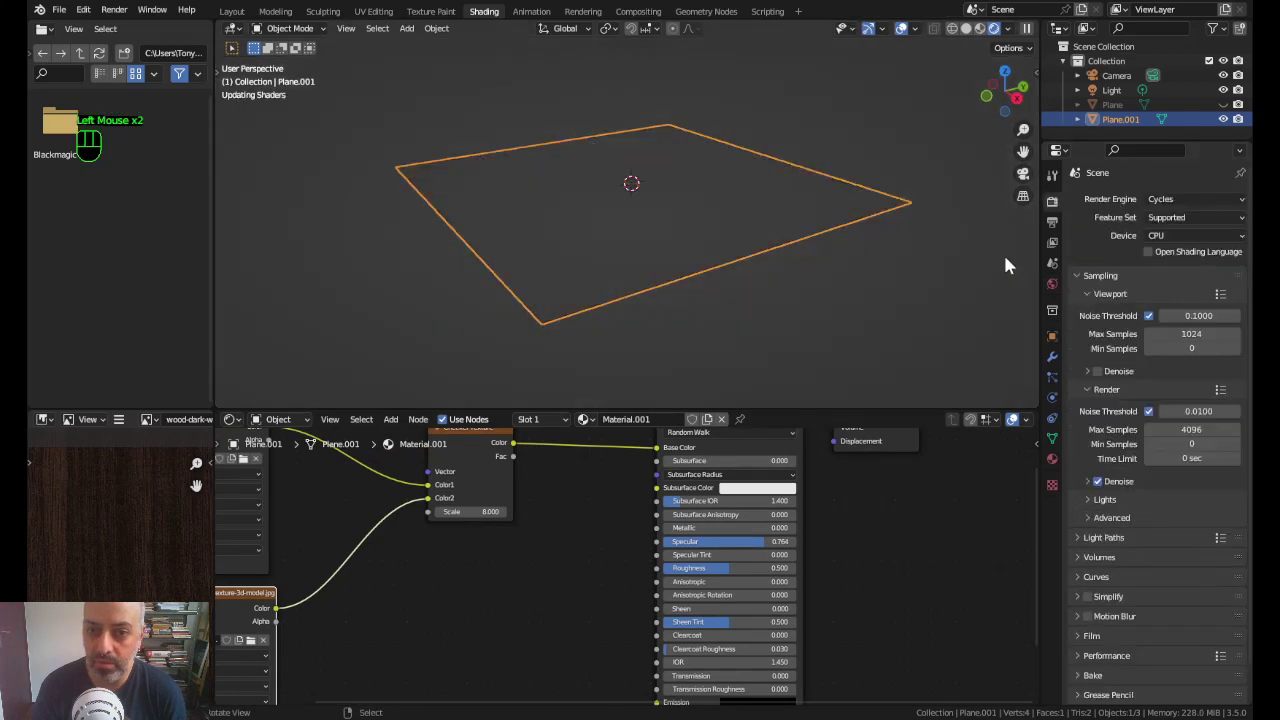
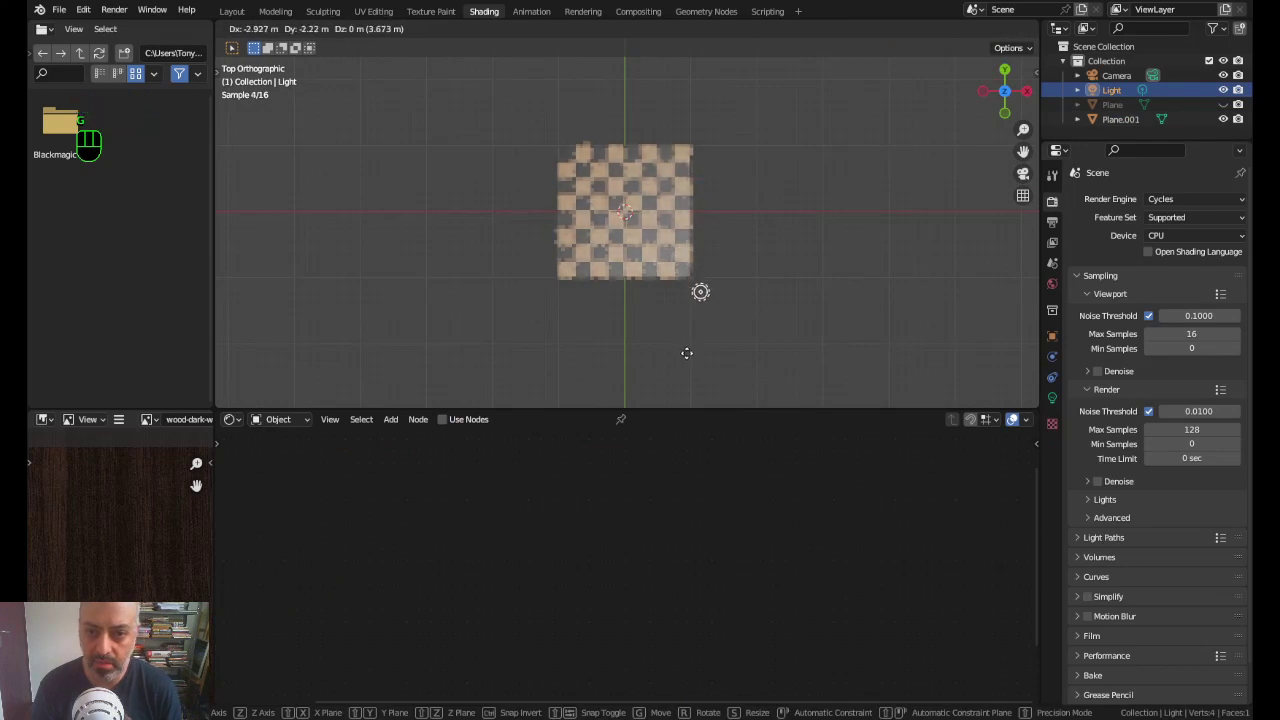
drag(731, 321, 696, 245)
Step: Look through the camera and add a cylinder scaled down to about 0.28
key(KP_0)
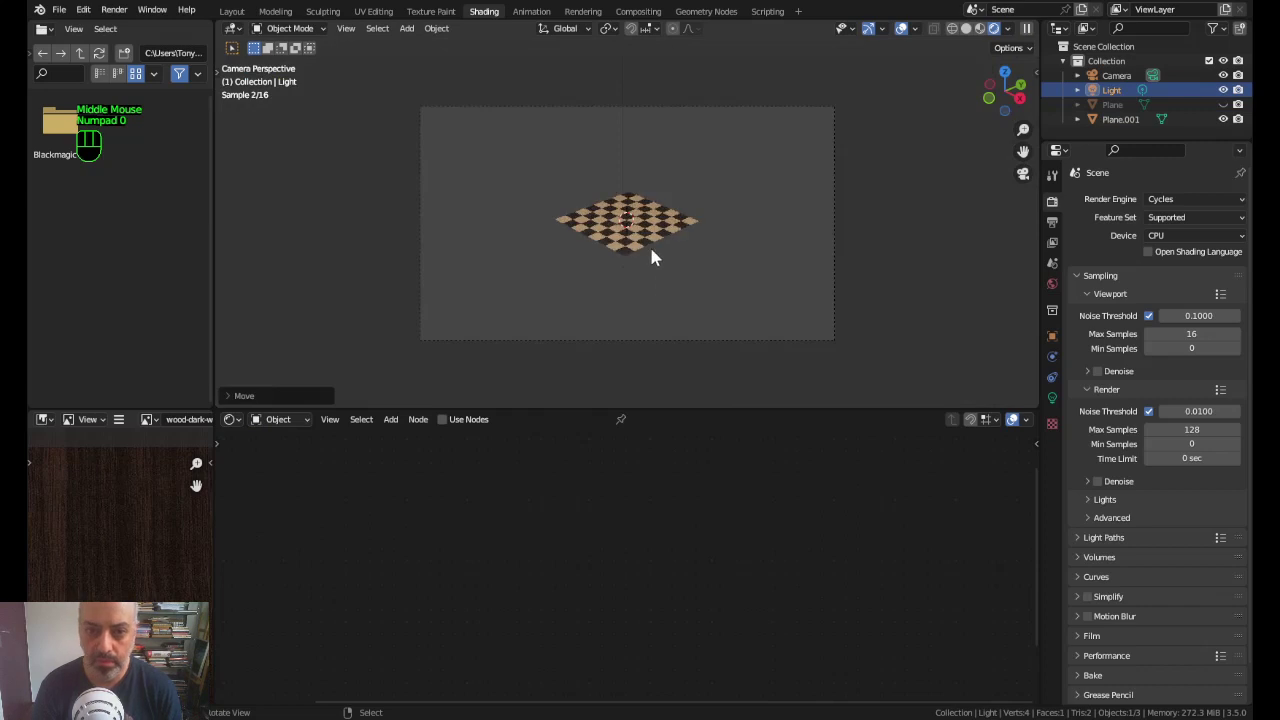
scroll(up, 3)
scroll(down, 3)
key(shift+a)
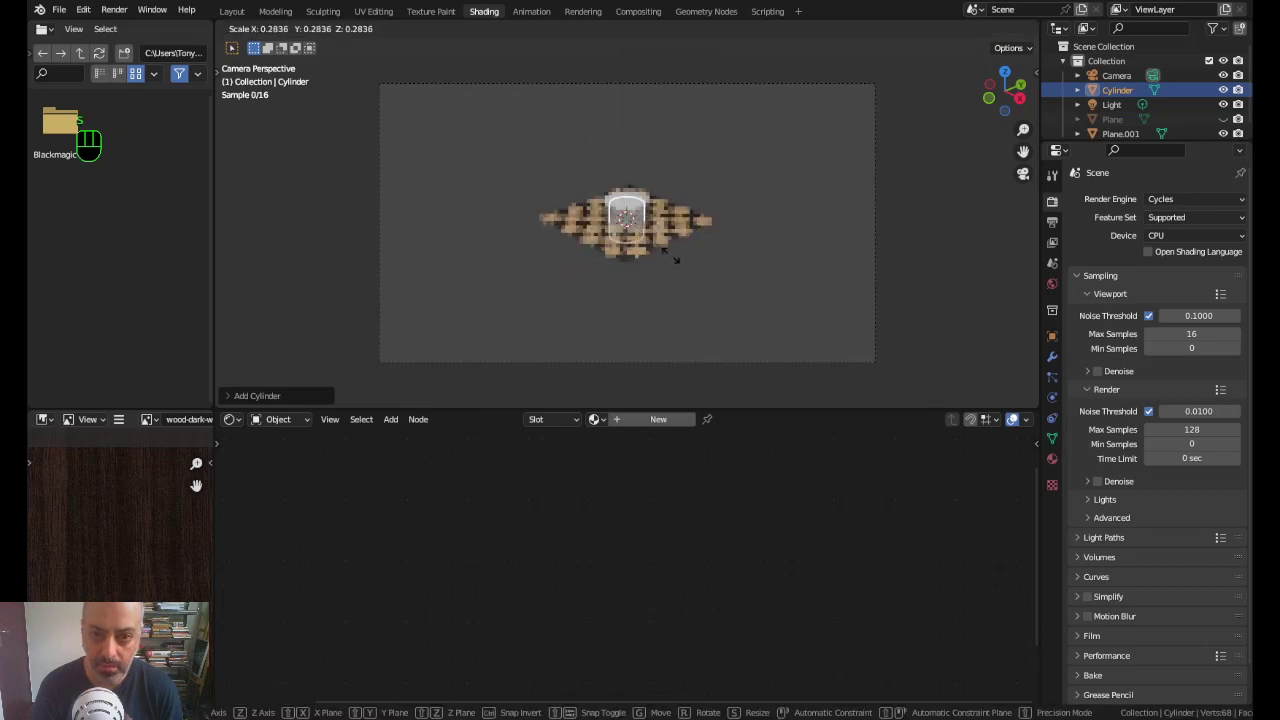
Step: From front view, lift the cylinder so it sits on the board
key(KP_1)
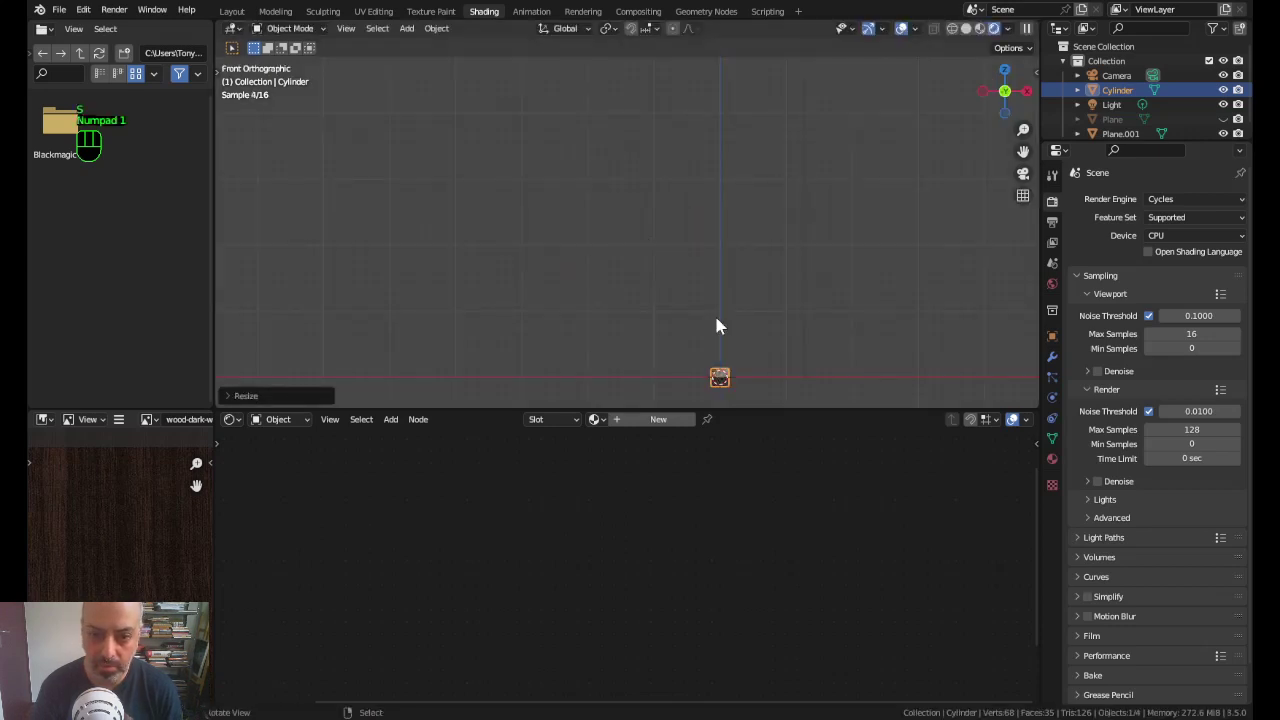
scroll(up, 3)
middle_click(727, 330)
key(g)
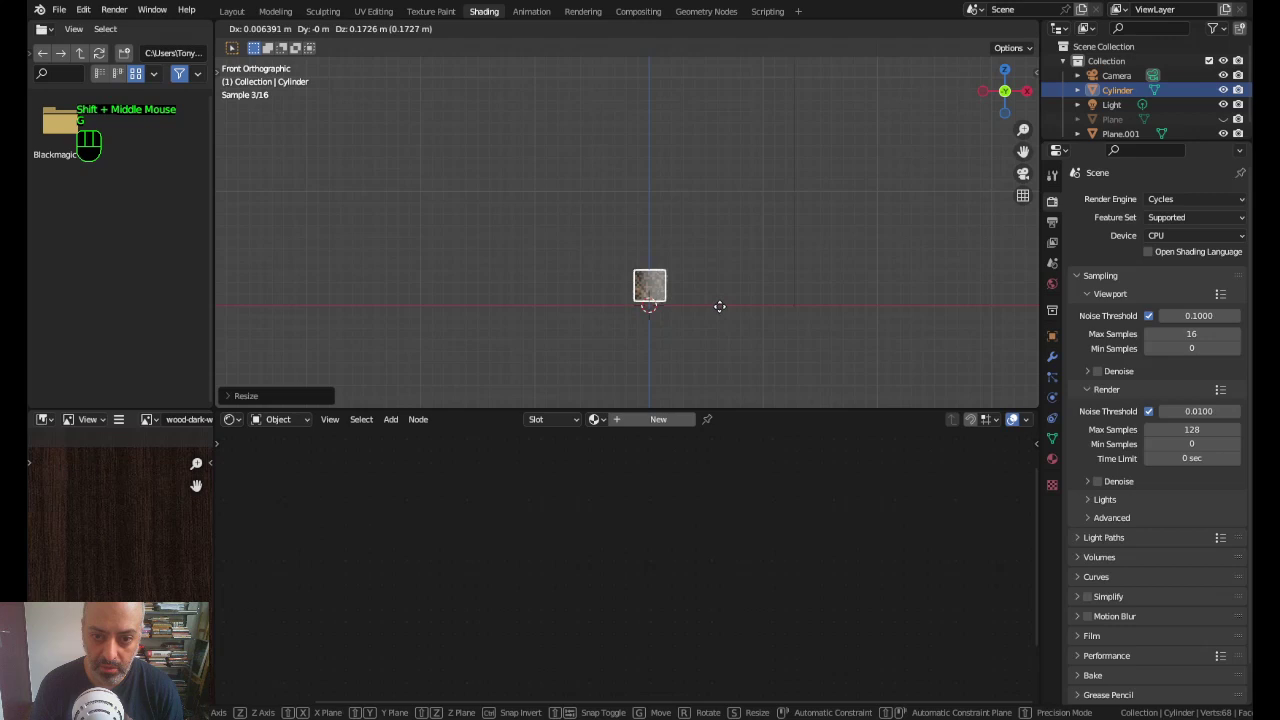
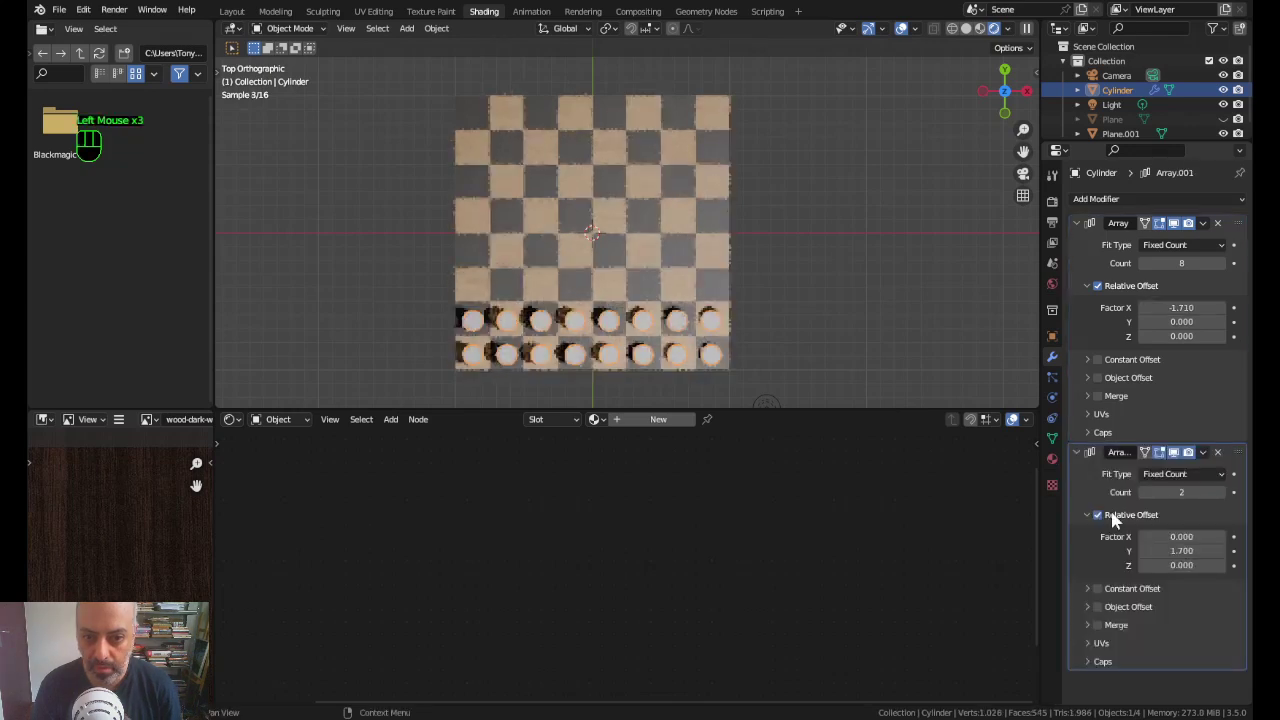
Step: From the camera view, give the cylinder pieces a new material with a red base colour
key(KP_0)
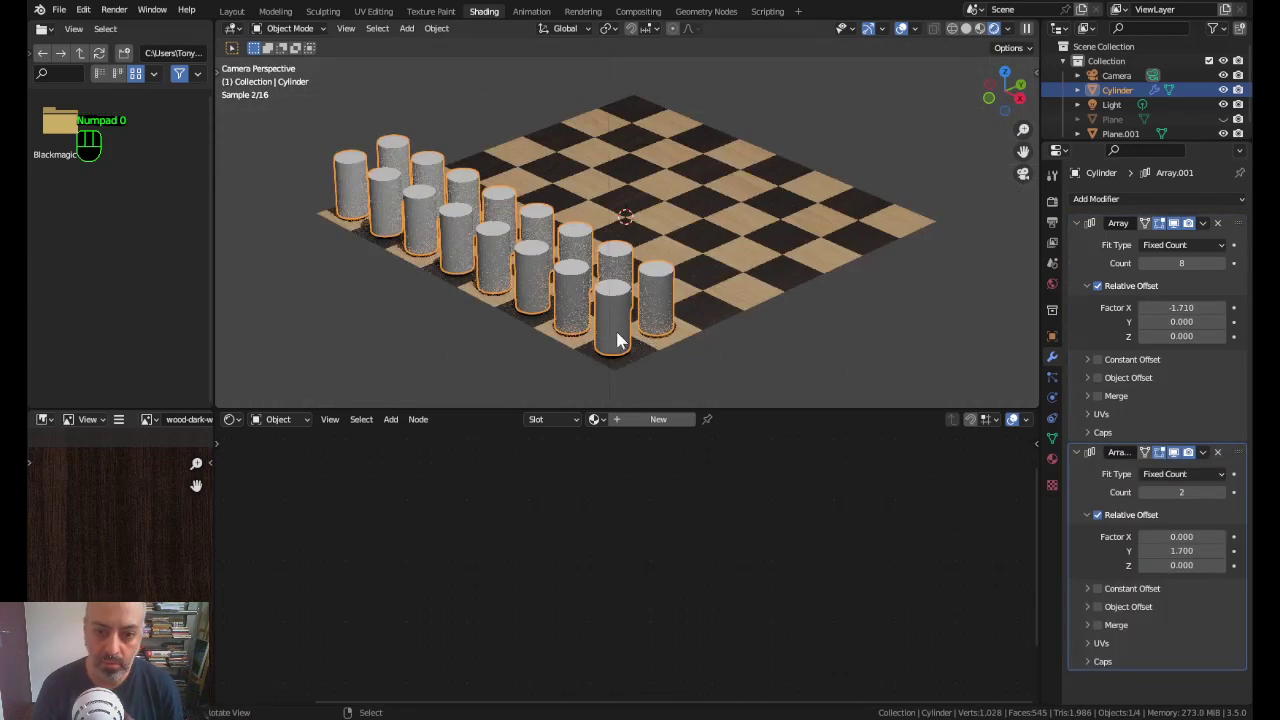
key(g)
middle_click(1056, 484)
click(1058, 468)
click(1141, 268)
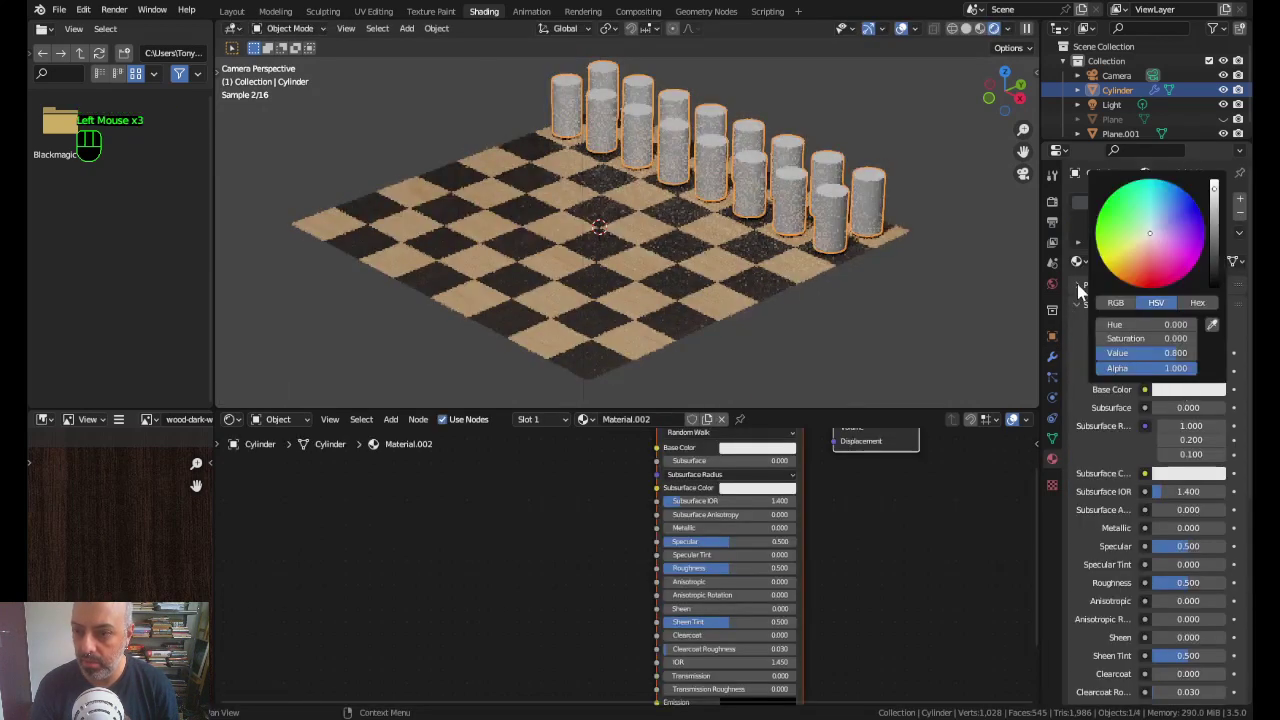
middle_click(829, 316)
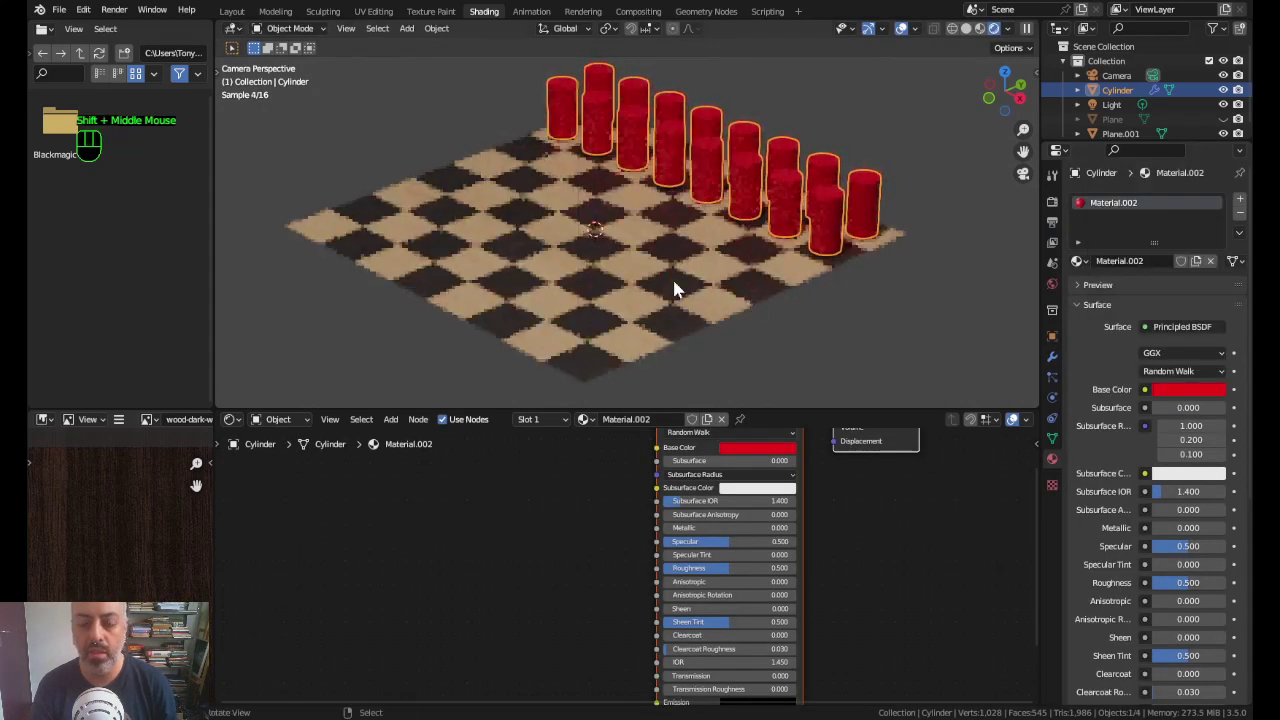
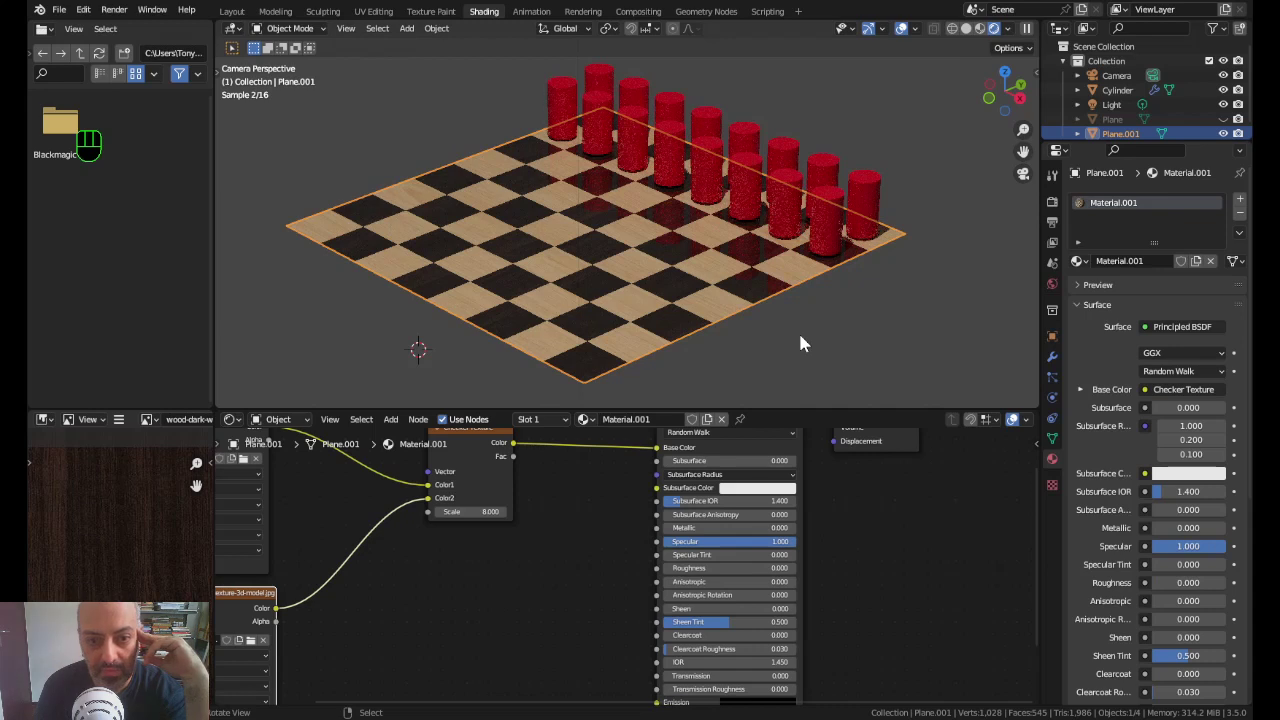
Step: Set the board's Principled BSDF to specular 0.9, roughness 0.1 and sheen 0.718
drag(757, 543, 753, 547)
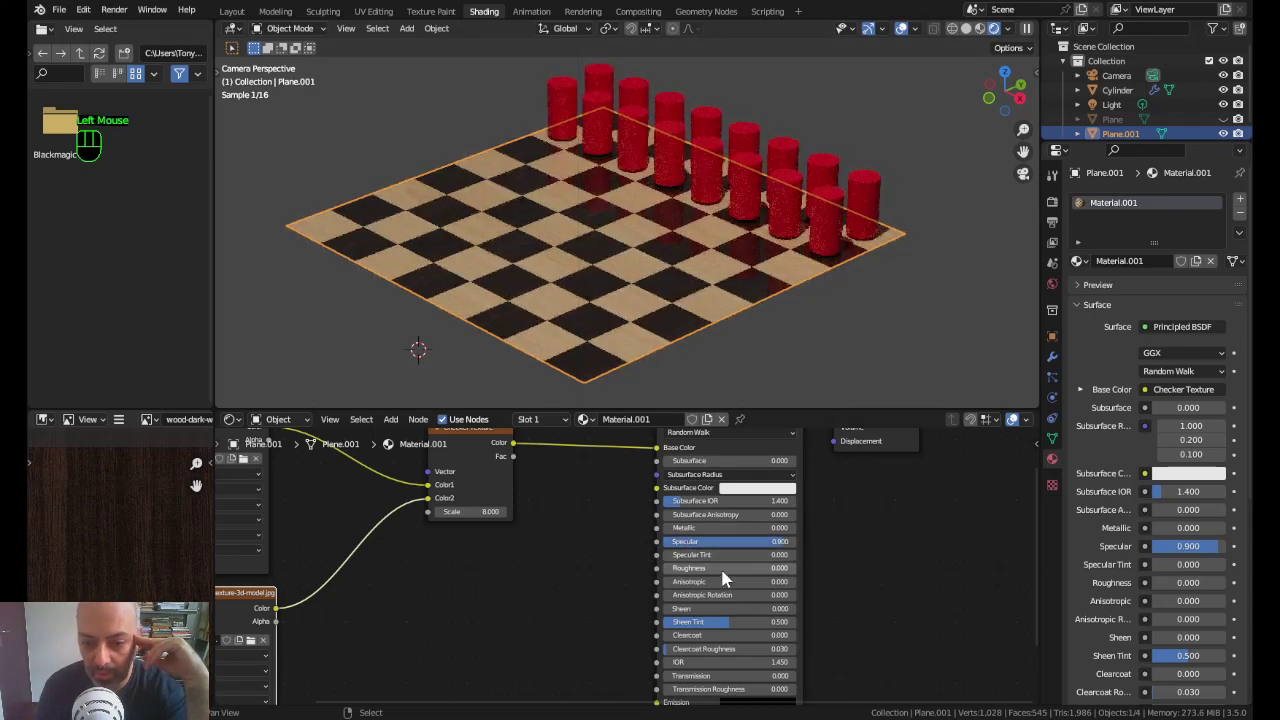
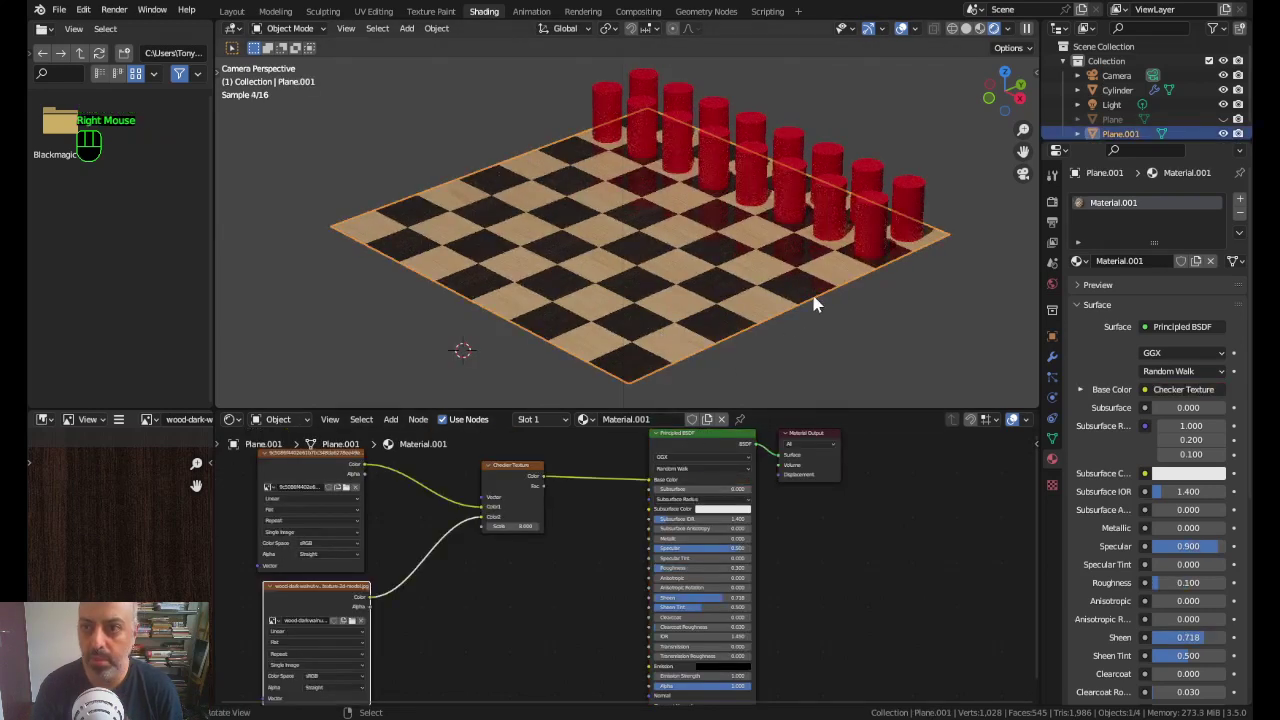
scroll(up, 3)
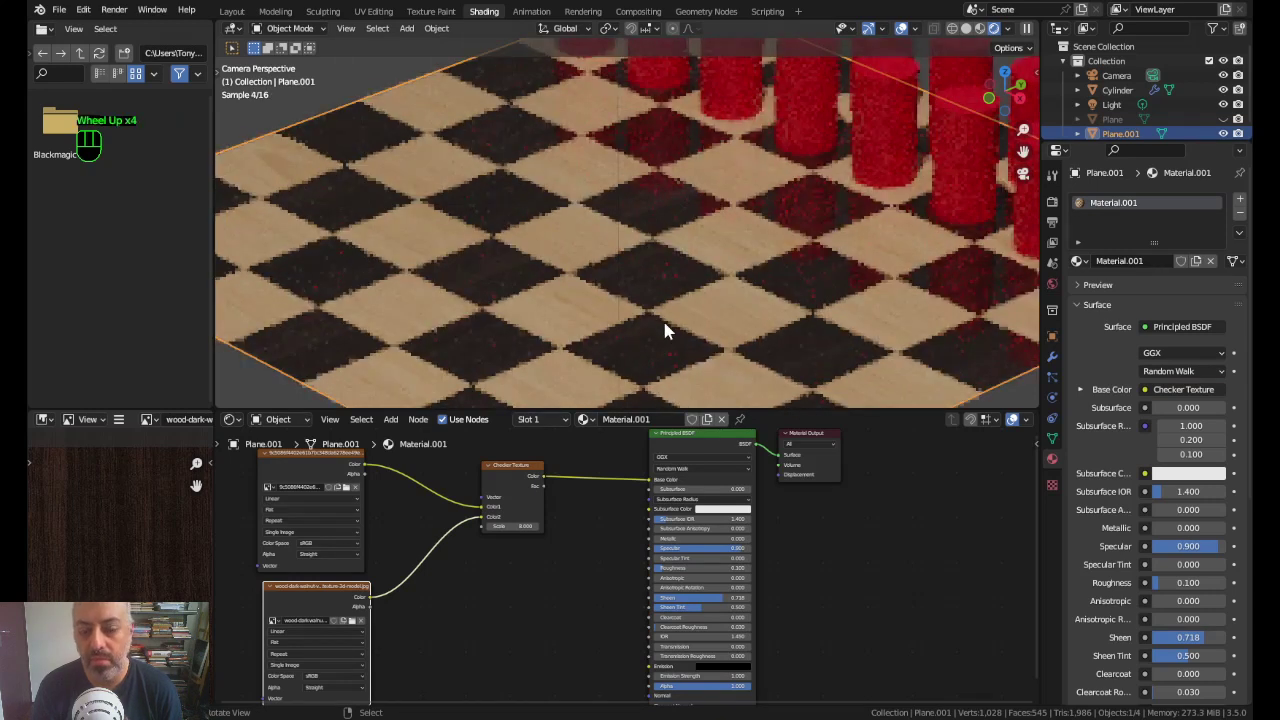
drag(670, 337, 641, 246)
scroll(up, 3)
scroll(up, 3)
scroll(up, 3)
Step: Orbit down to a low angle to inspect the red reflections skimming the board surface
drag(656, 272, 712, 248)
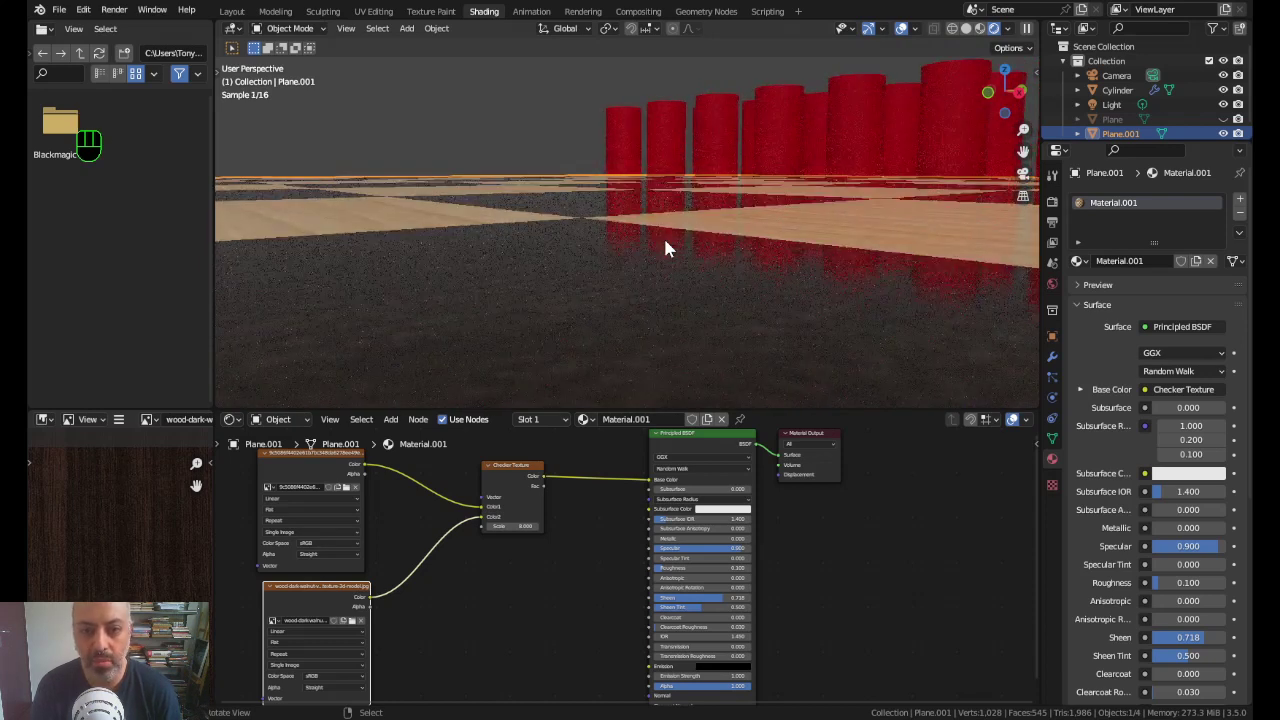
middle_click(627, 445)
scroll(down, 3)
click(437, 485)
Step: Move the light wood texture node left to make room in the node tree
drag(437, 484, 396, 557)
double_click(442, 589)
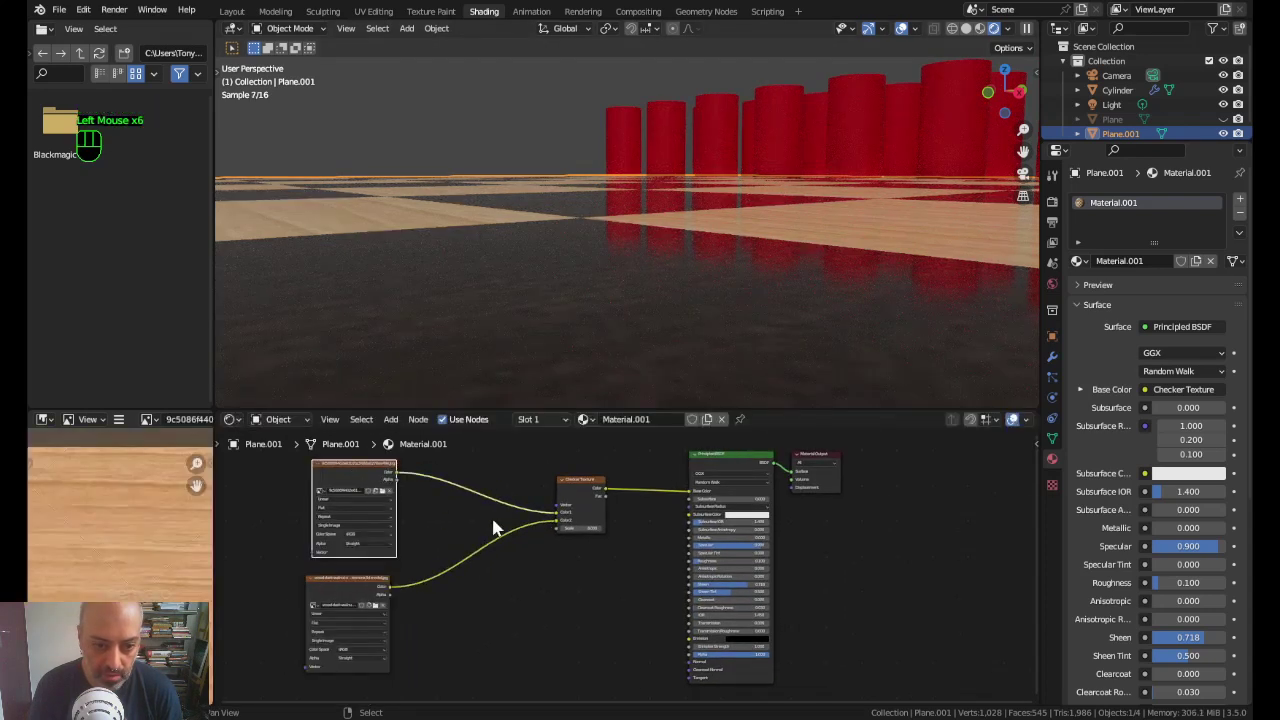
middle_click(652, 611)
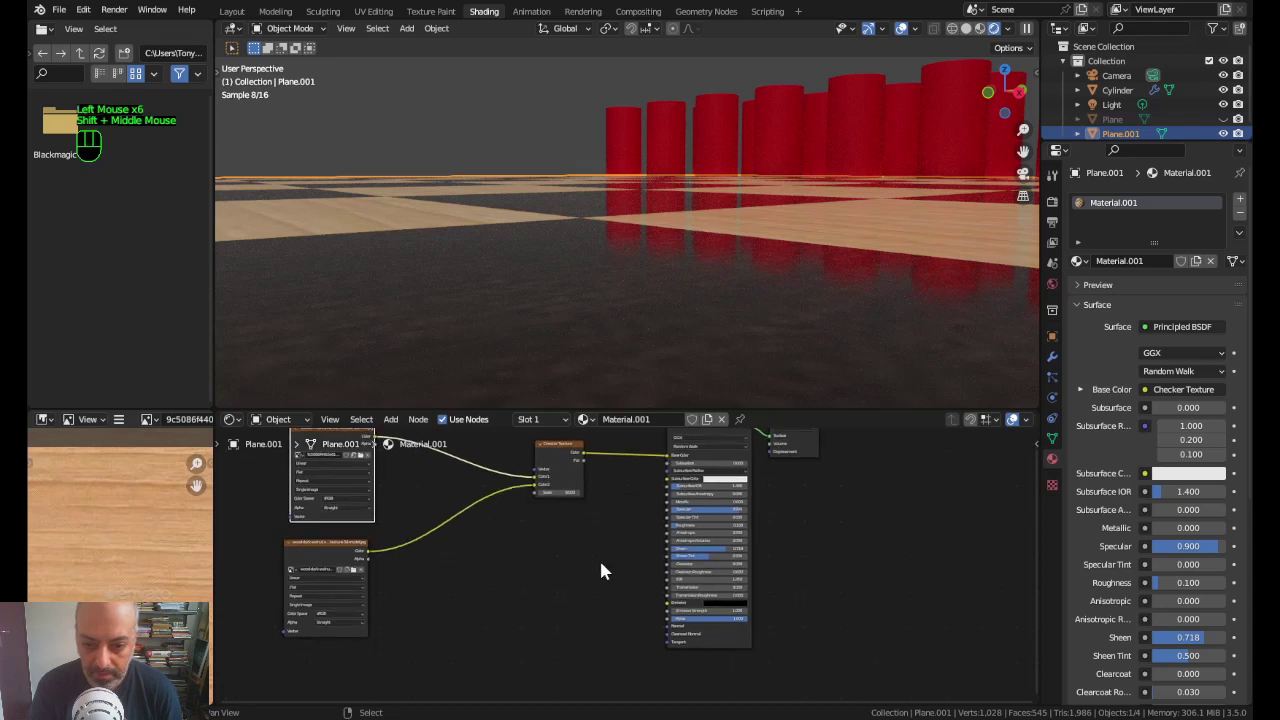
Step: Add a Bump node and connect its Normal output to the Principled BSDF Normal input
key(shift+a)
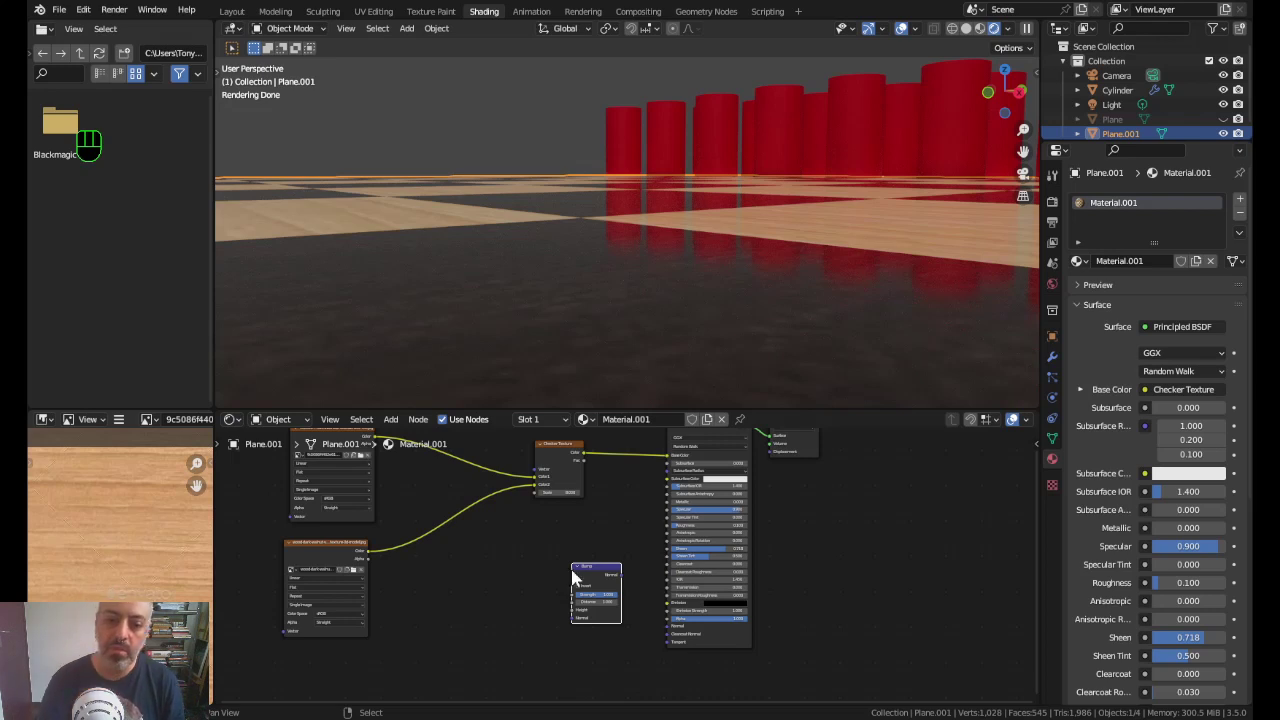
click(600, 572)
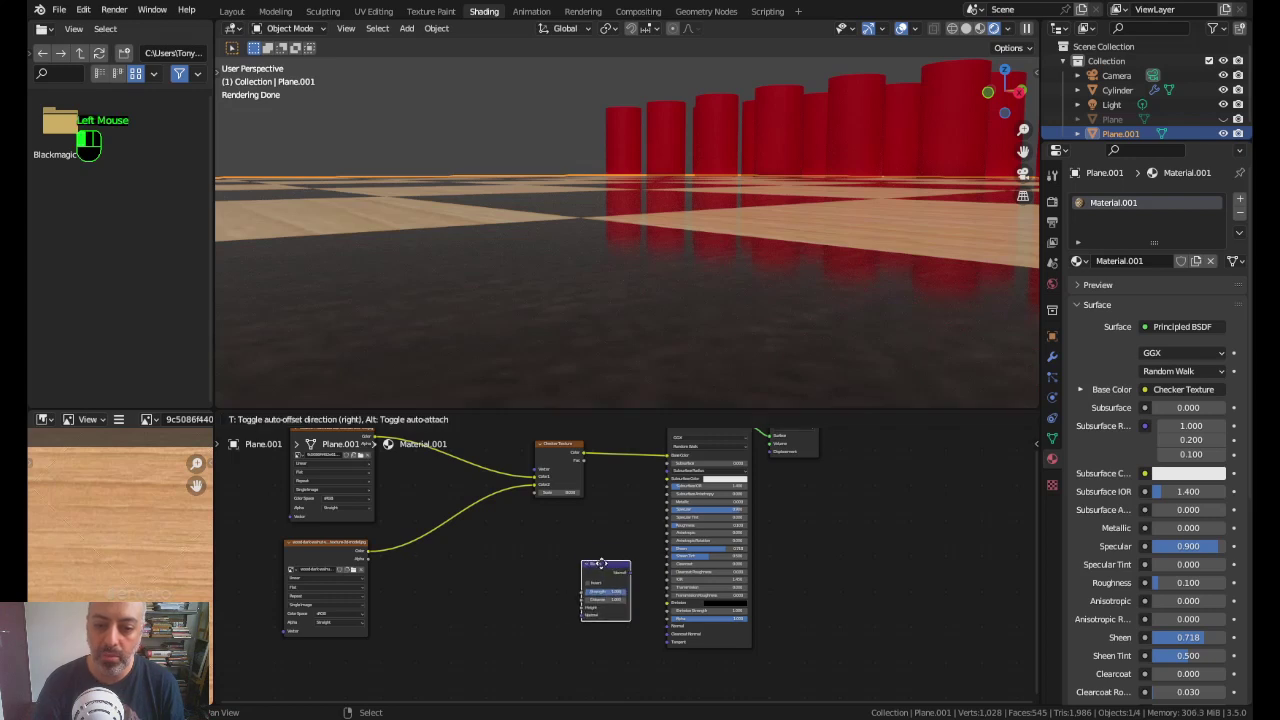
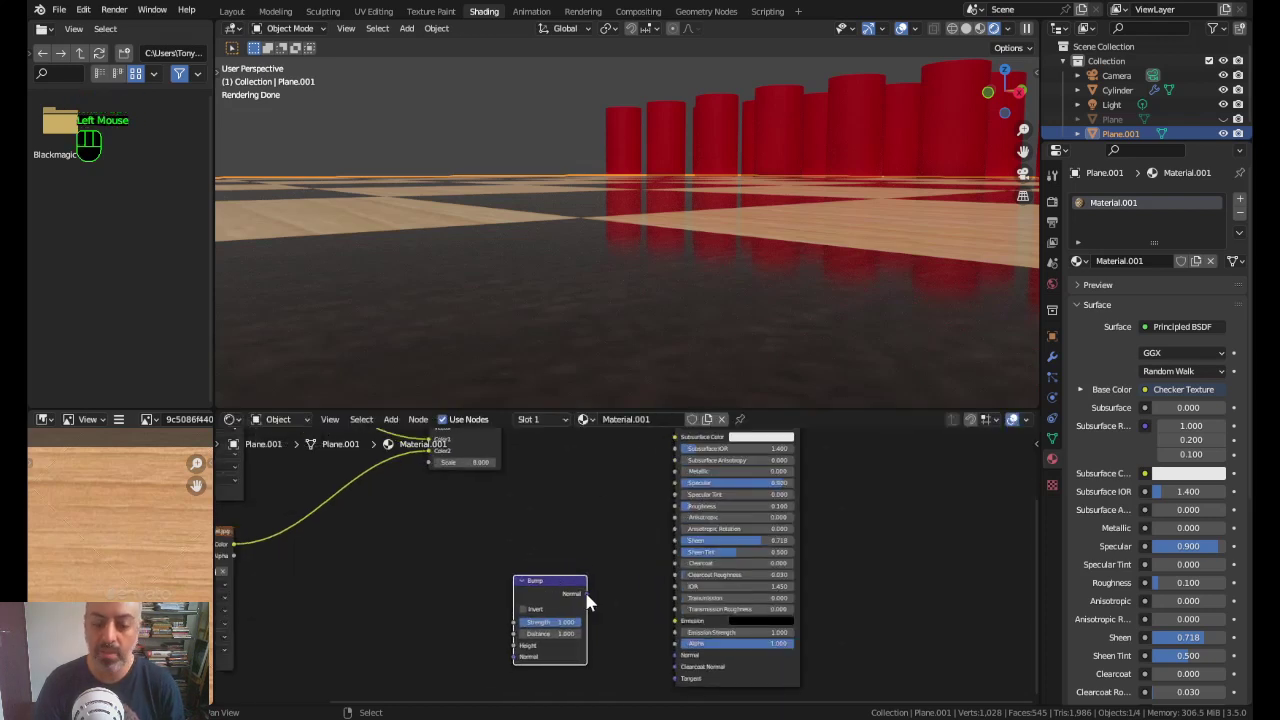
drag(593, 600, 590, 599)
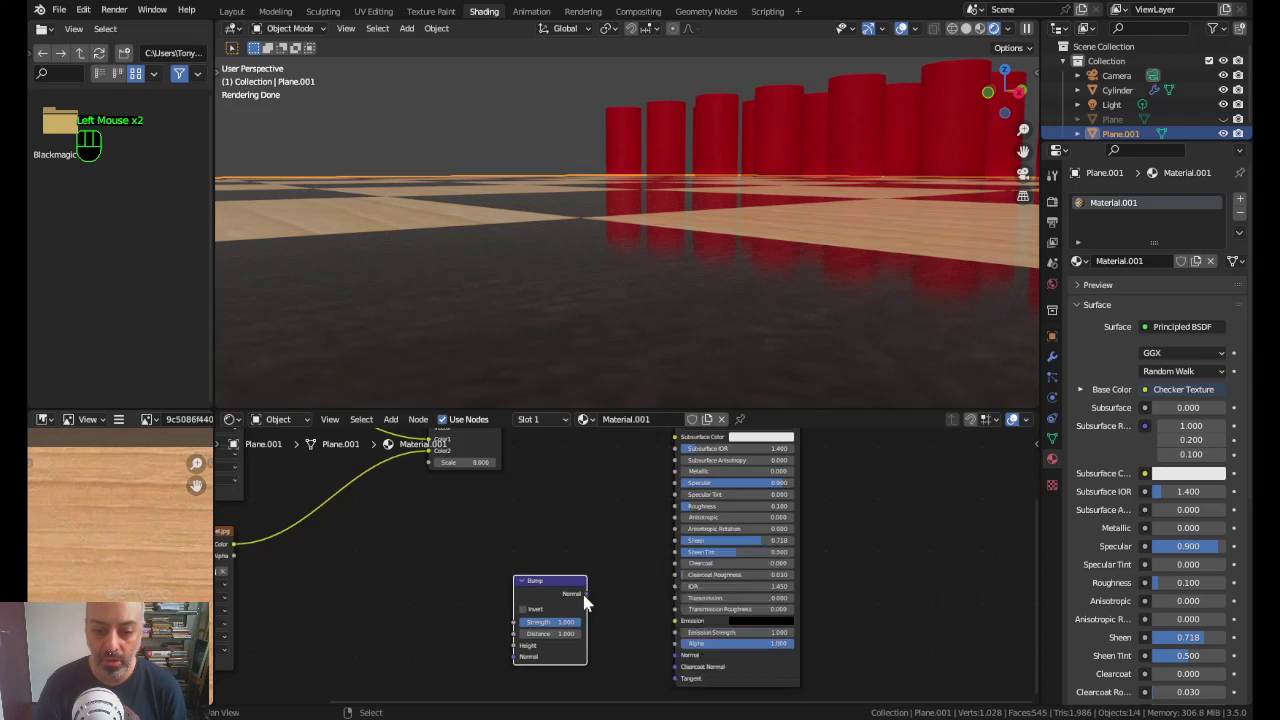
drag(589, 599, 678, 661)
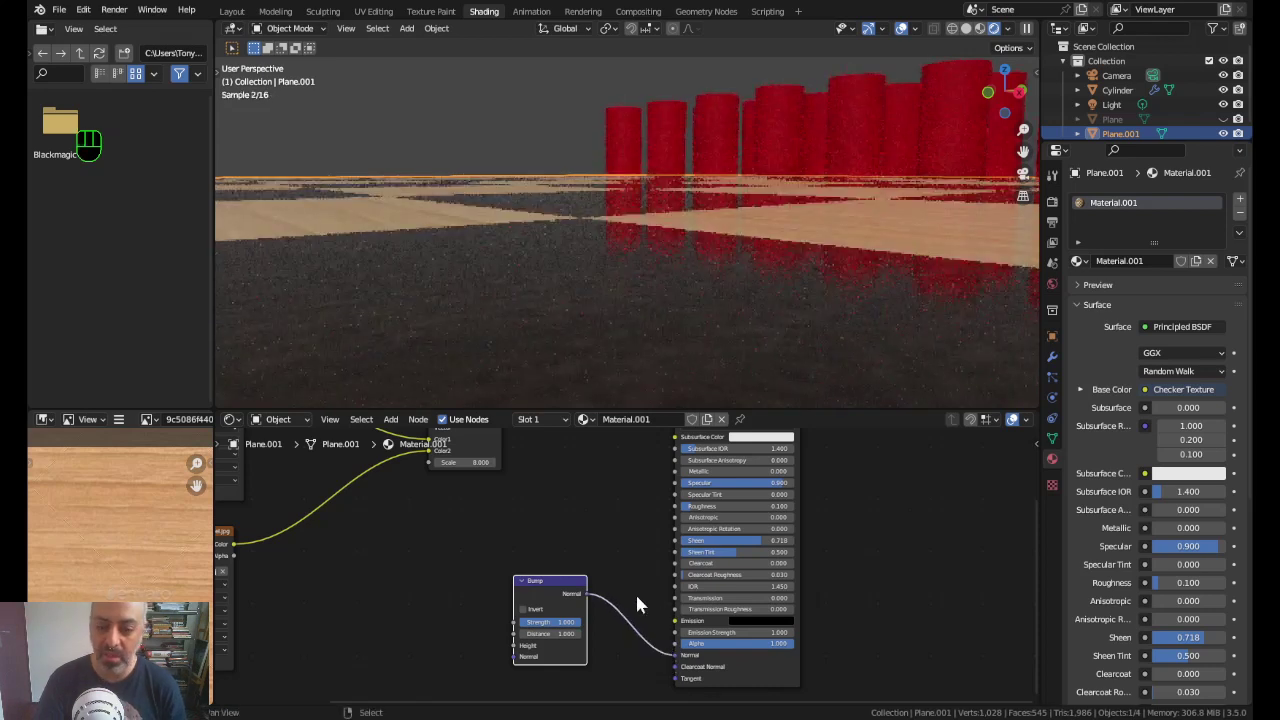
click(552, 586)
drag(554, 585, 581, 584)
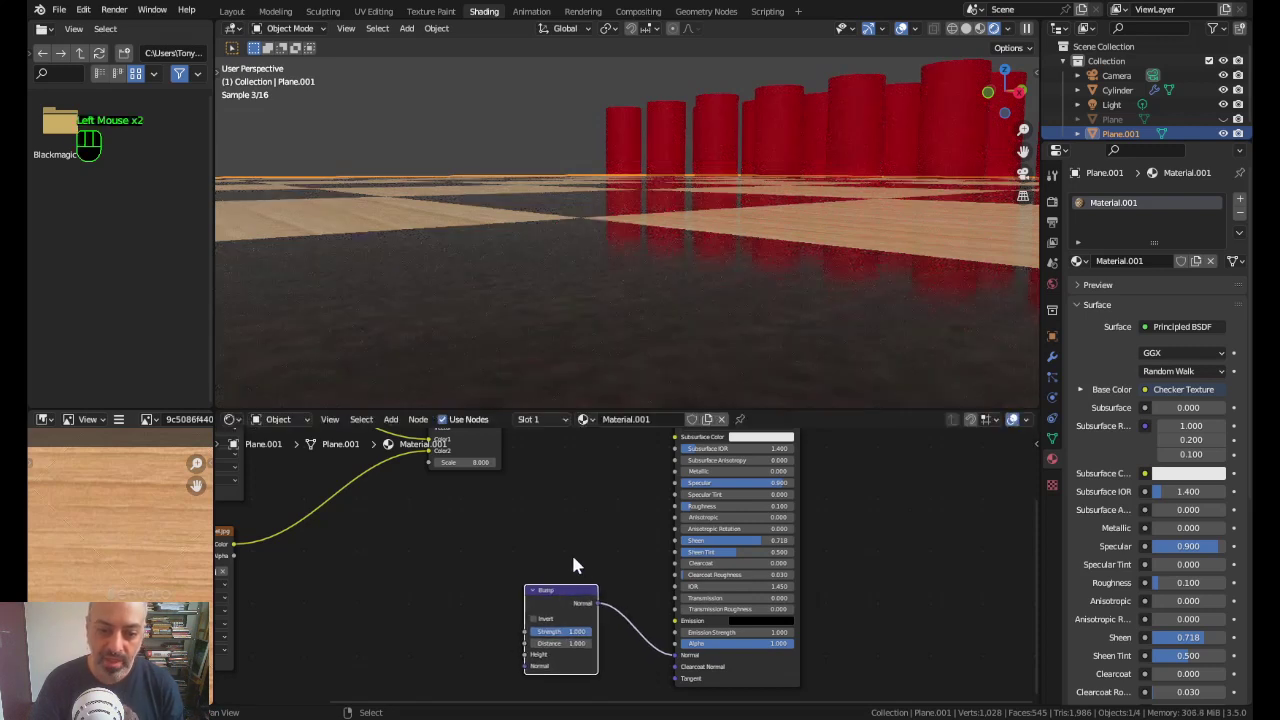
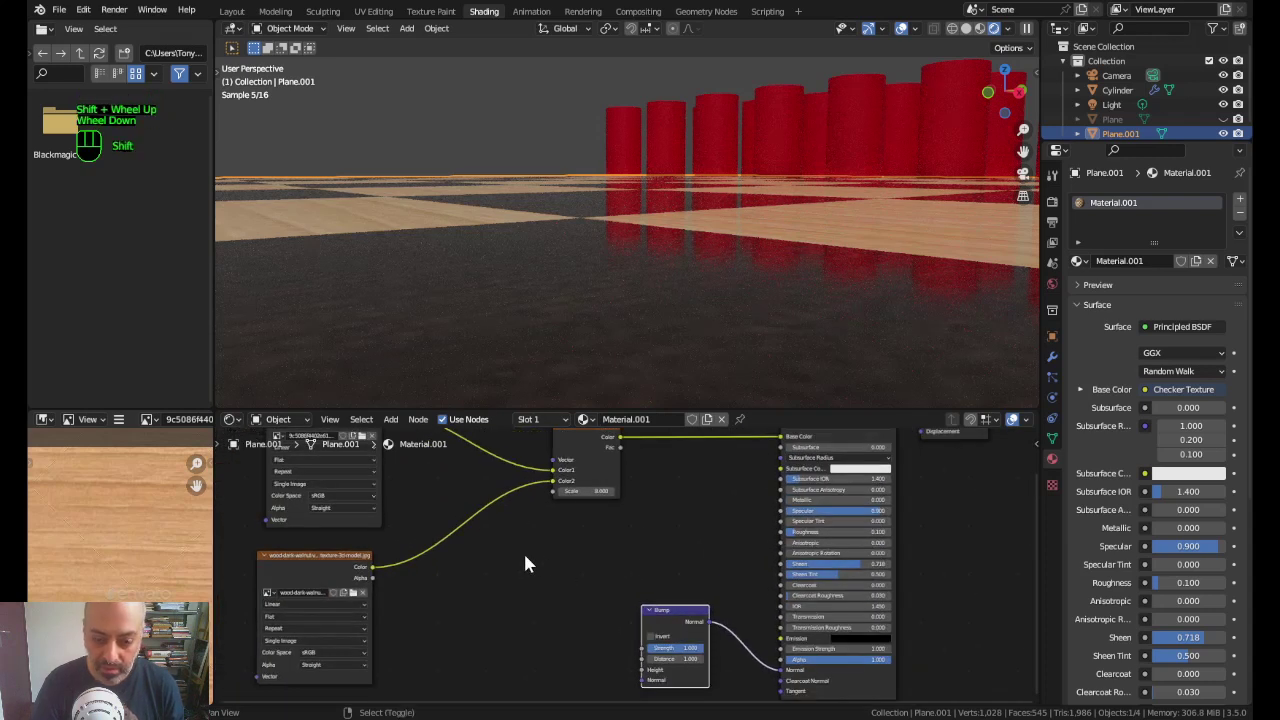
Step: Add a Noise Texture node and plug its Fac output into the Bump node's Height
key(shift+a)
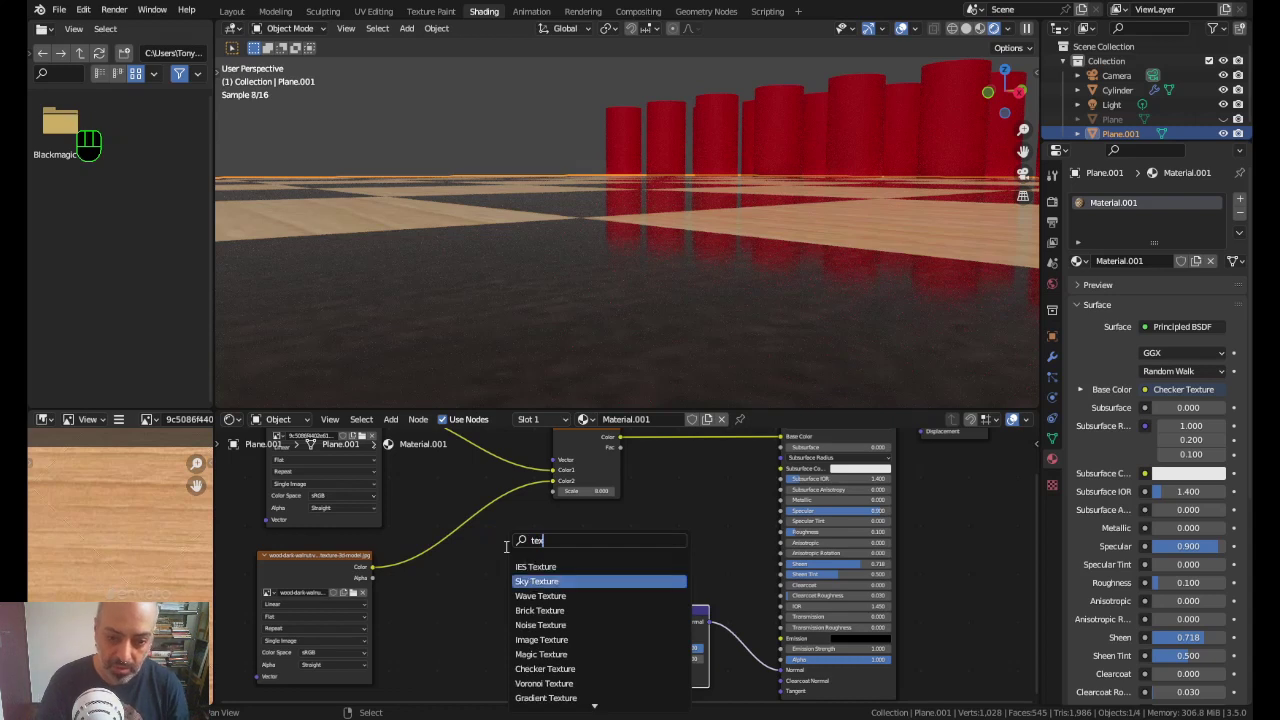
key(Down)
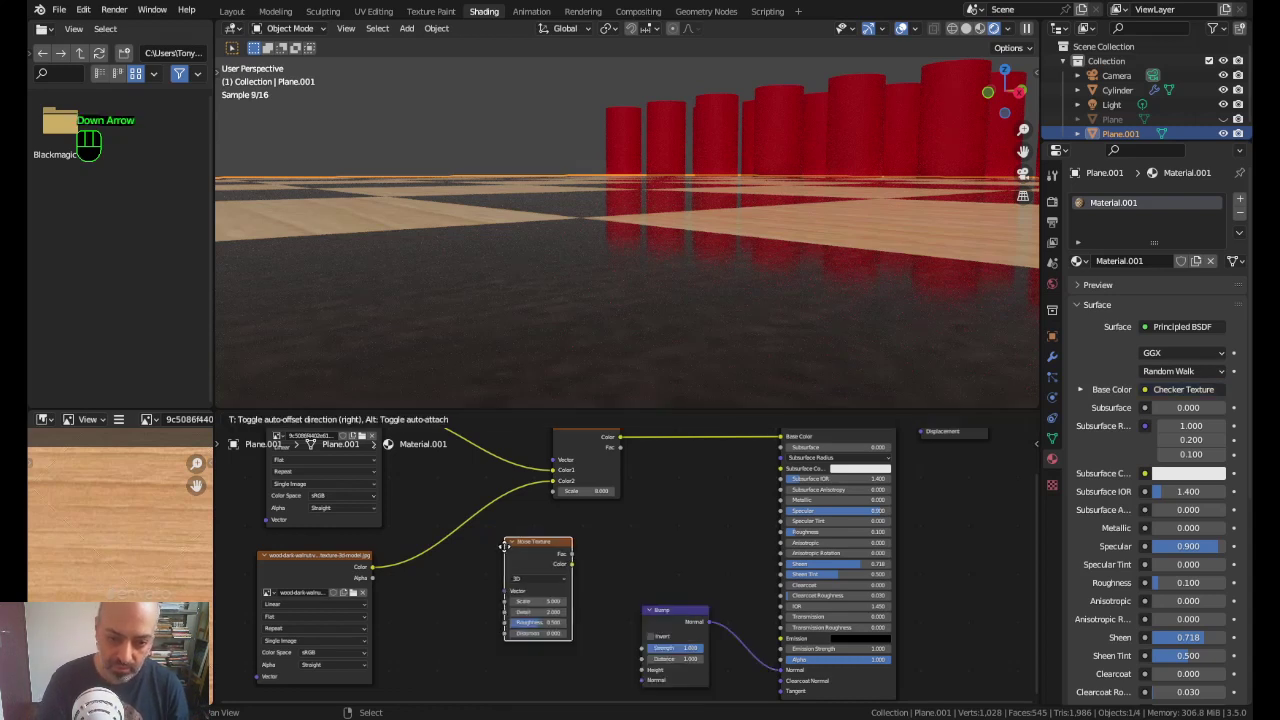
drag(542, 601, 641, 658)
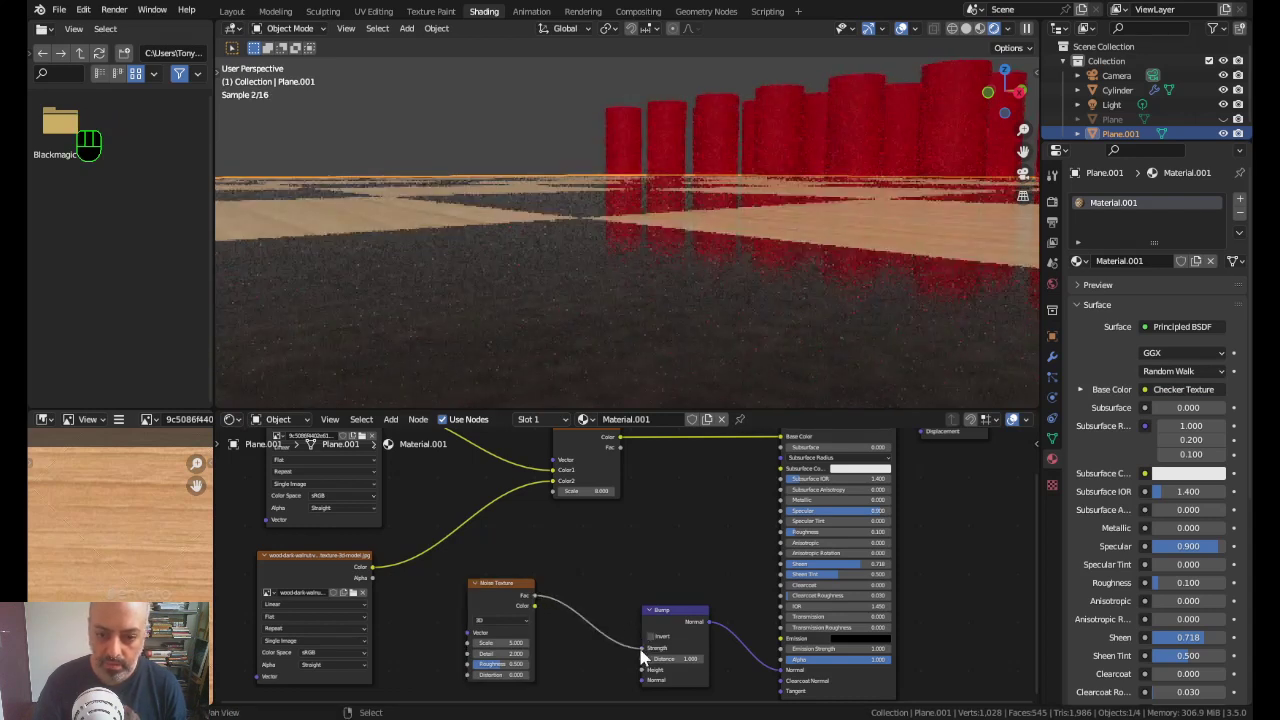
double_click(645, 656)
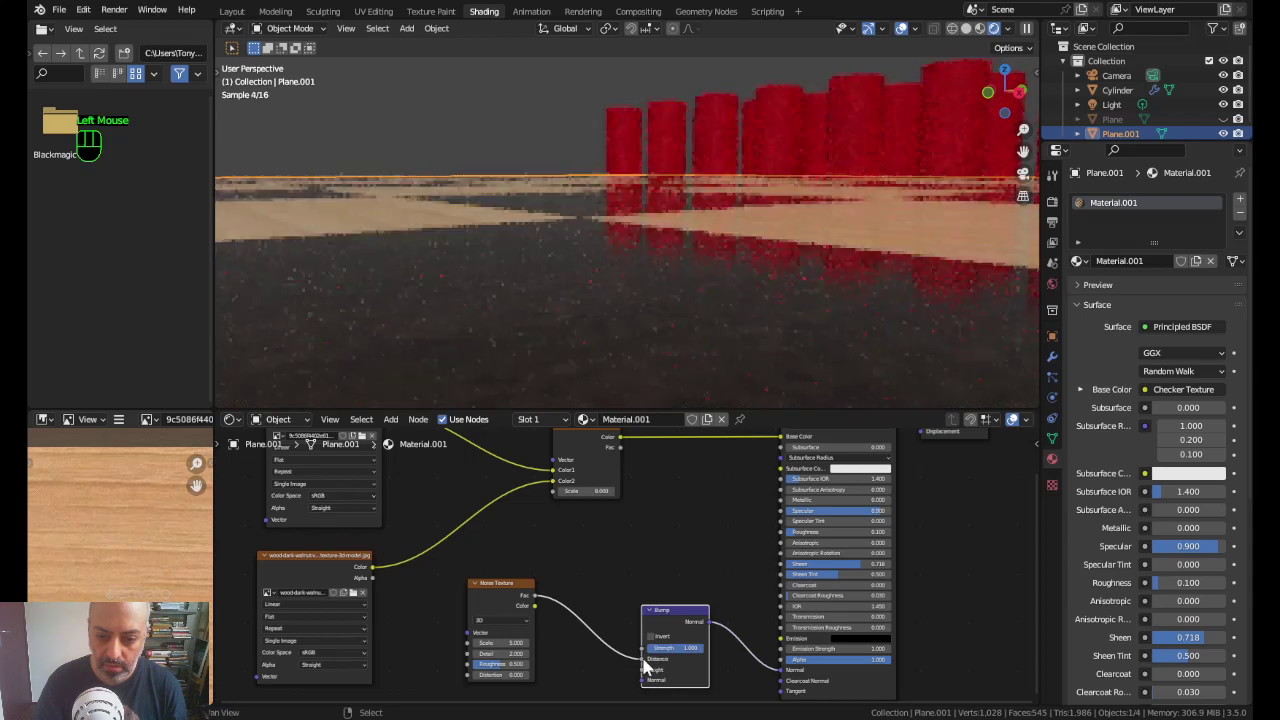
drag(651, 663, 645, 678)
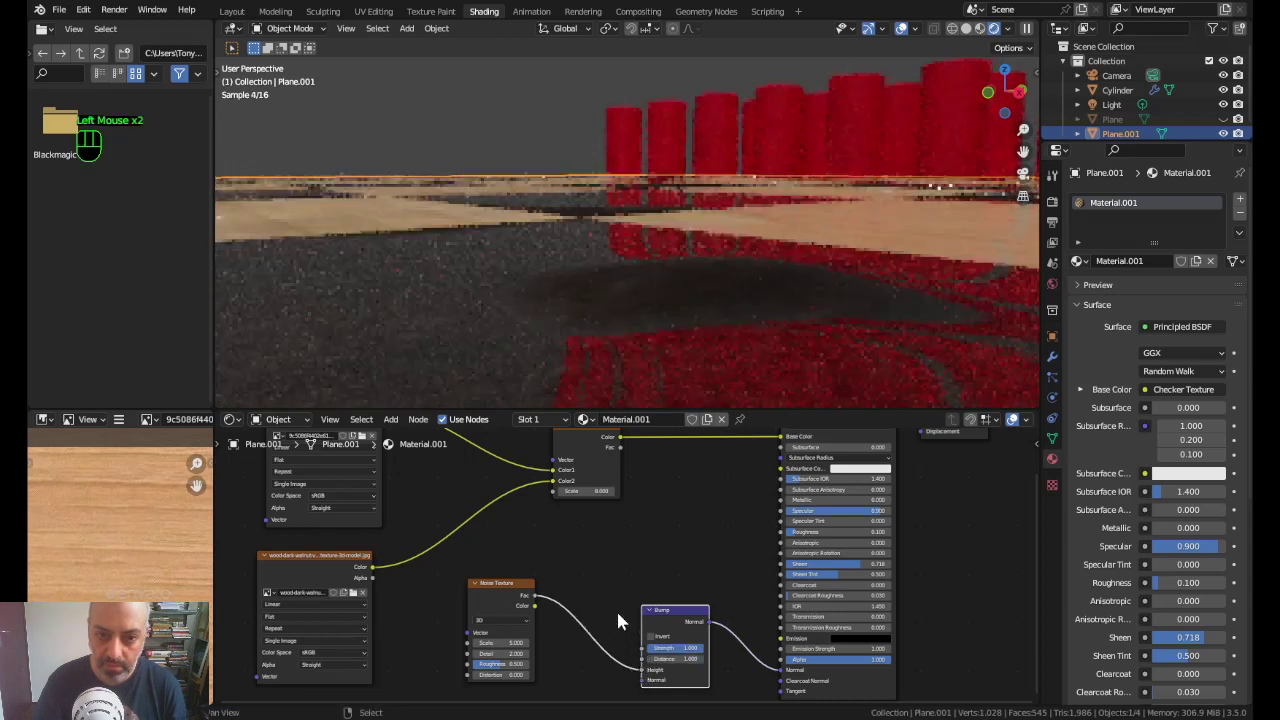
Step: Look across the board to judge the noise-driven bumps on the squares
drag(735, 330, 668, 339)
scroll(down, 3)
middle_click(590, 269)
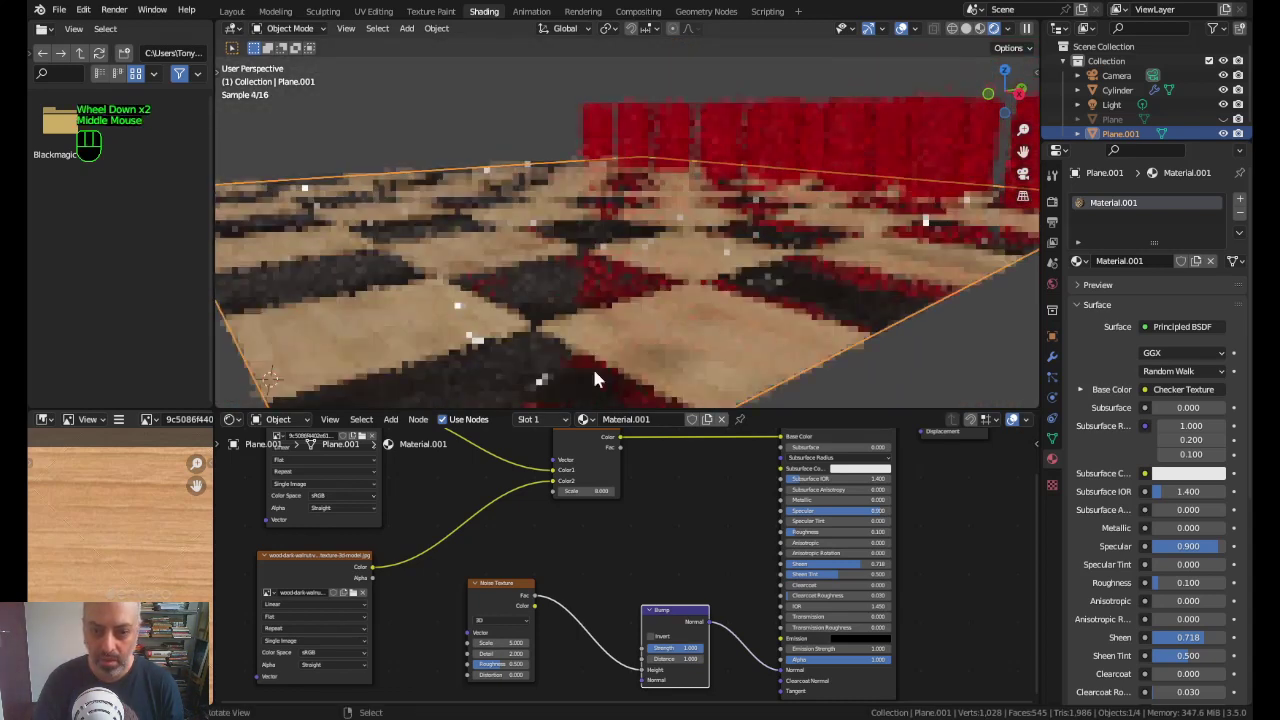
click(501, 595)
middle_click(618, 589)
drag(513, 556, 512, 580)
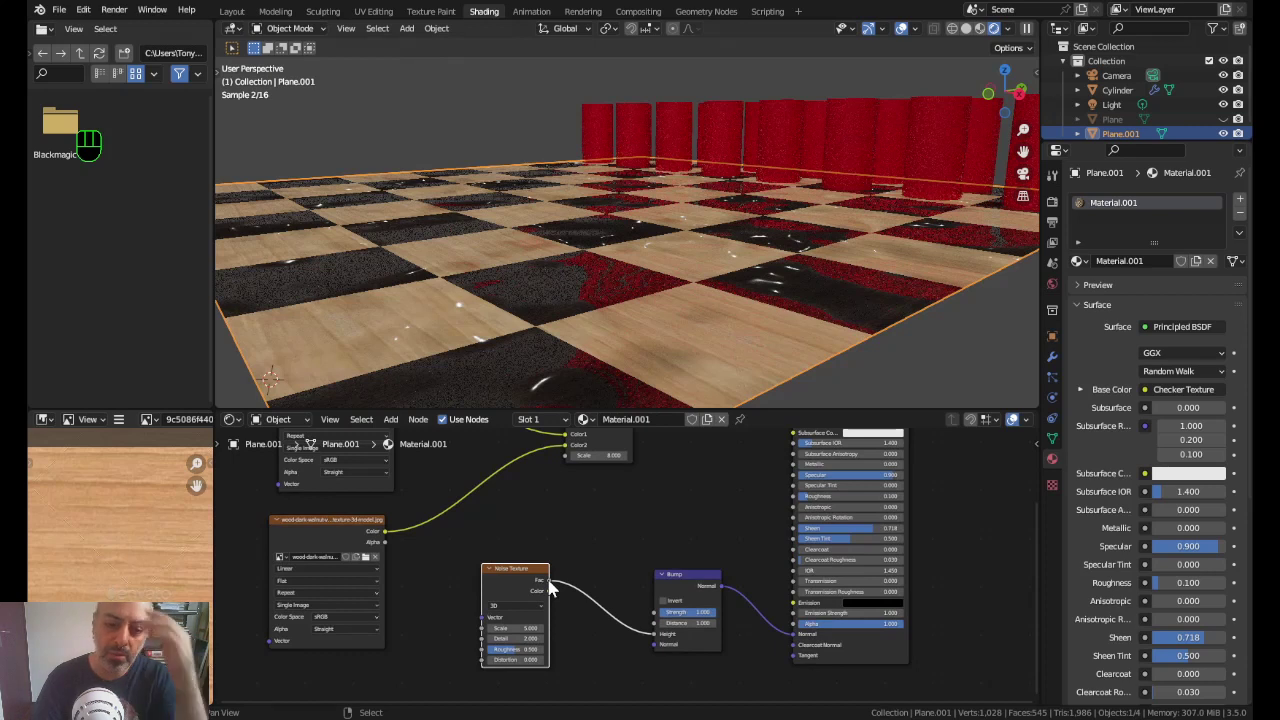
Step: Raise the noise scale for finer bumps, then delete the Noise Texture and show the render settings
drag(552, 588, 660, 639)
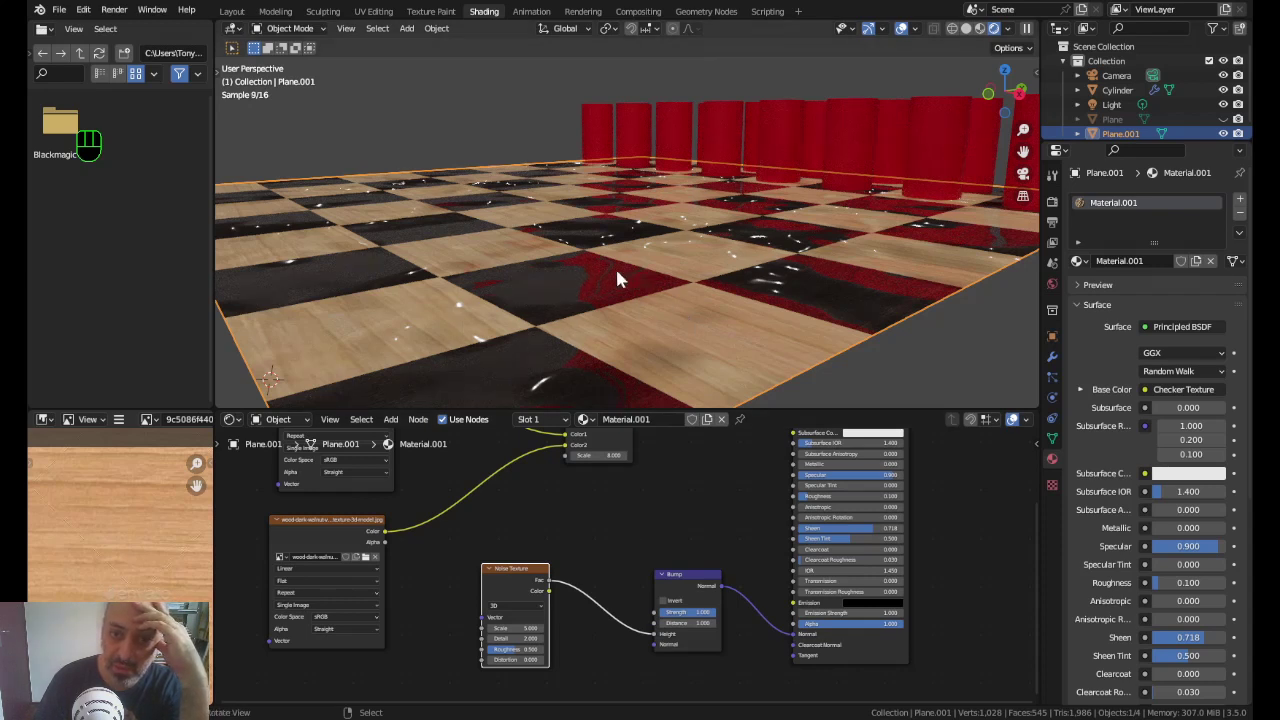
drag(928, 353, 667, 510)
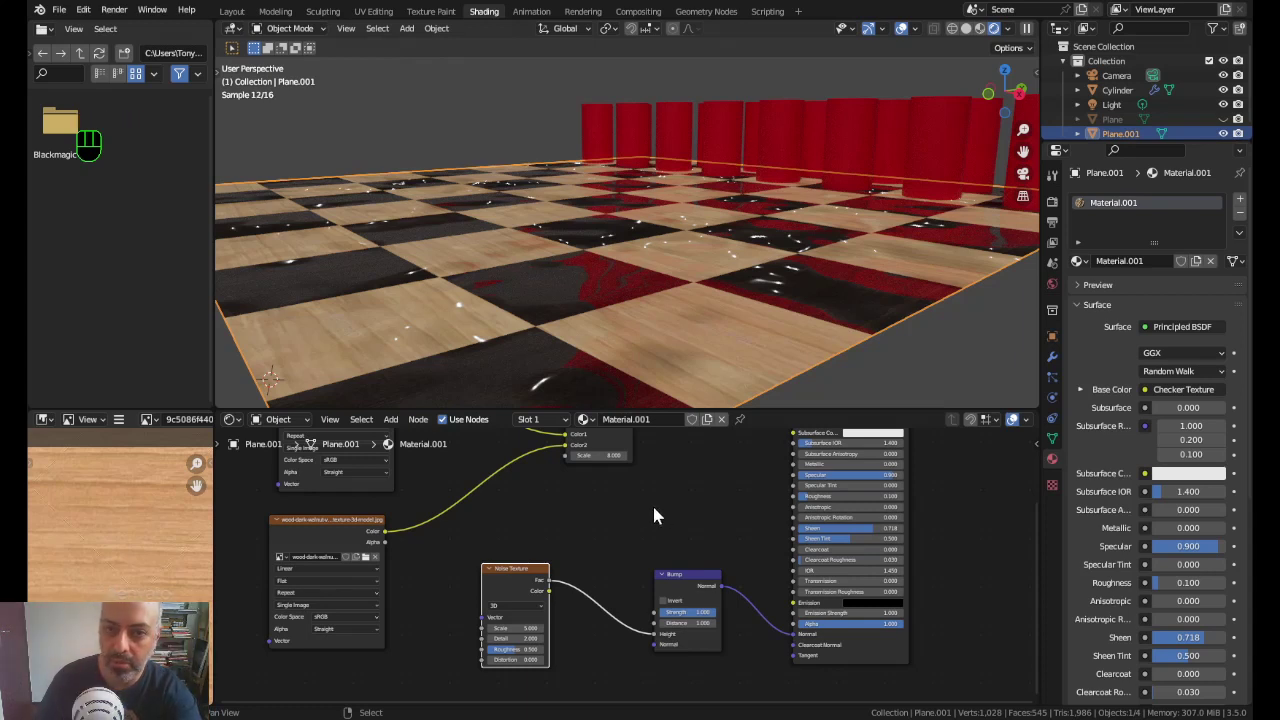
drag(656, 533, 532, 581)
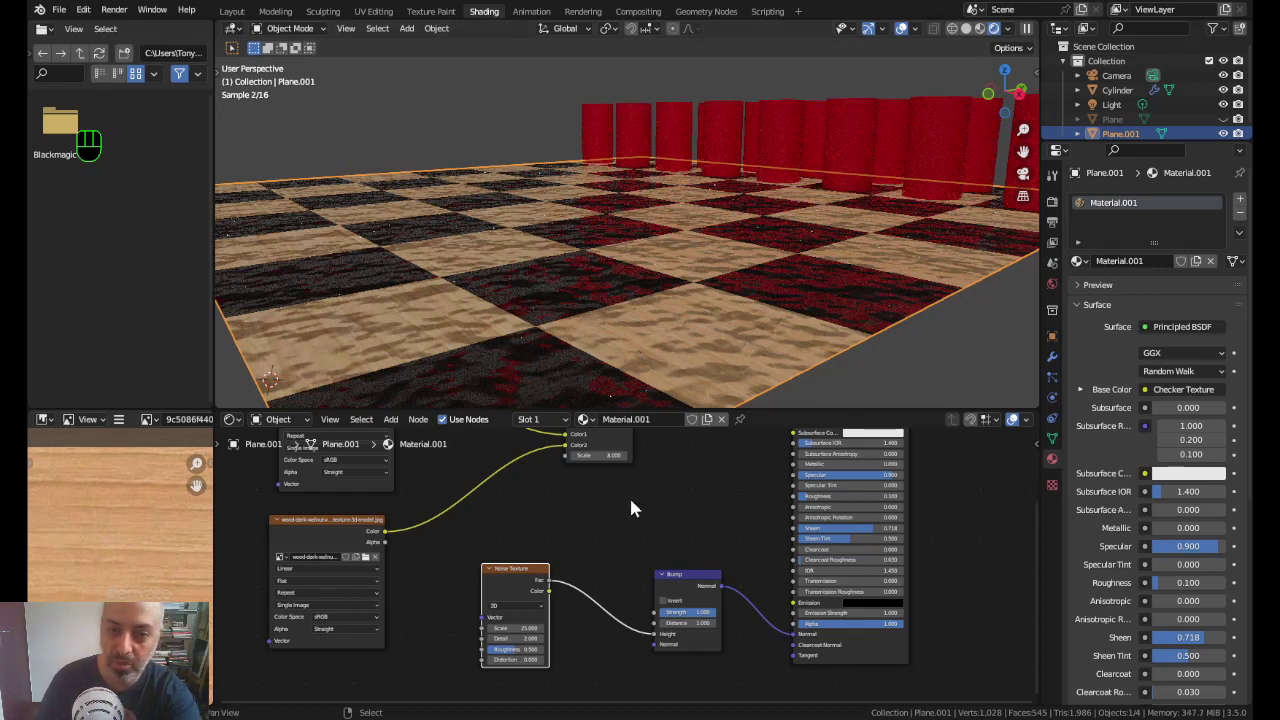
click(514, 579)
key(Delete)
Step: Reposition the Checker Texture node and connect its Fac output to the Bump node's Height
scroll(down, 3)
middle_click(616, 498)
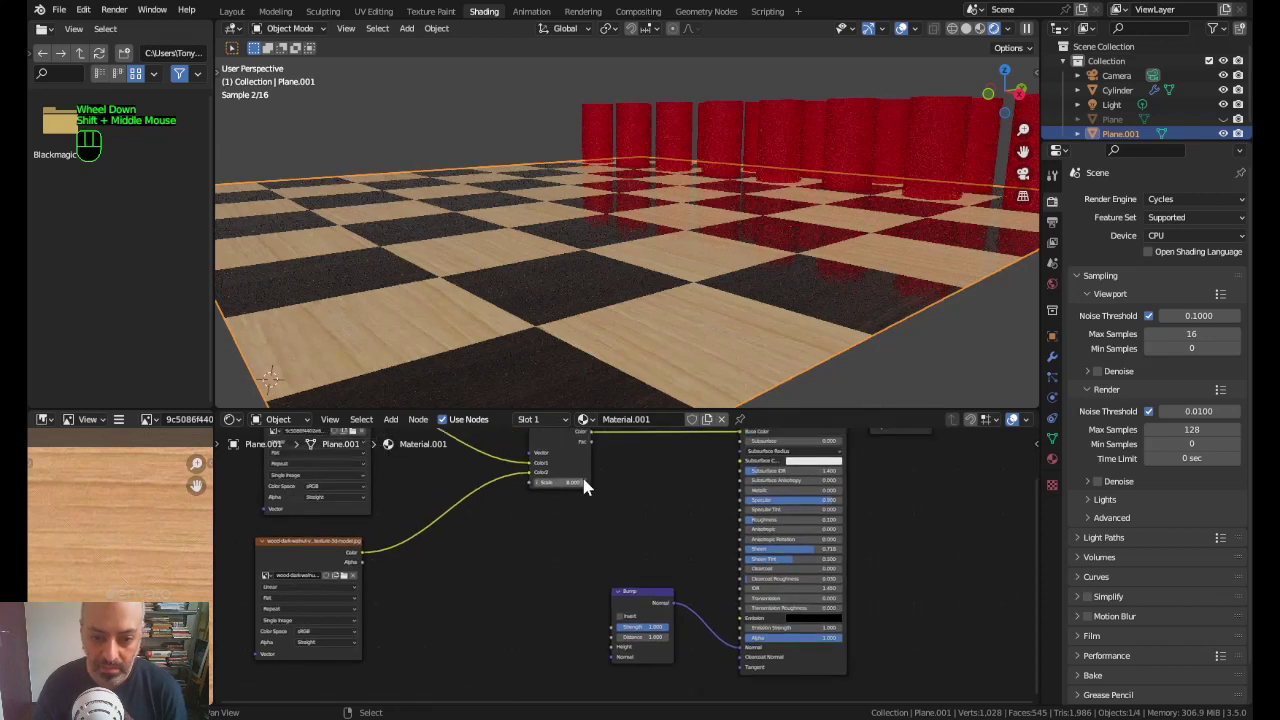
click(572, 466)
drag(581, 464, 555, 502)
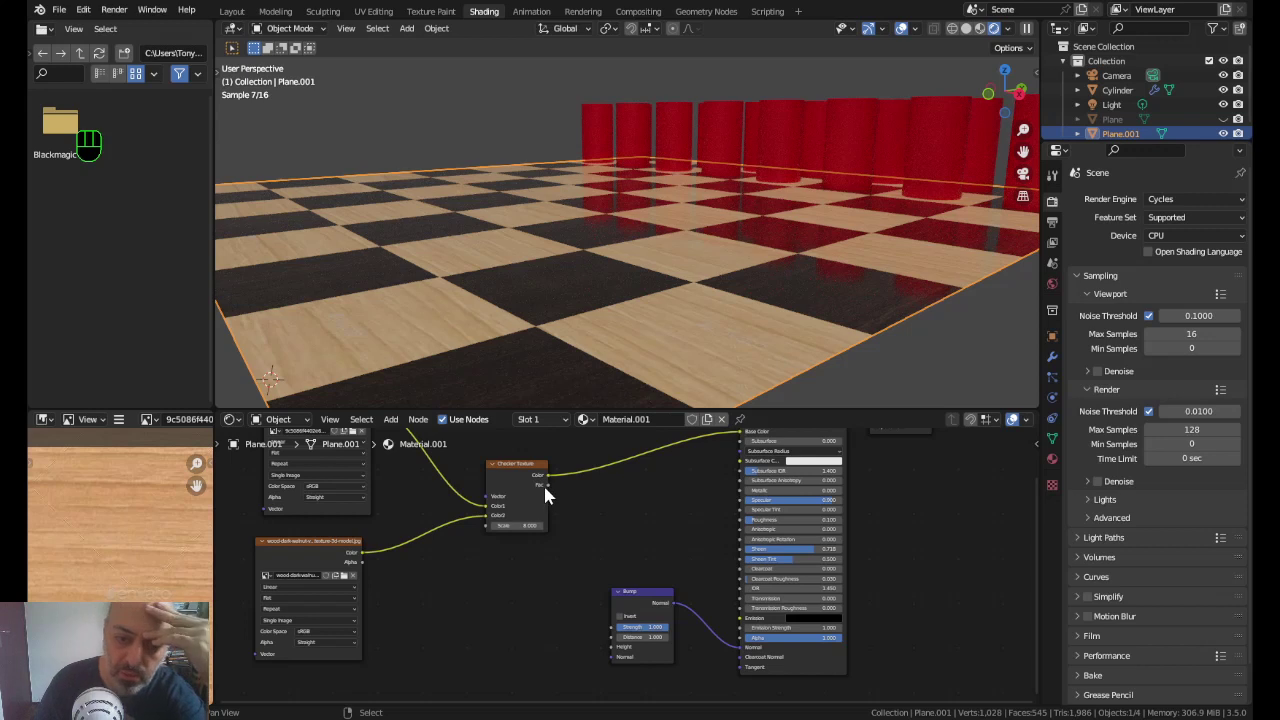
click(516, 473)
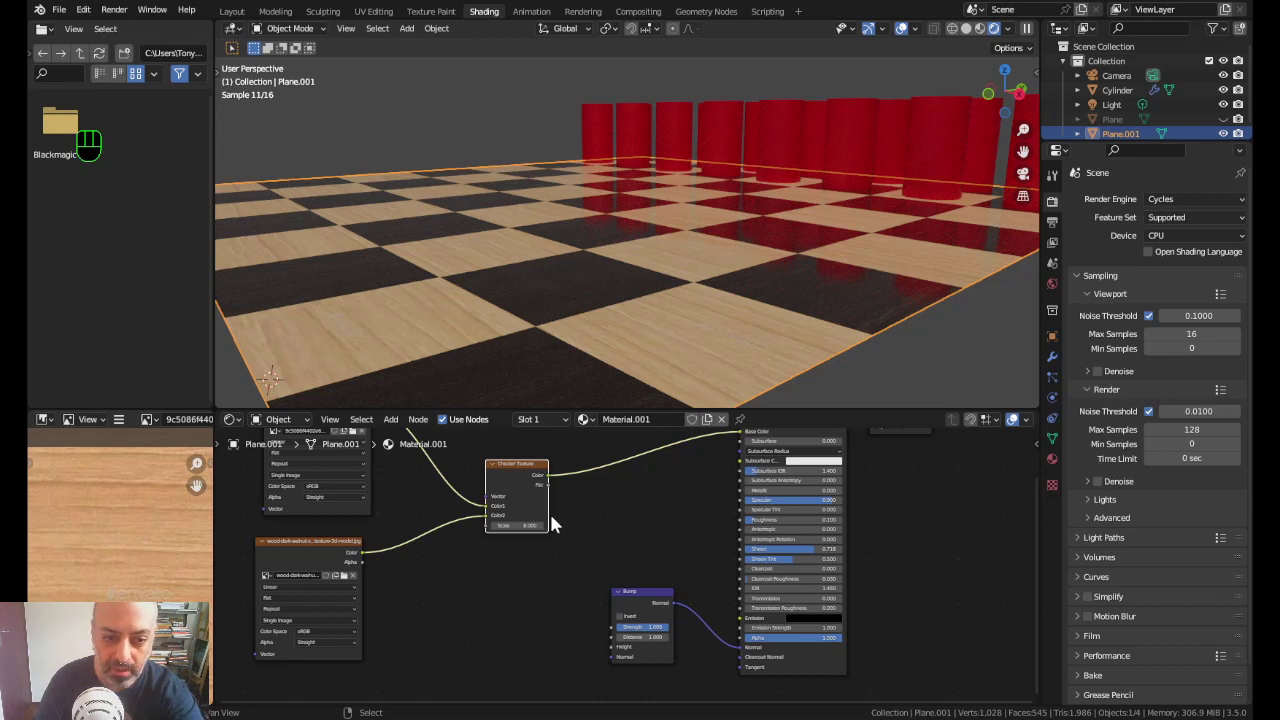
drag(552, 493, 615, 657)
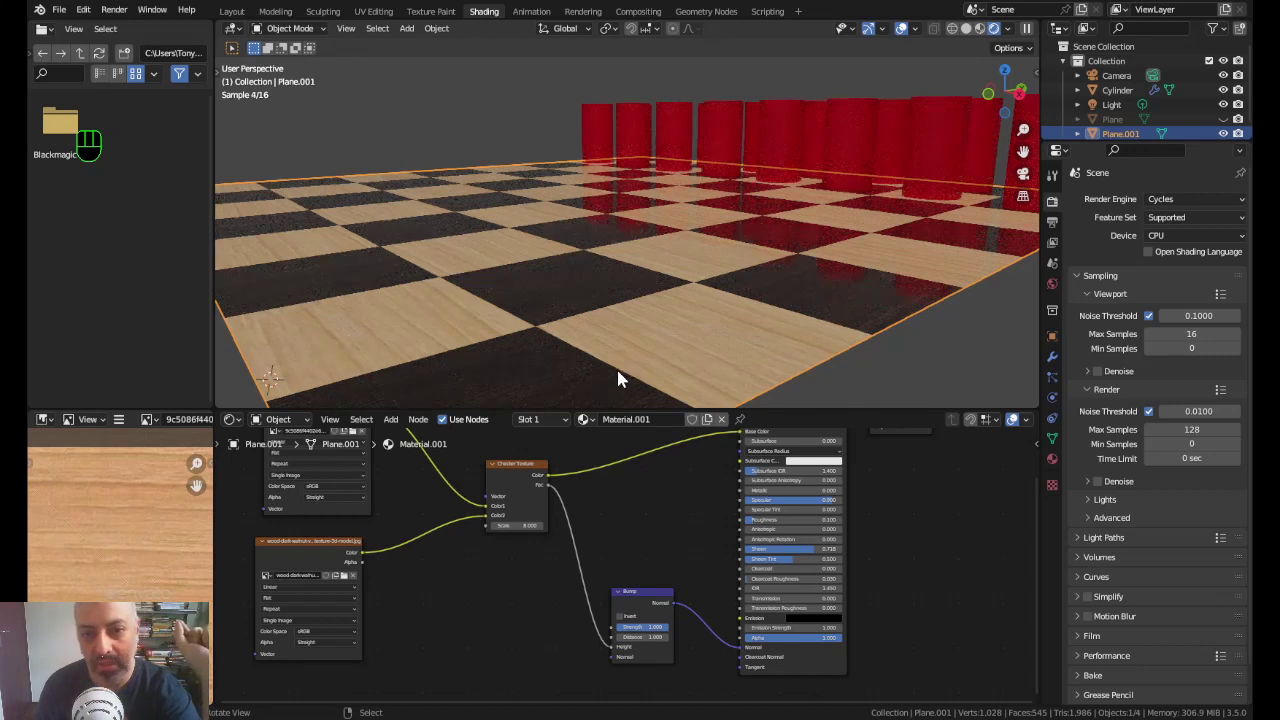
click(557, 497)
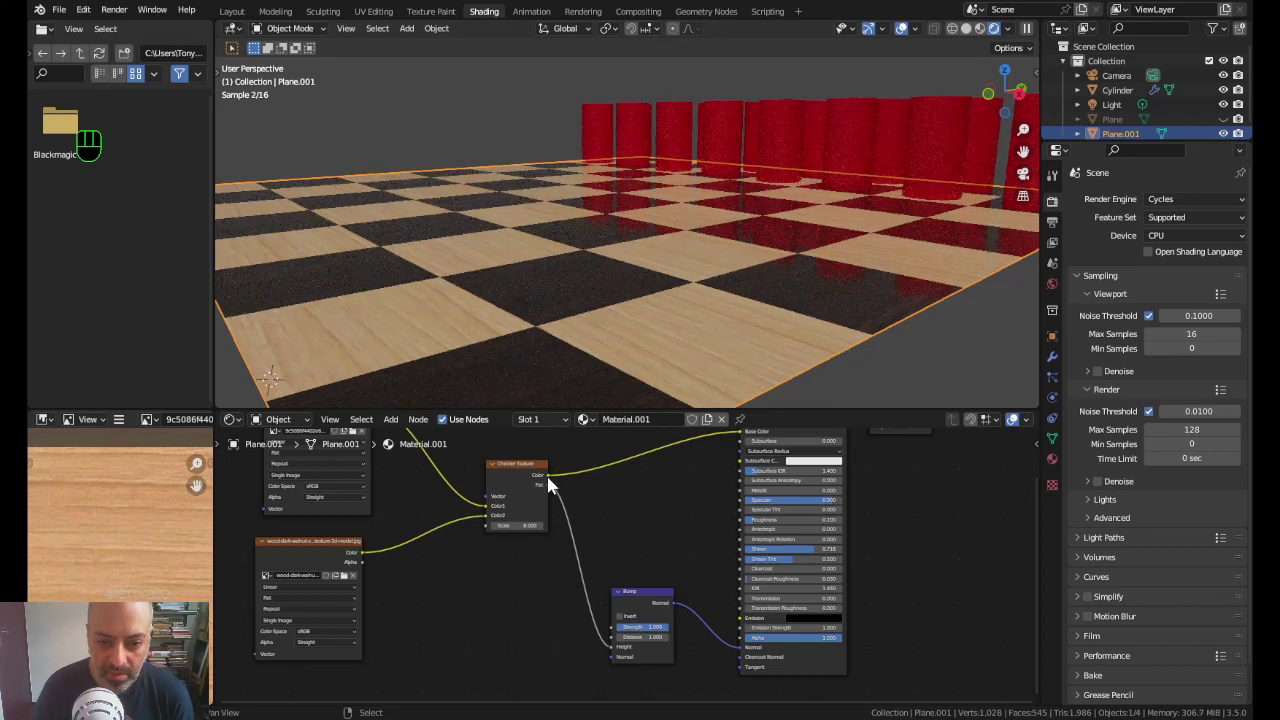
click(552, 483)
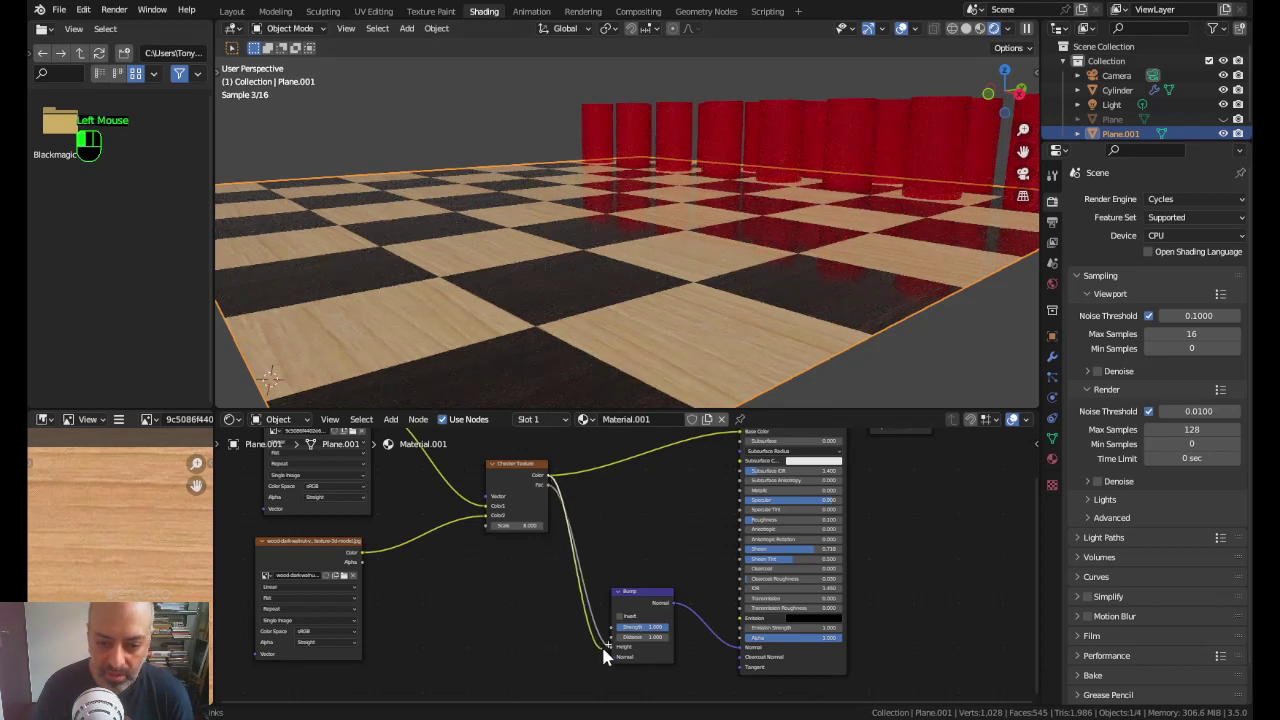
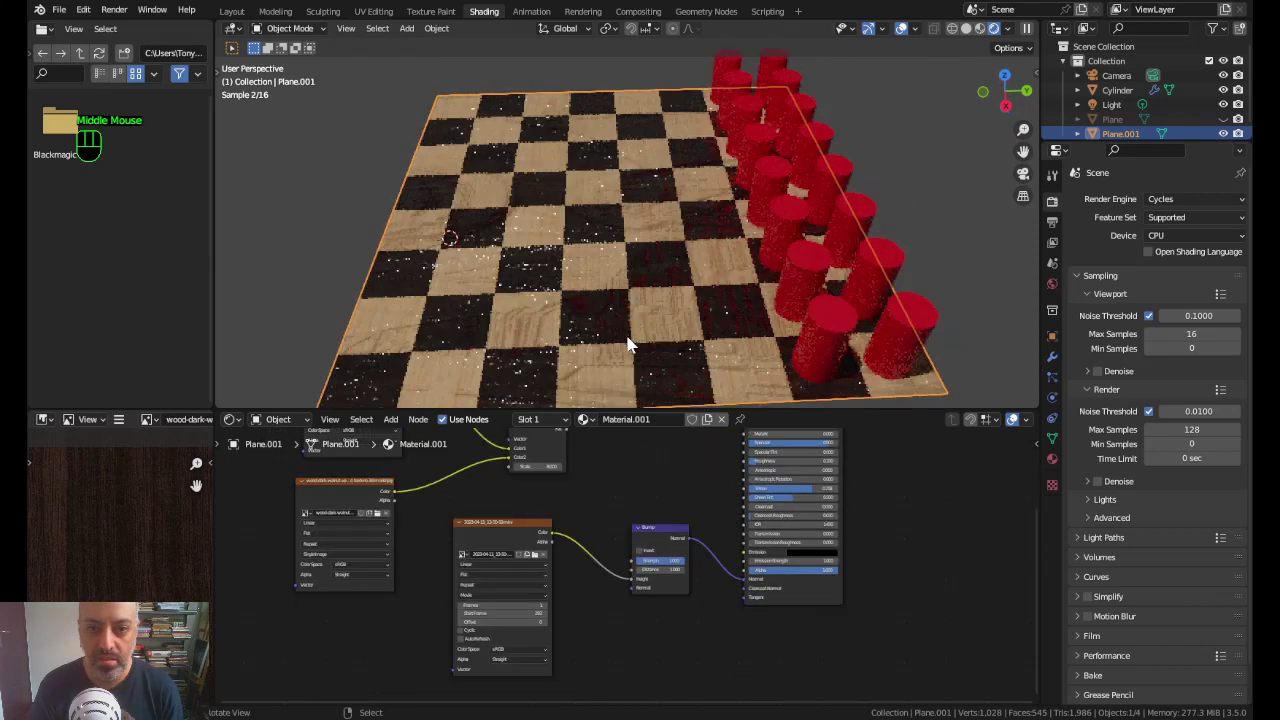
Step: Orbit the board to a lower angle to inspect the grain relief on the squares
drag(640, 348, 654, 315)
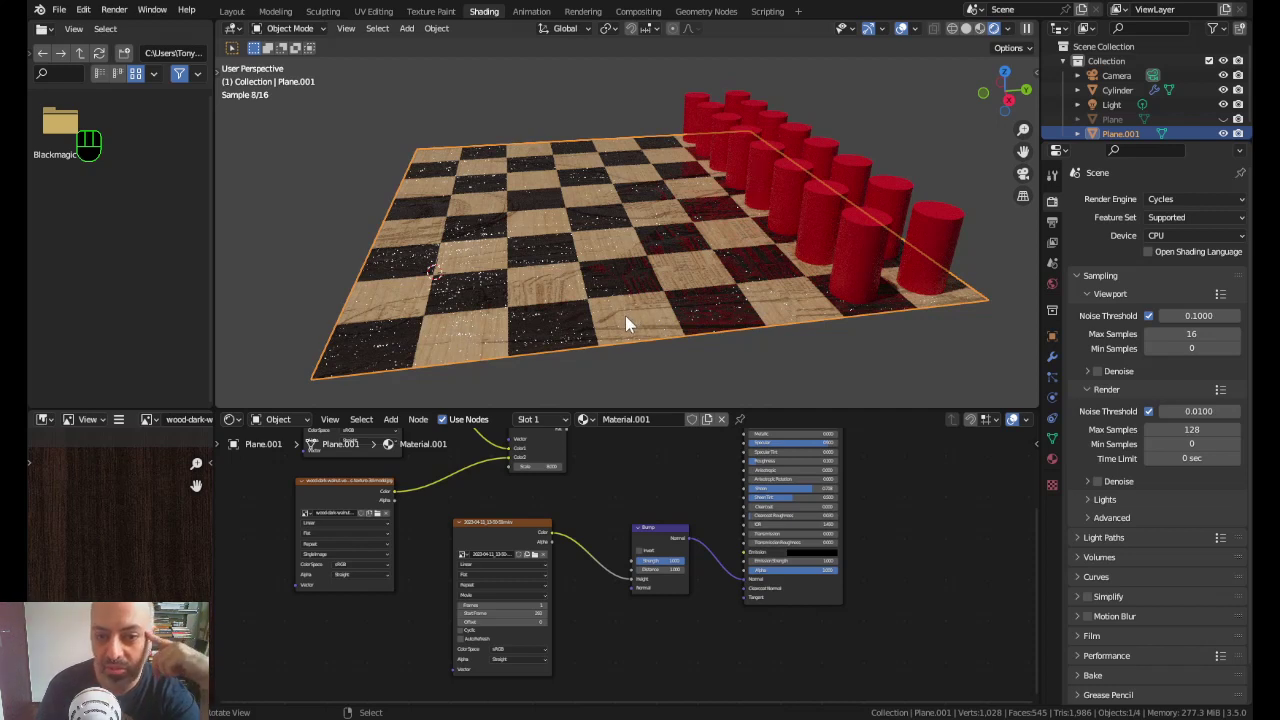
drag(587, 331, 599, 325)
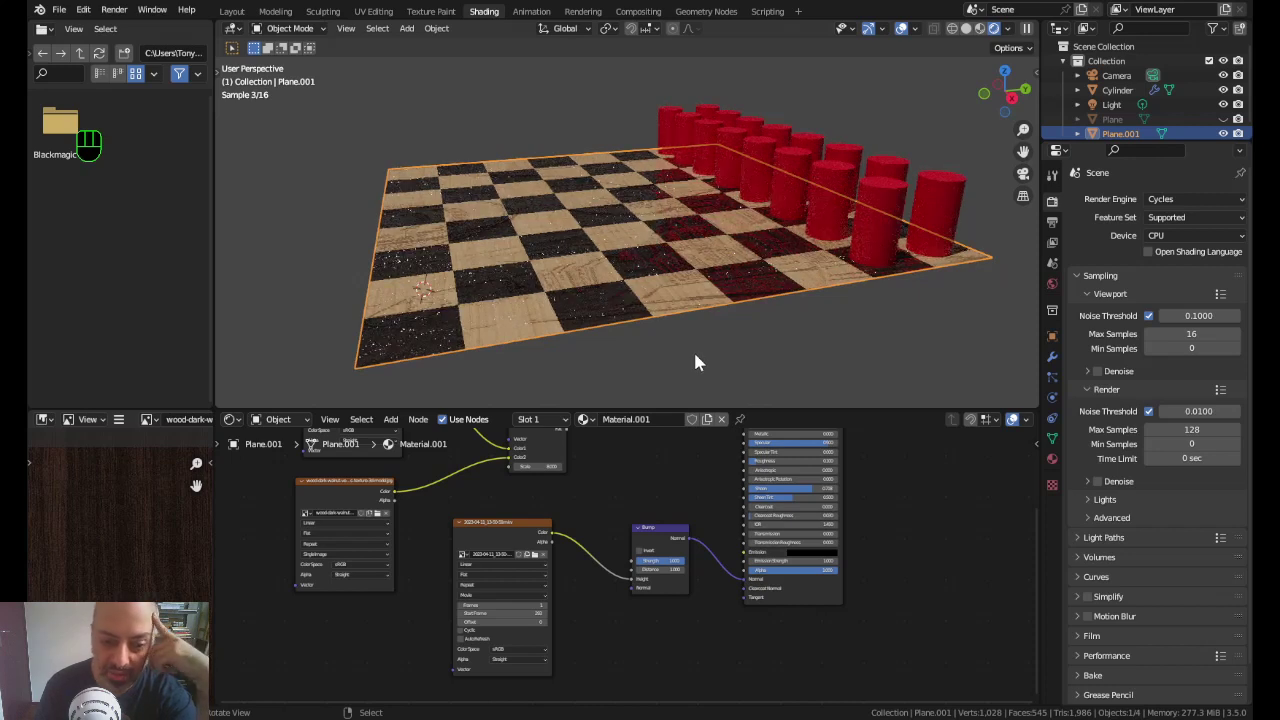
click(544, 569)
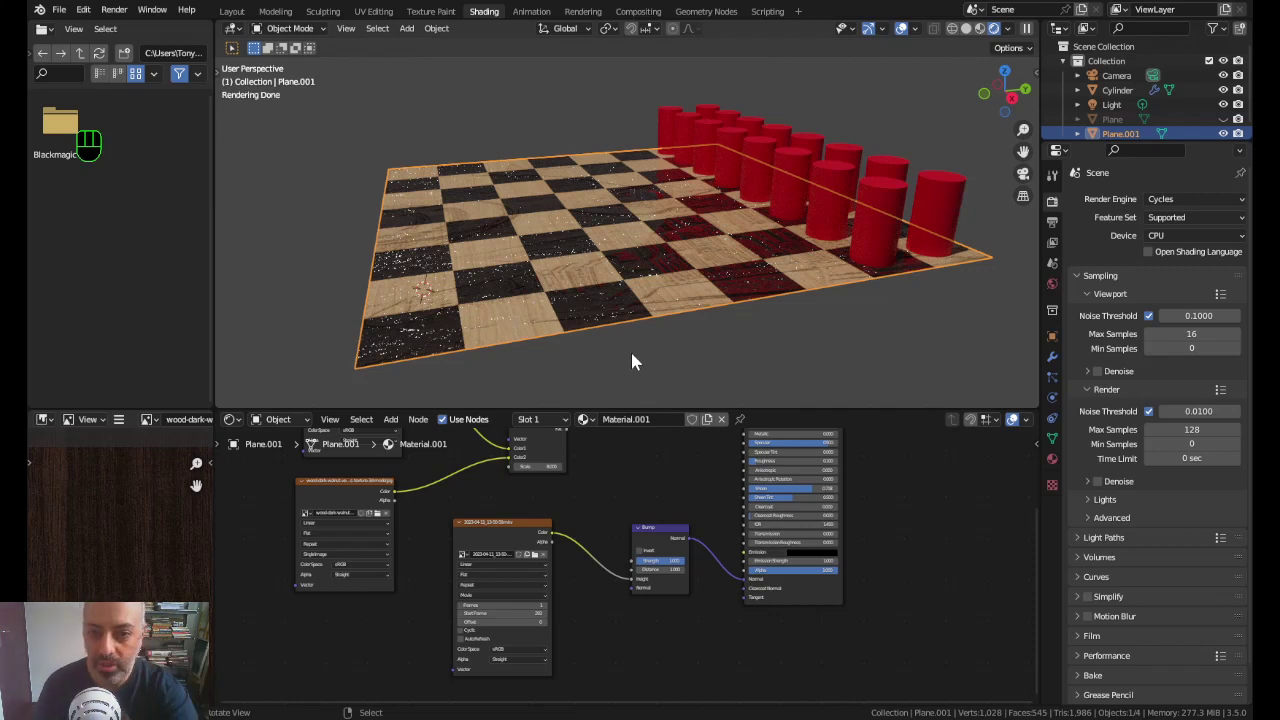
scroll(down, 3)
Step: Switch the viewport shading to Wireframe so the board and pieces show as outlines
key(Tab)
key(Tab)
click(958, 35)
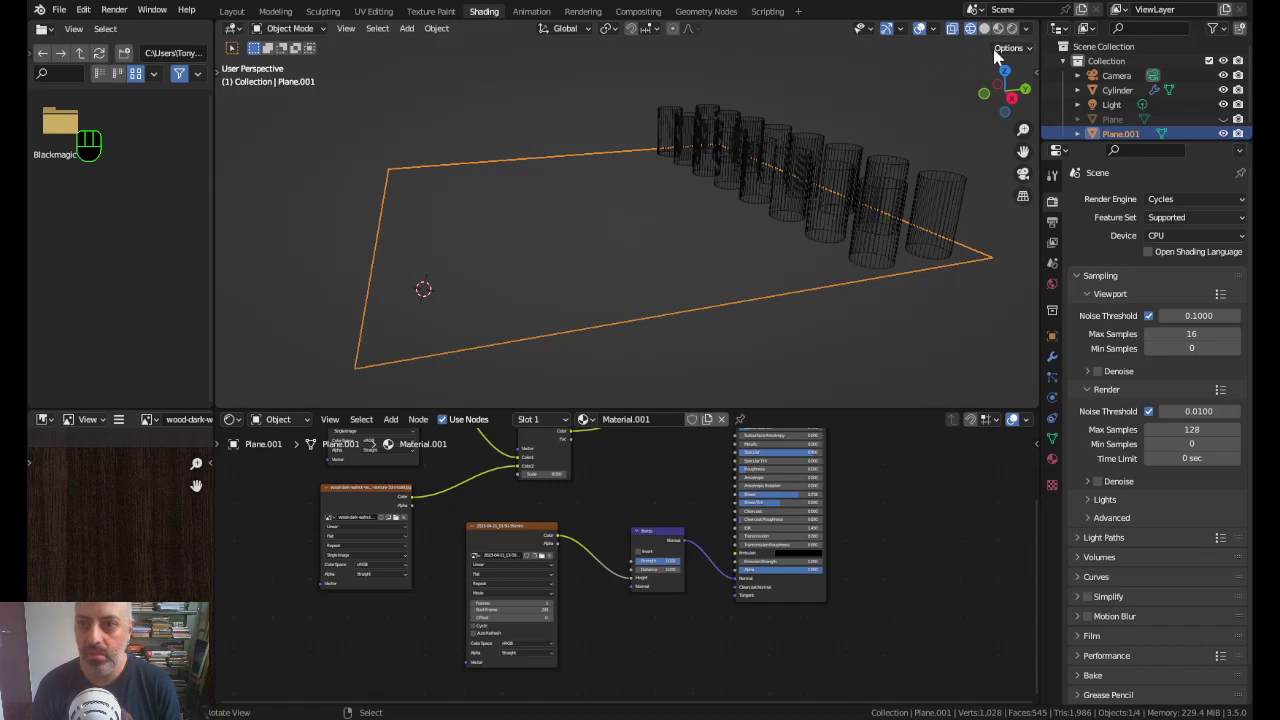
Step: Delete the photo bump nodes from the board material, leaving the wooden squares smooth
drag(979, 51, 899, 90)
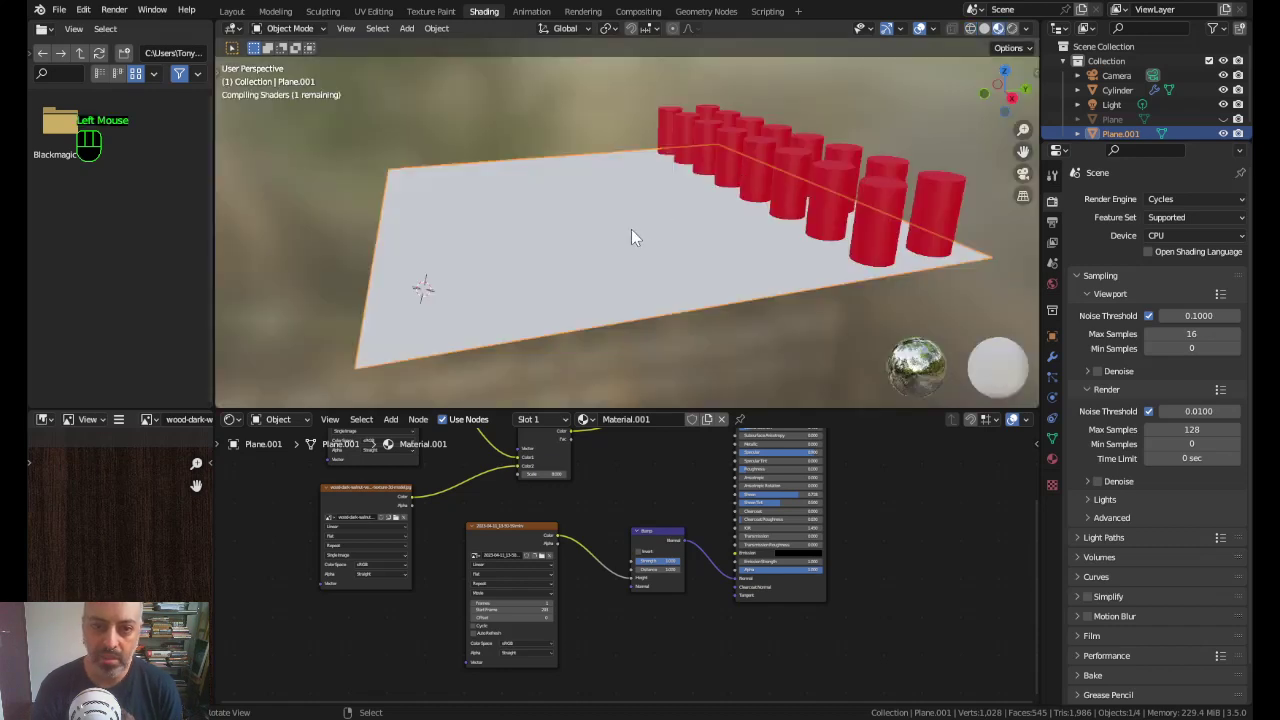
scroll(down, 3)
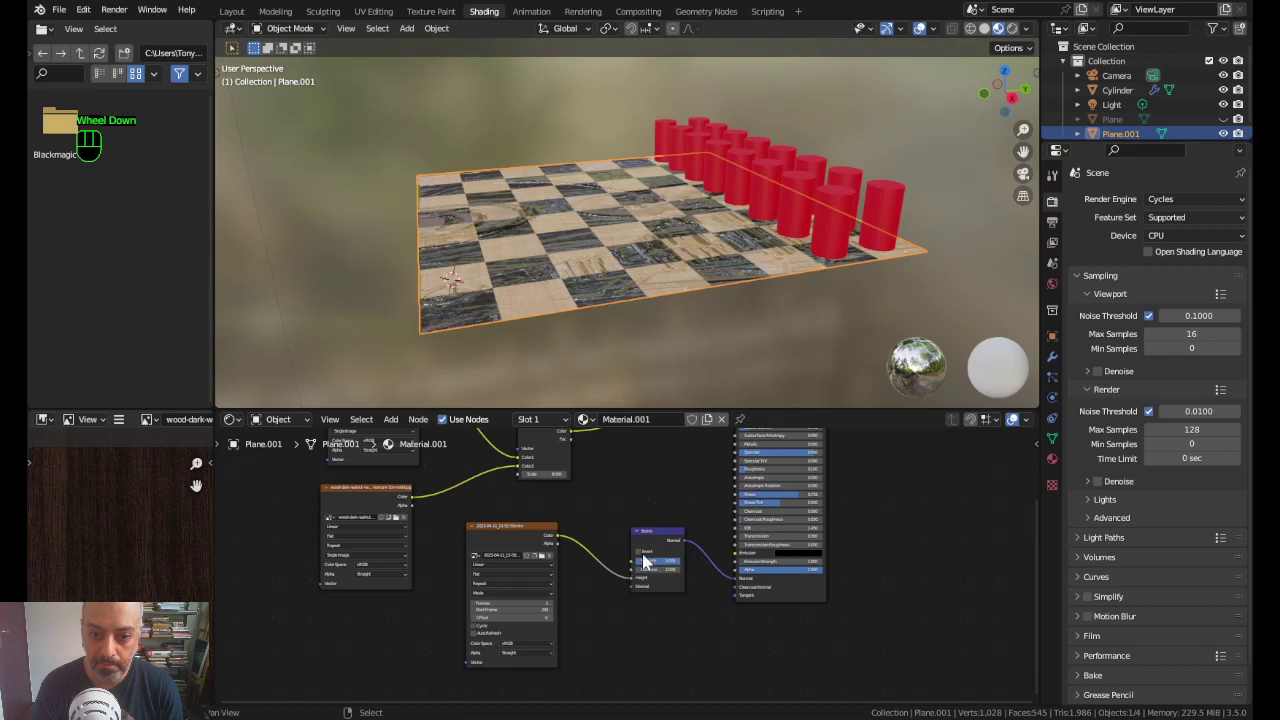
click(656, 541)
key(Delete)
scroll(down, 3)
middle_click(579, 513)
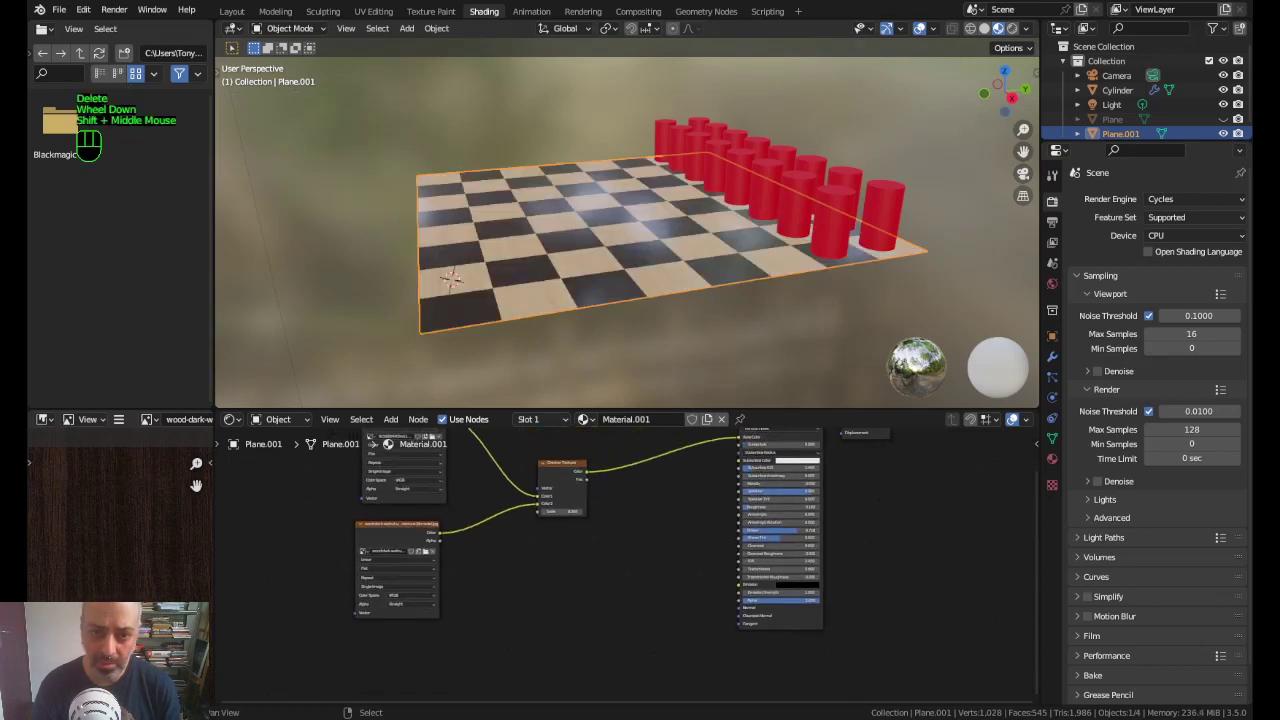
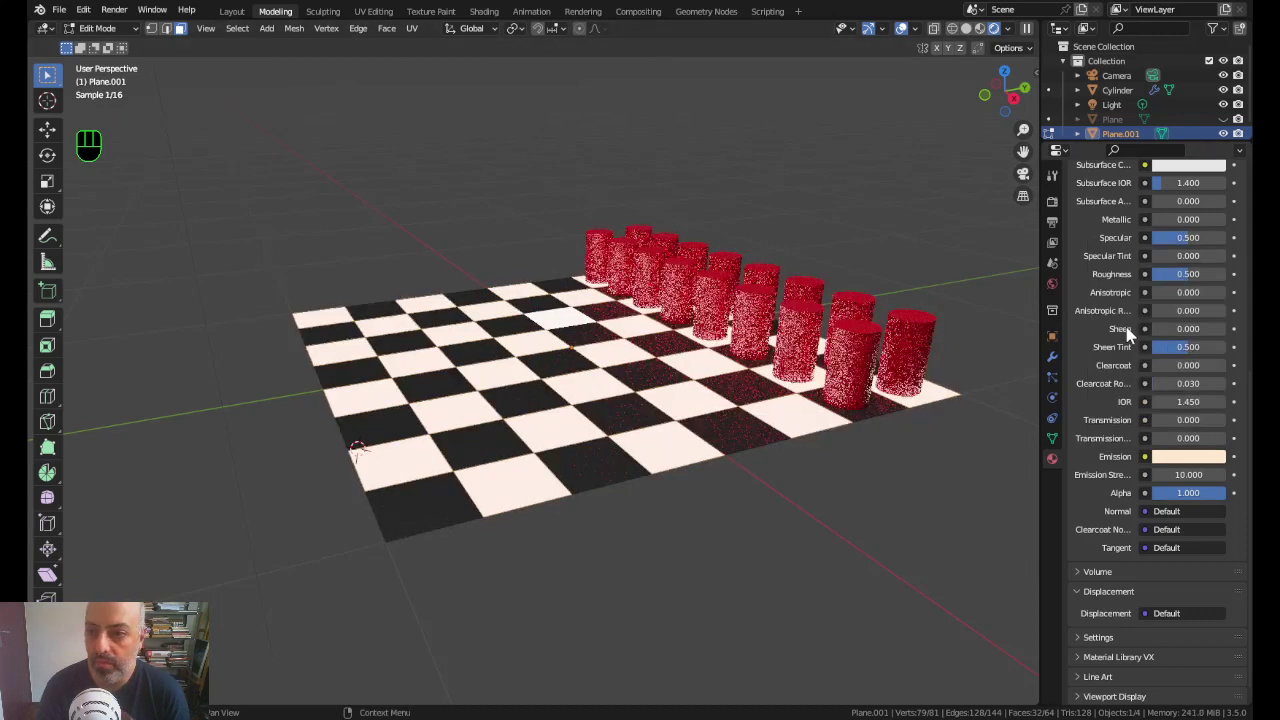
Step: Set the Preto black-squares material to specular 0 and roughness 1.0 for a matte look
scroll(up, 3)
scroll(up, 3)
click(1124, 209)
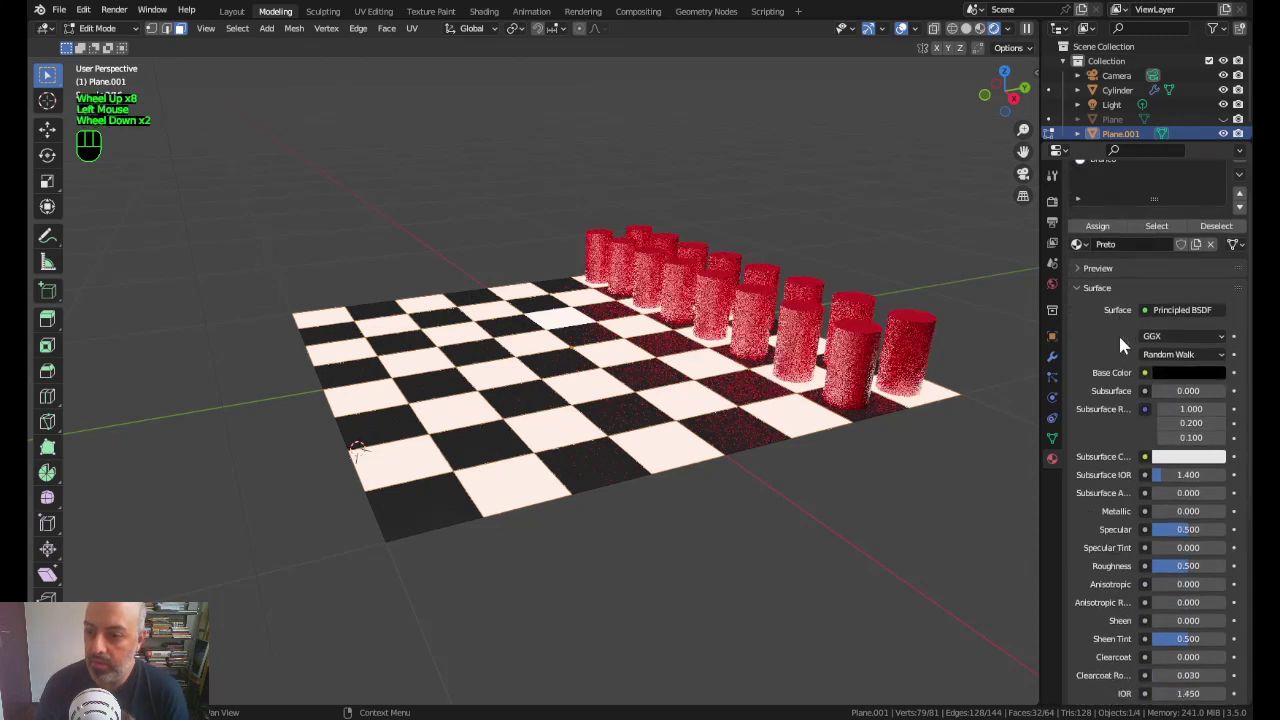
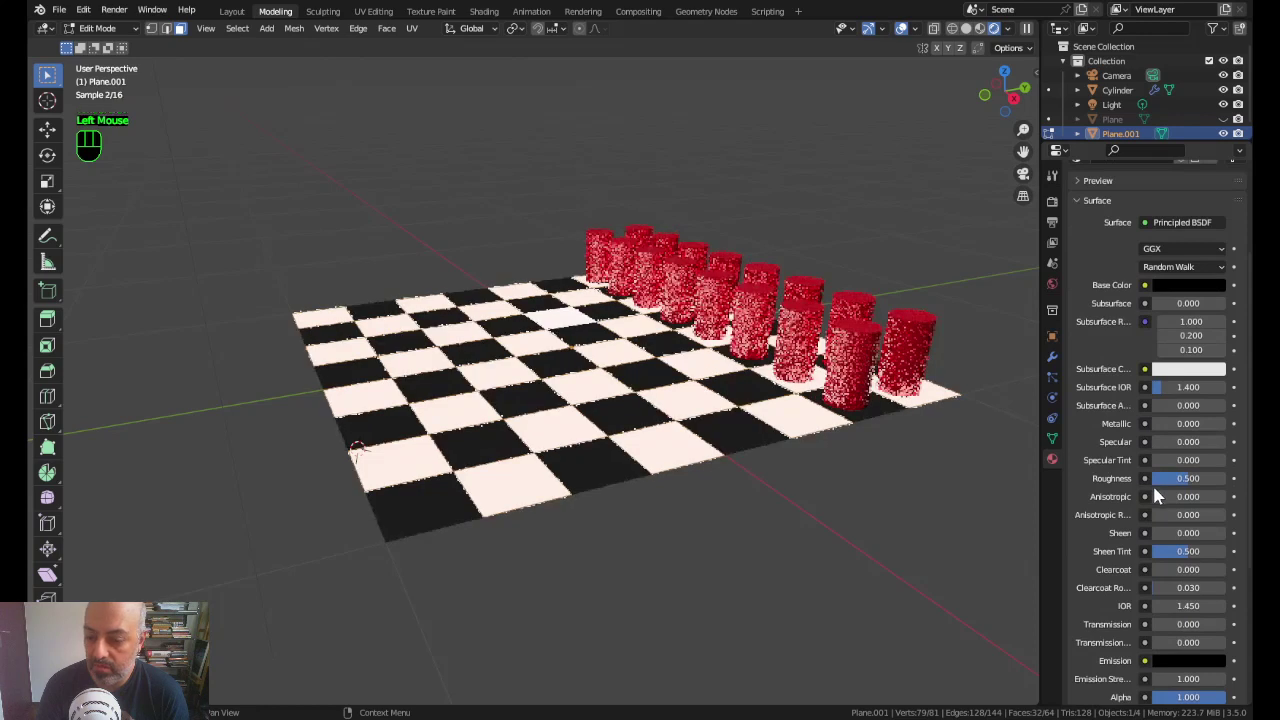
click(1190, 481)
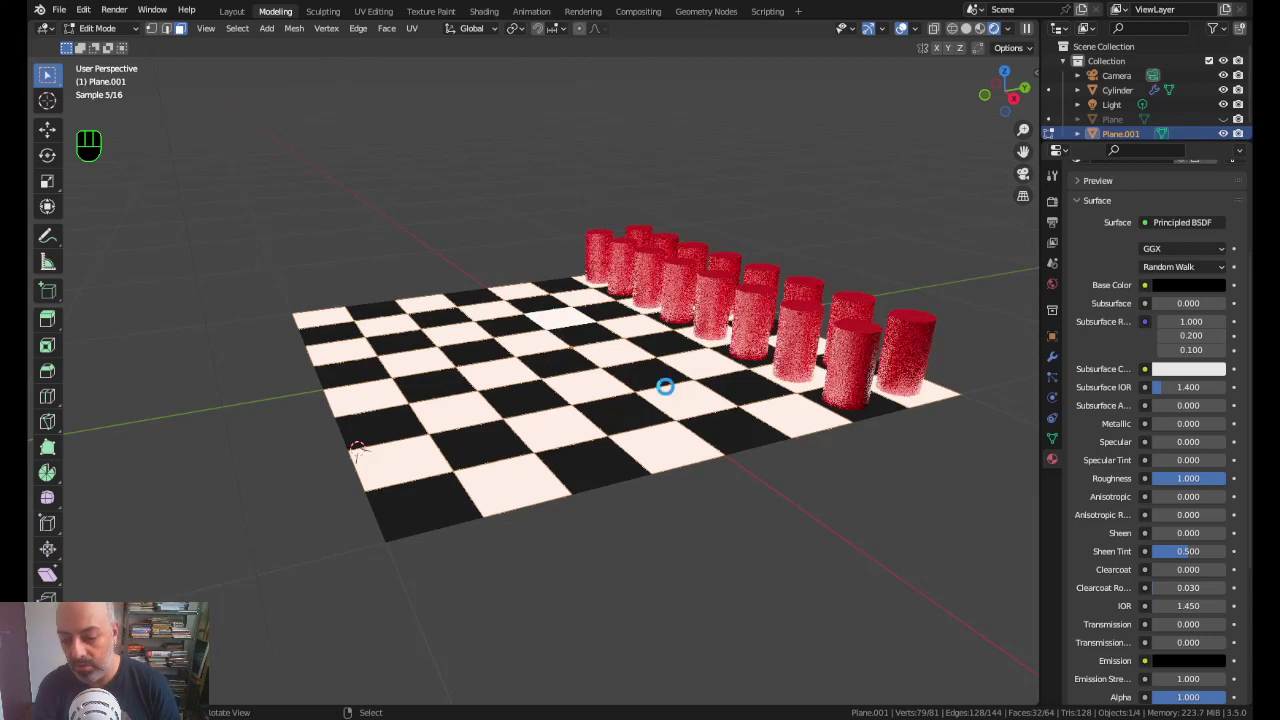
Step: Start an F12 Cycles test render to check the scene's look
key(F12)
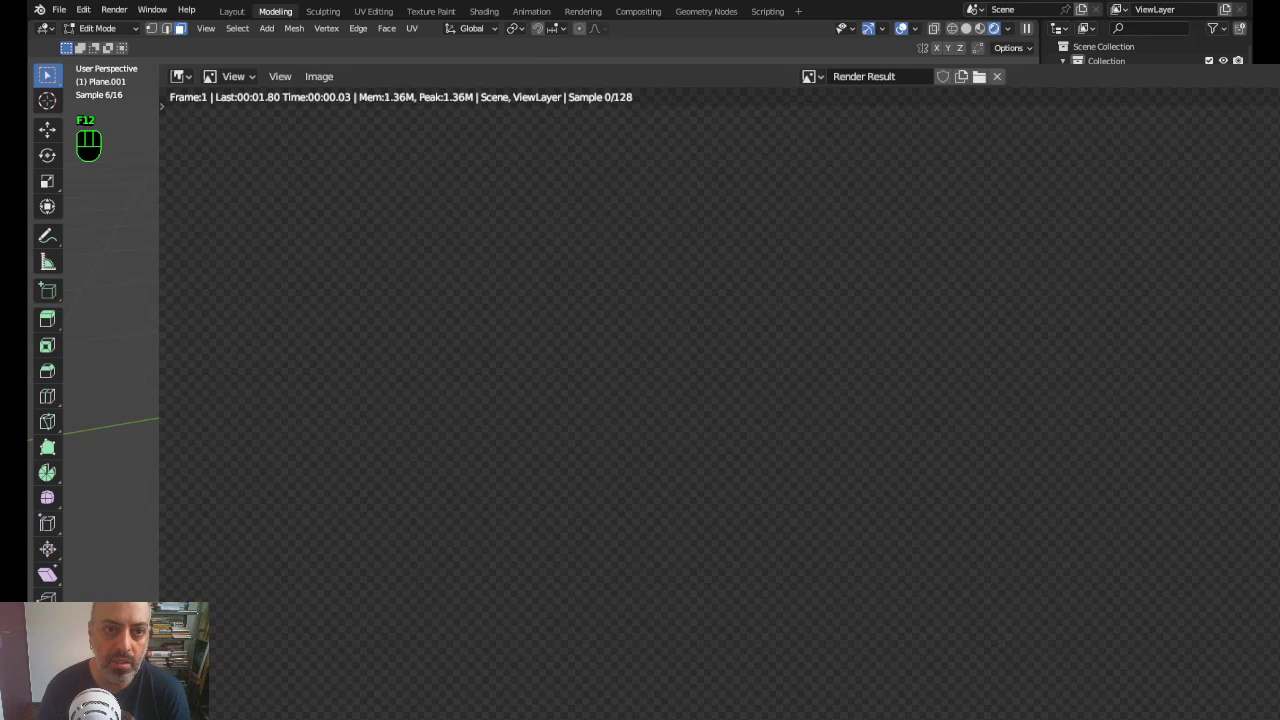
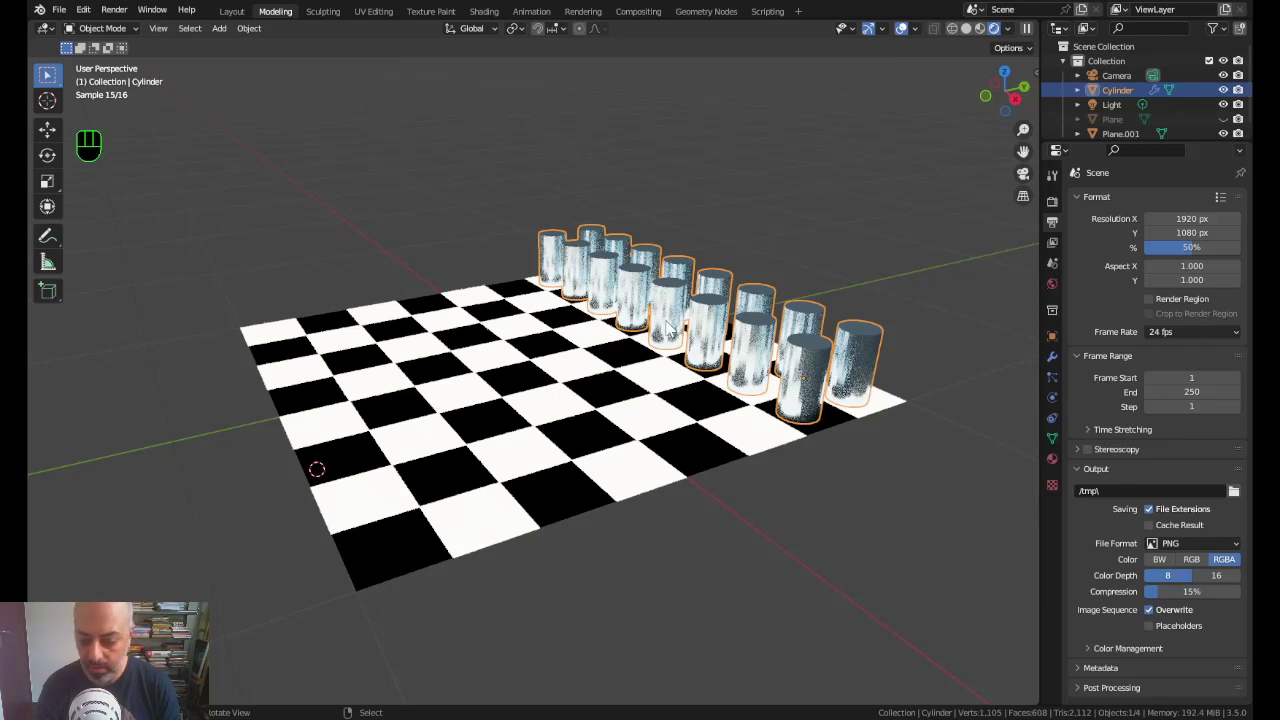
Step: Look through the scene camera and review the checkerboard's material settings
key(ctrl+alt+KP_0)
right_click(1063, 479)
click(1062, 466)
scroll(down, 3)
scroll(down, 3)
scroll(up, 3)
click(1130, 224)
scroll(up, 3)
scroll(down, 3)
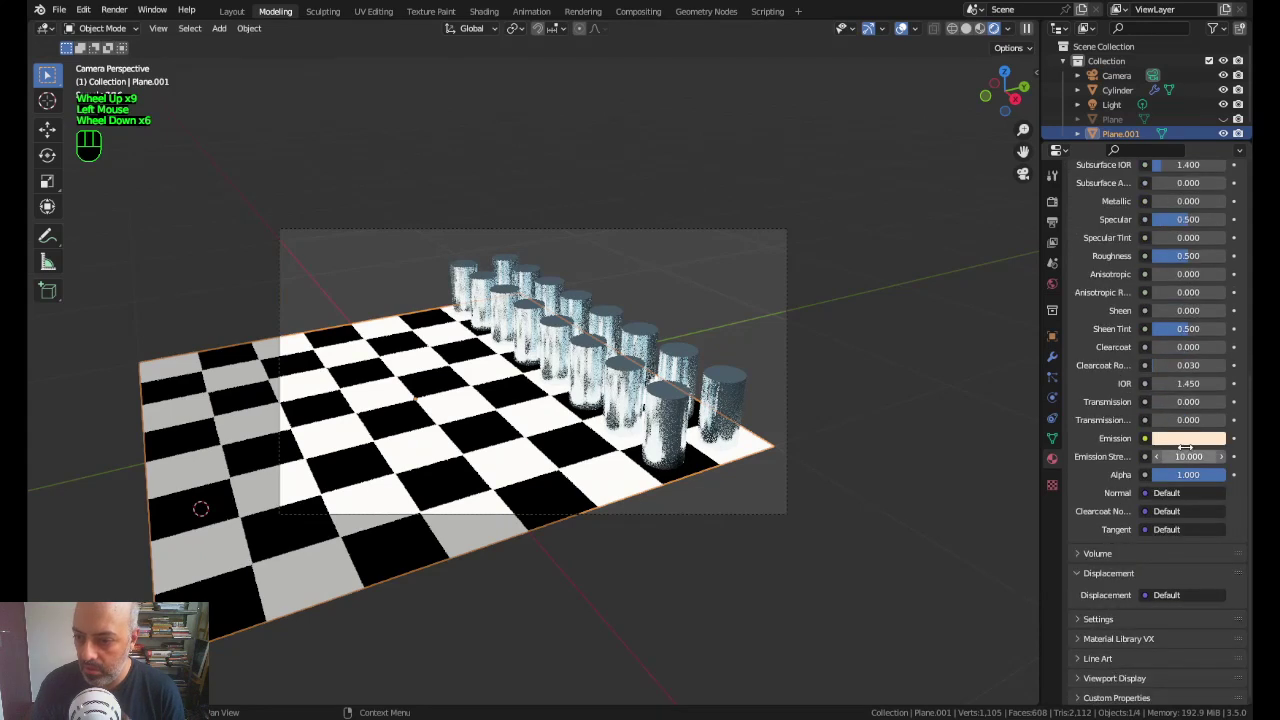
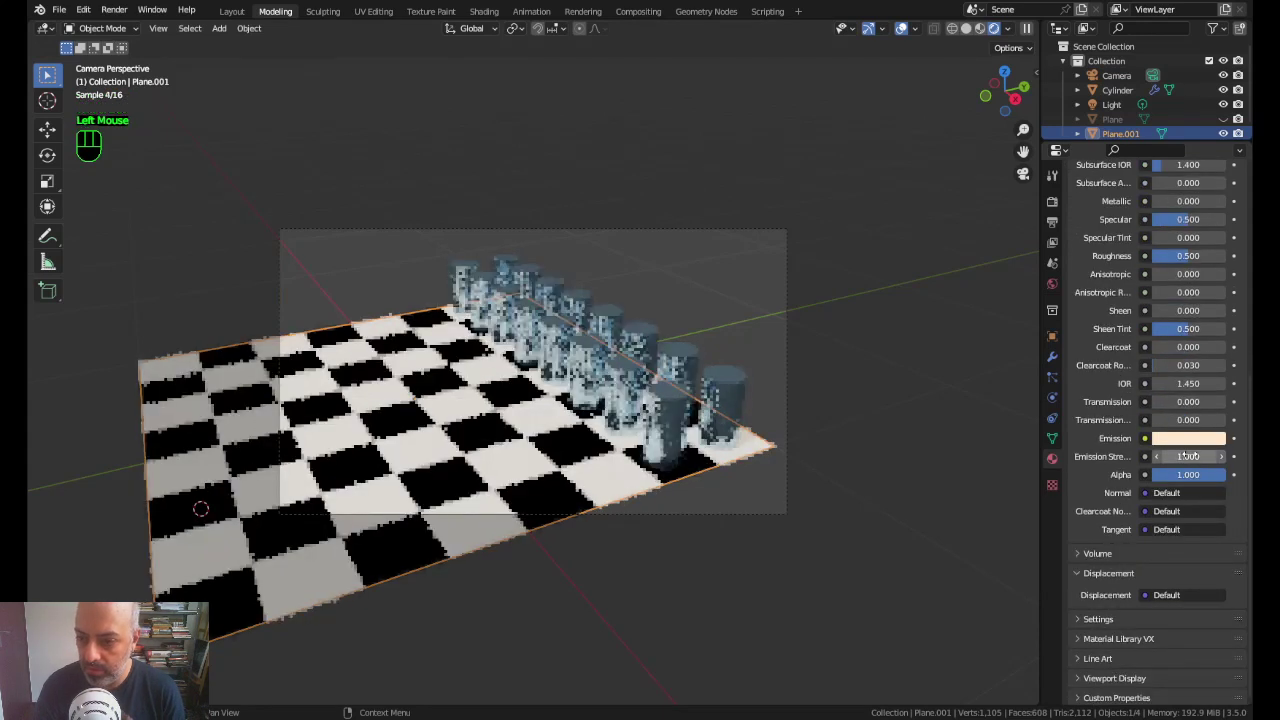
Step: Give the cylinder pieces pale blue colour, metallic 0.863, roughness 0.186 and transmission 0.814
right_click(743, 404)
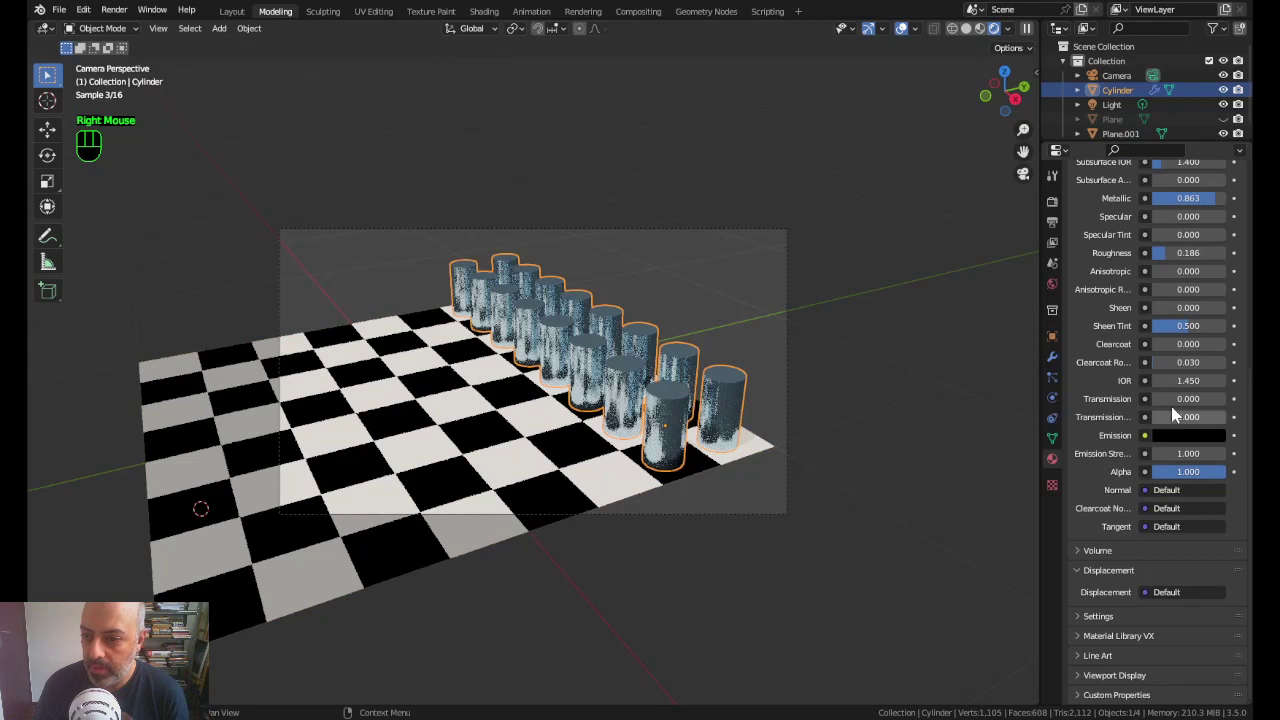
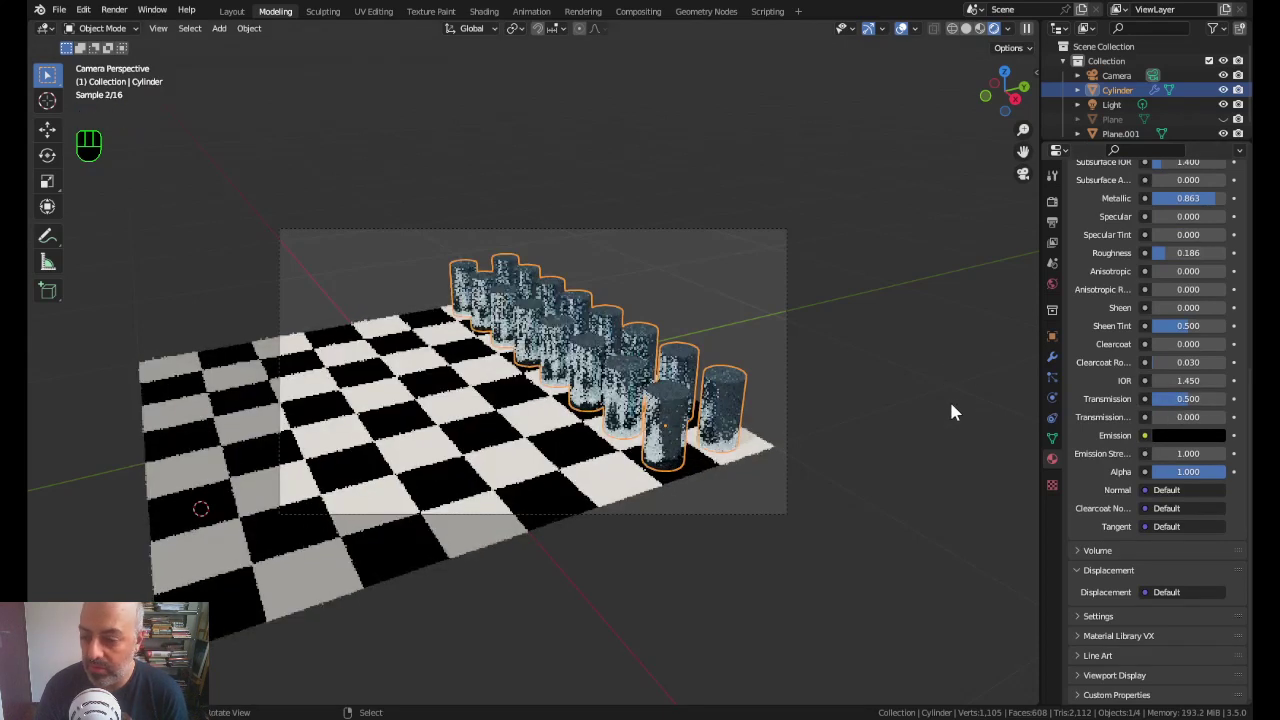
scroll(up, 3)
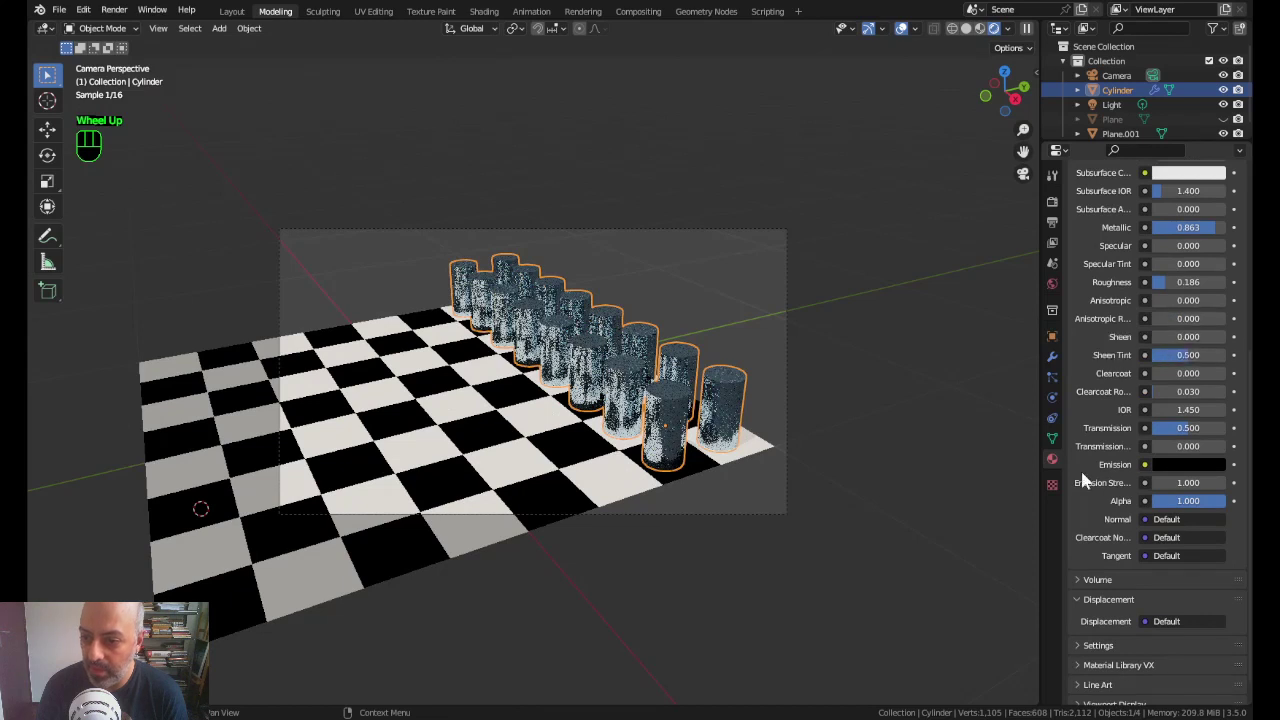
scroll(down, 3)
drag(1184, 402, 1003, 423)
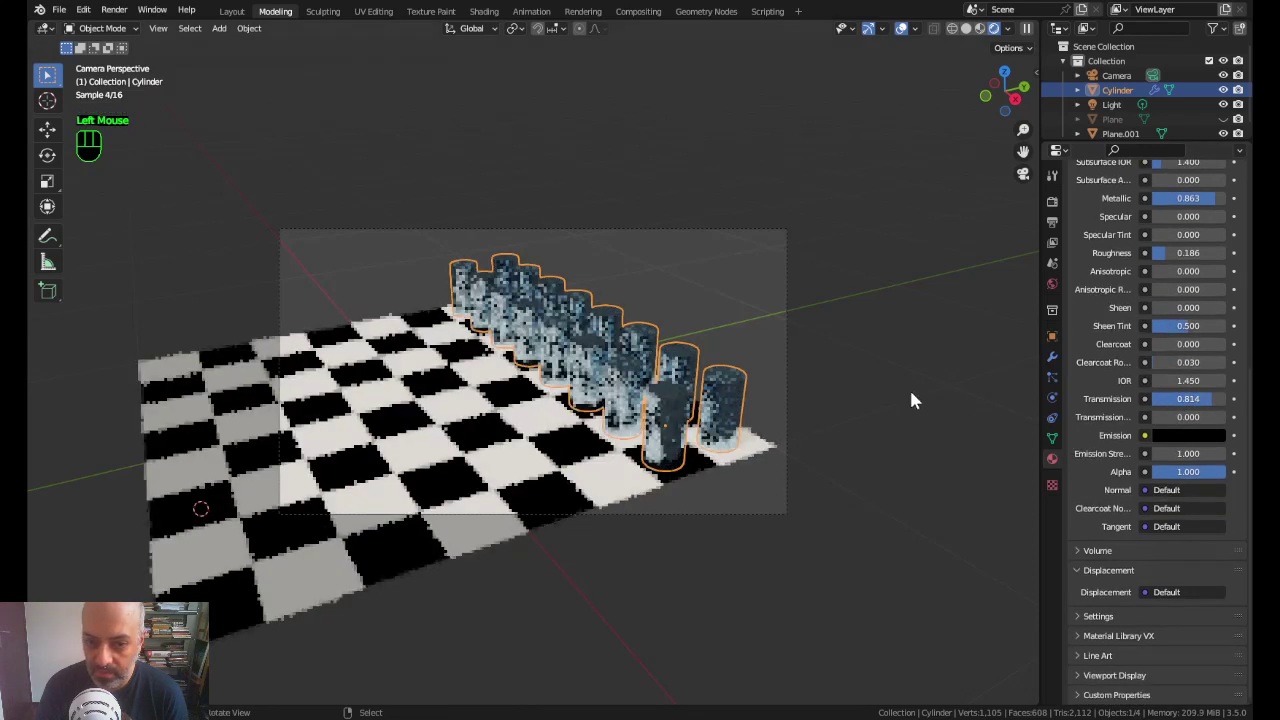
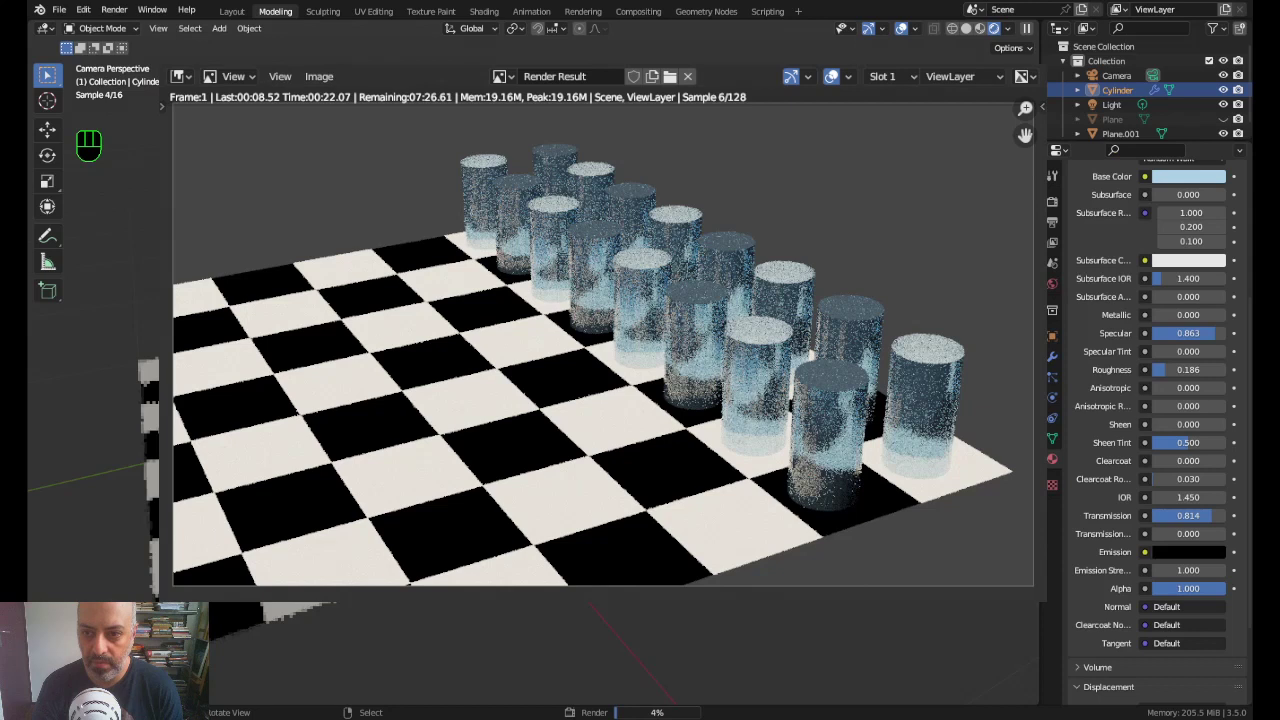
Step: Stop the Cycles preview render and switch the render engine back to Eevee
click(1058, 213)
scroll(up, 3)
click(1099, 264)
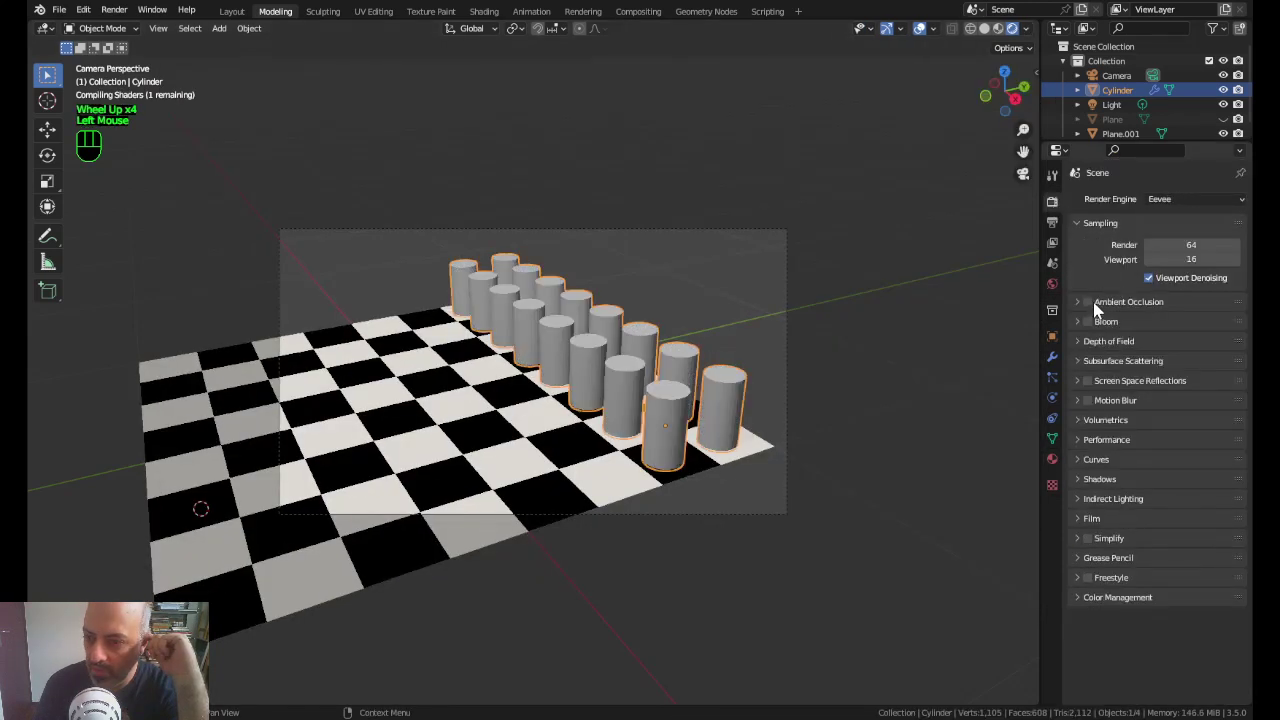
Step: Enable Ambient Occlusion, Bloom and Screen Space Reflections with Refraction in the Eevee settings
click(1093, 329)
click(1090, 329)
click(1090, 329)
click(1090, 329)
click(1090, 329)
click(1090, 329)
Step: Review the performance and shadow settings and expand the Indirect Lighting panel
click(1090, 329)
click(1090, 329)
click(1090, 329)
click(1095, 311)
scroll(down, 3)
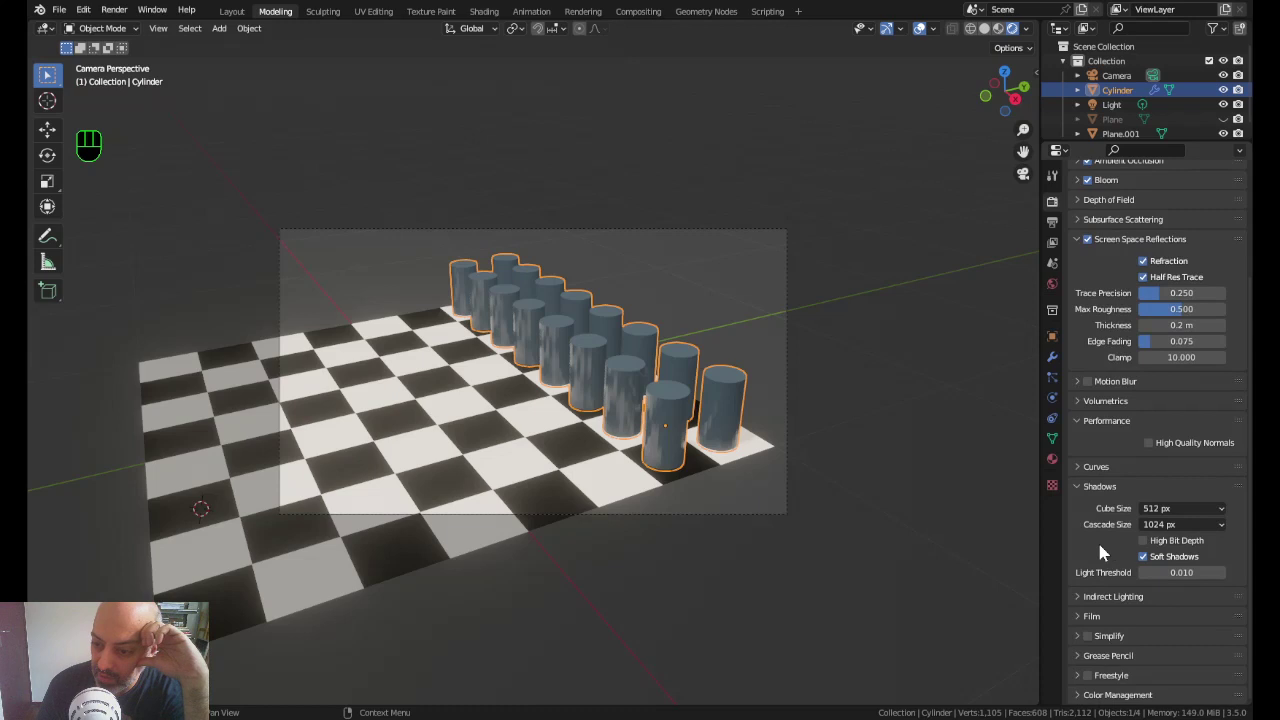
click(1078, 601)
scroll(down, 3)
Step: Add a reflection cubemap over the board and an irradiance volume resized around it
drag(1158, 446, 861, 484)
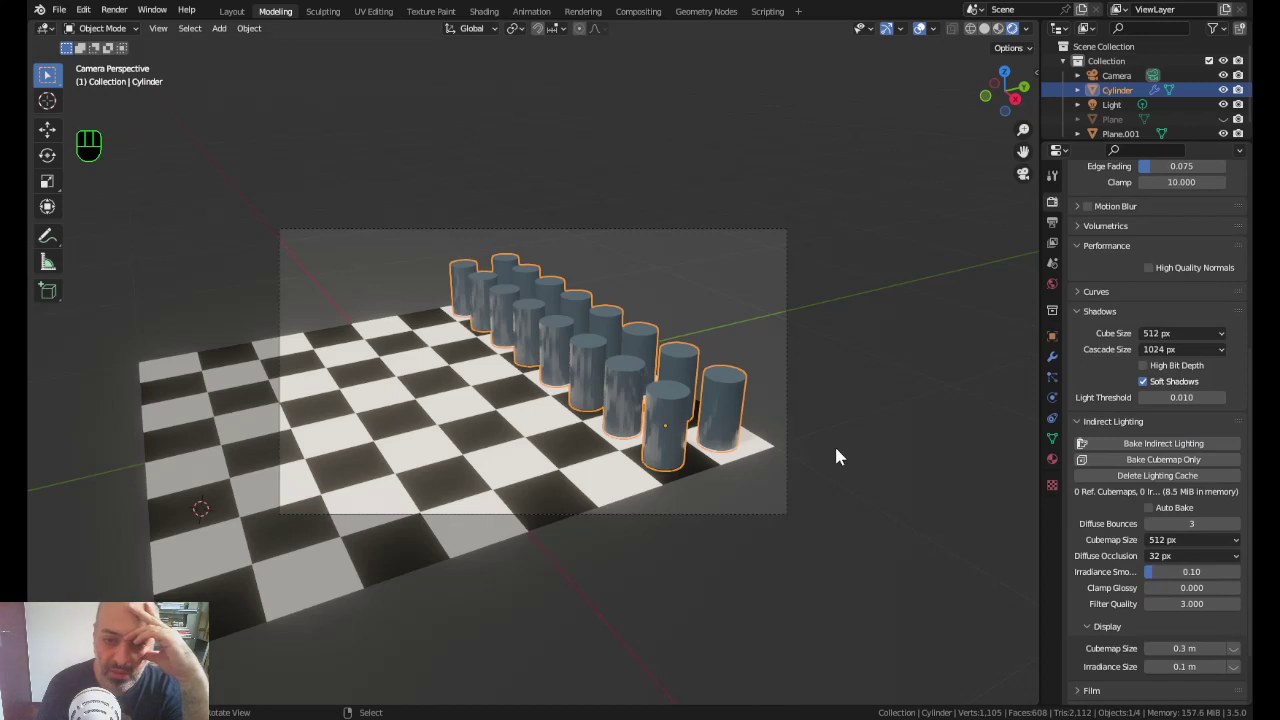
key(g)
key(shift+a)
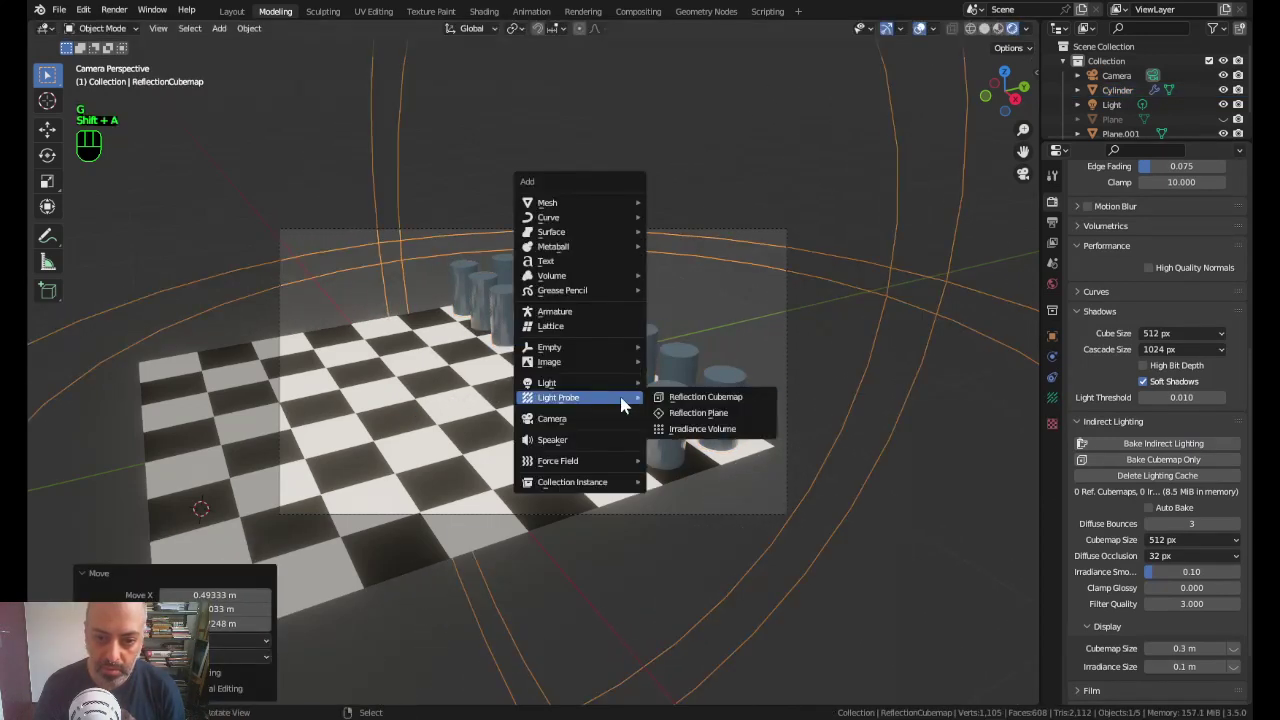
key(g)
drag(1139, 447, 875, 426)
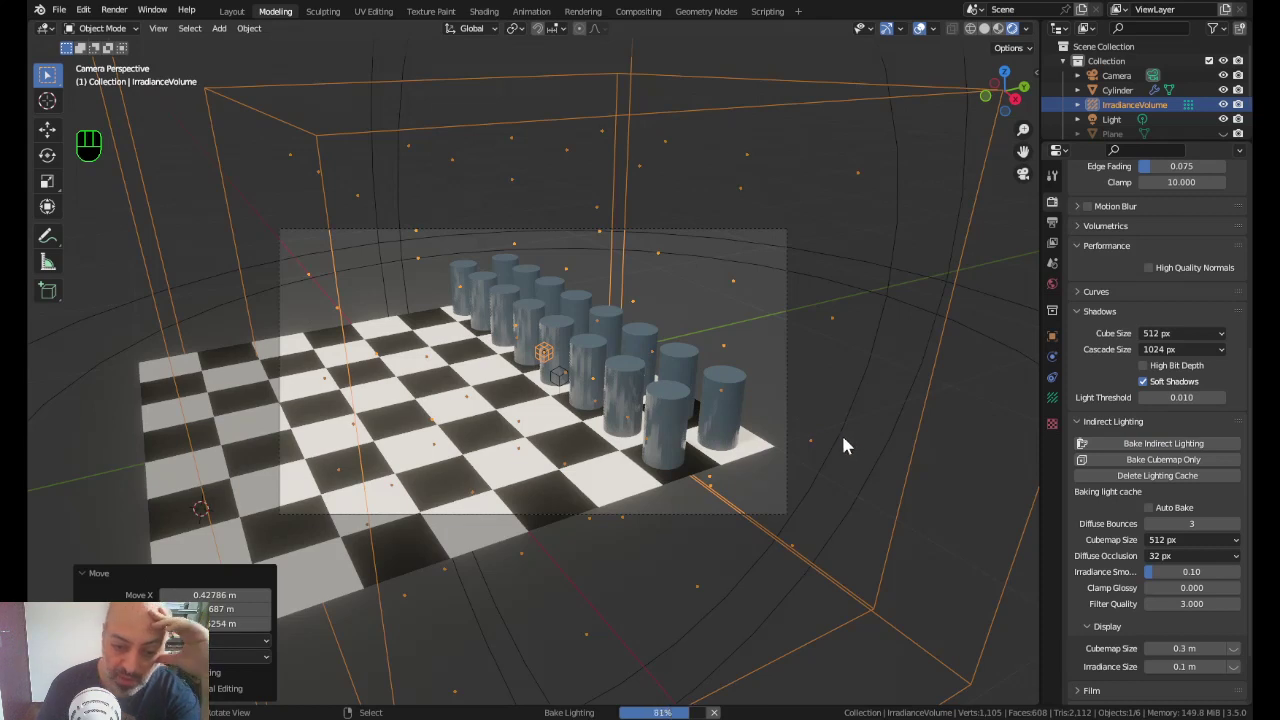
Step: Reselect the cylinder pieces and bake the indirect lighting into the in-memory cache
drag(631, 383, 1055, 470)
click(1055, 470)
scroll(down, 3)
drag(1174, 510, 1193, 557)
key(Down)
key(Tab)
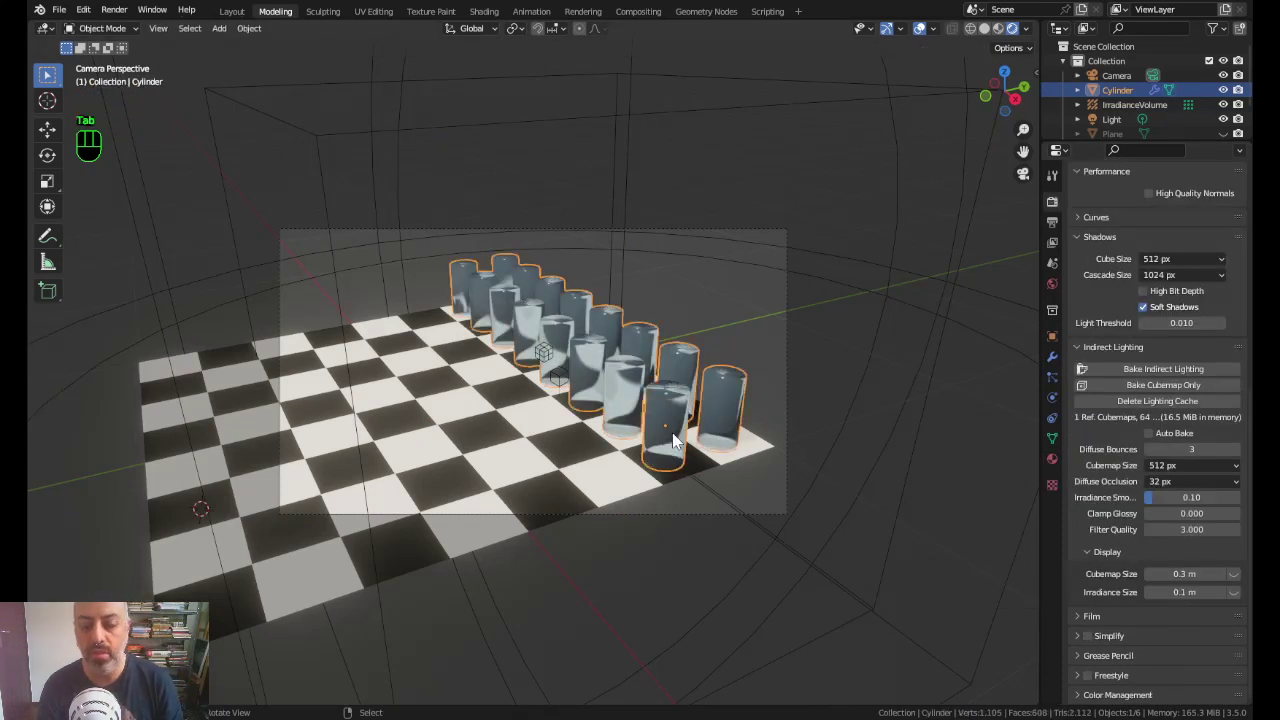
scroll(up, 3)
Step: Render the camera view in Eevee with baked lighting, then enter Edit Mode on a cylinder
click(1054, 208)
click(1166, 376)
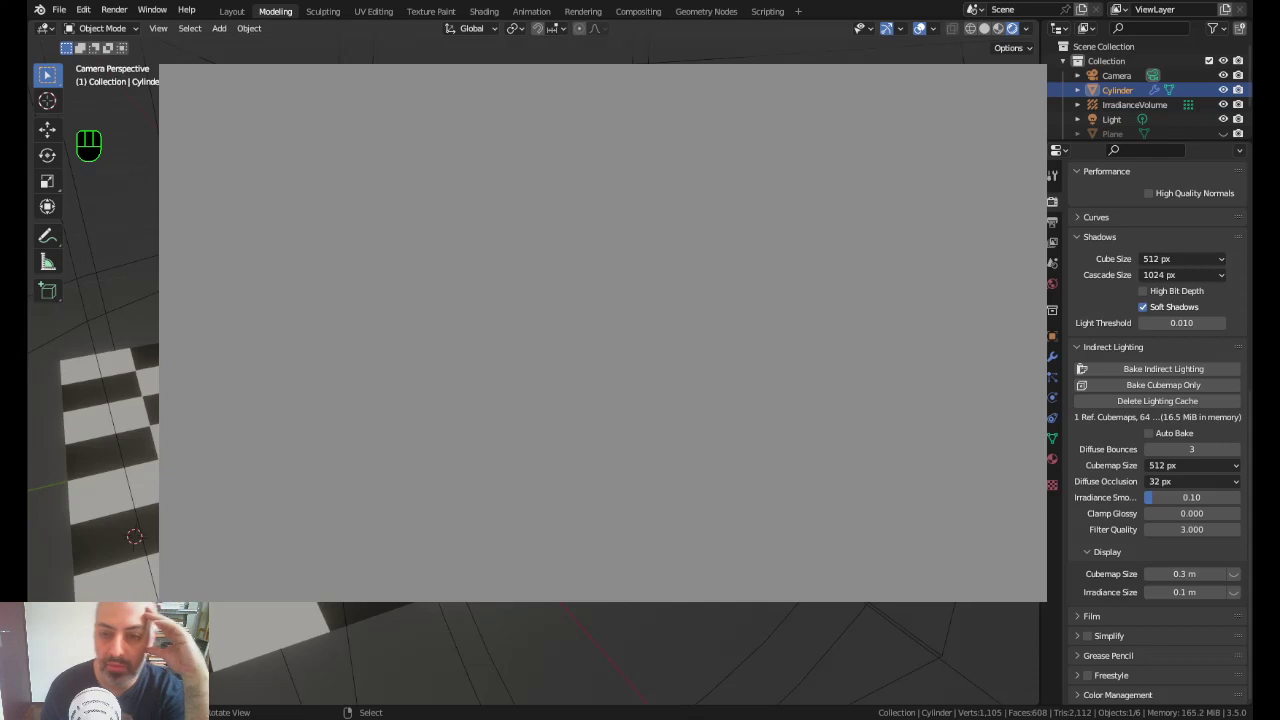
key(F12)
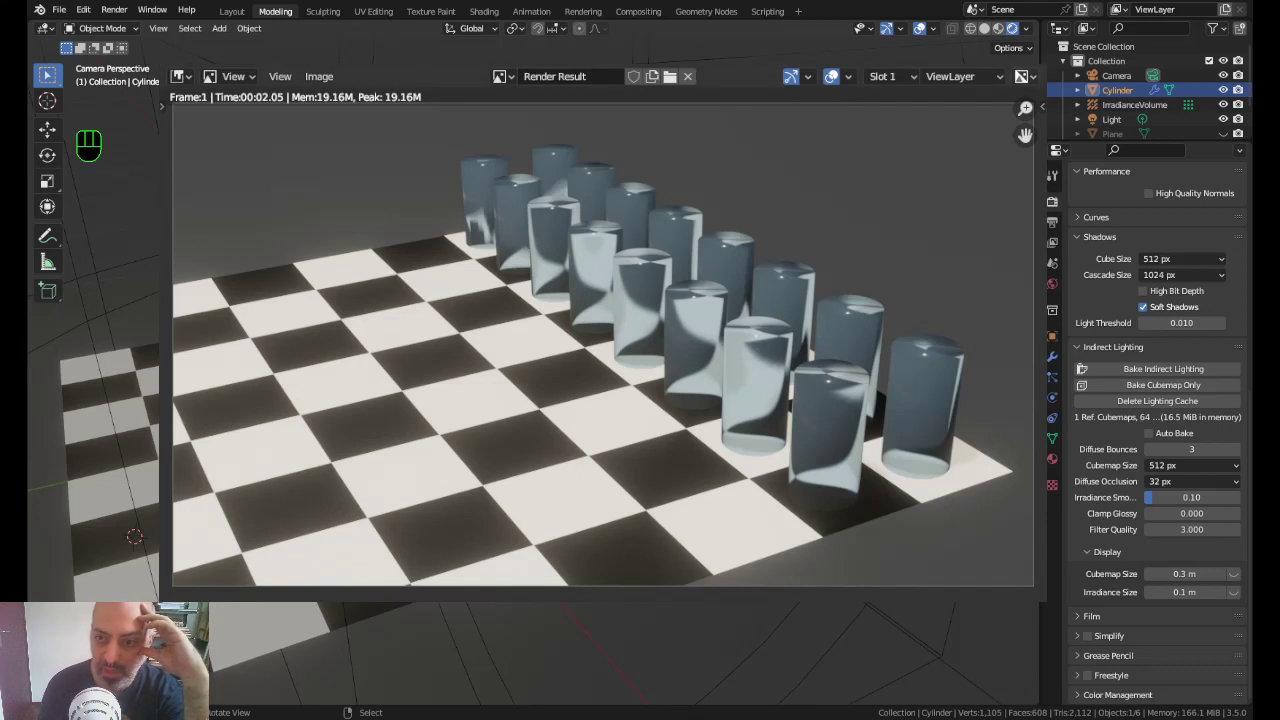
key(Tab)
Step: Loop-cut and scale the cylinder into a pawn with rounded head, slim neck and wide base, then render
scroll(up, 3)
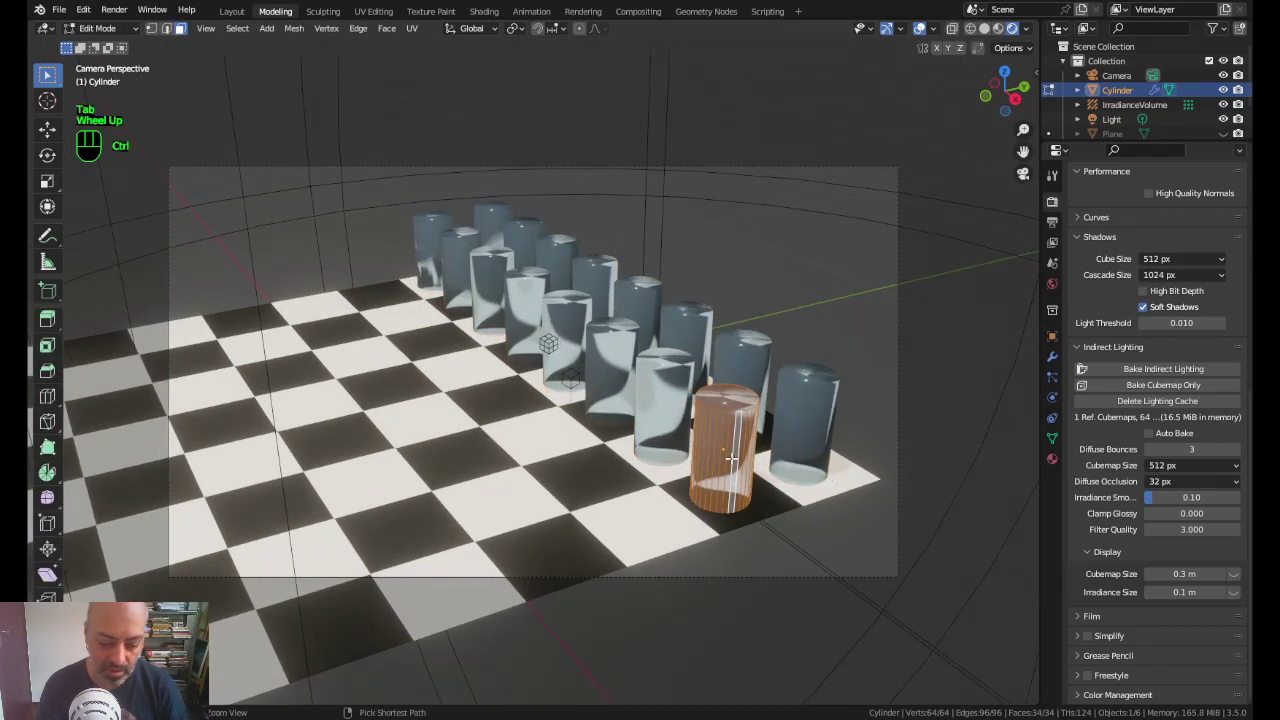
key(ctrl+r)
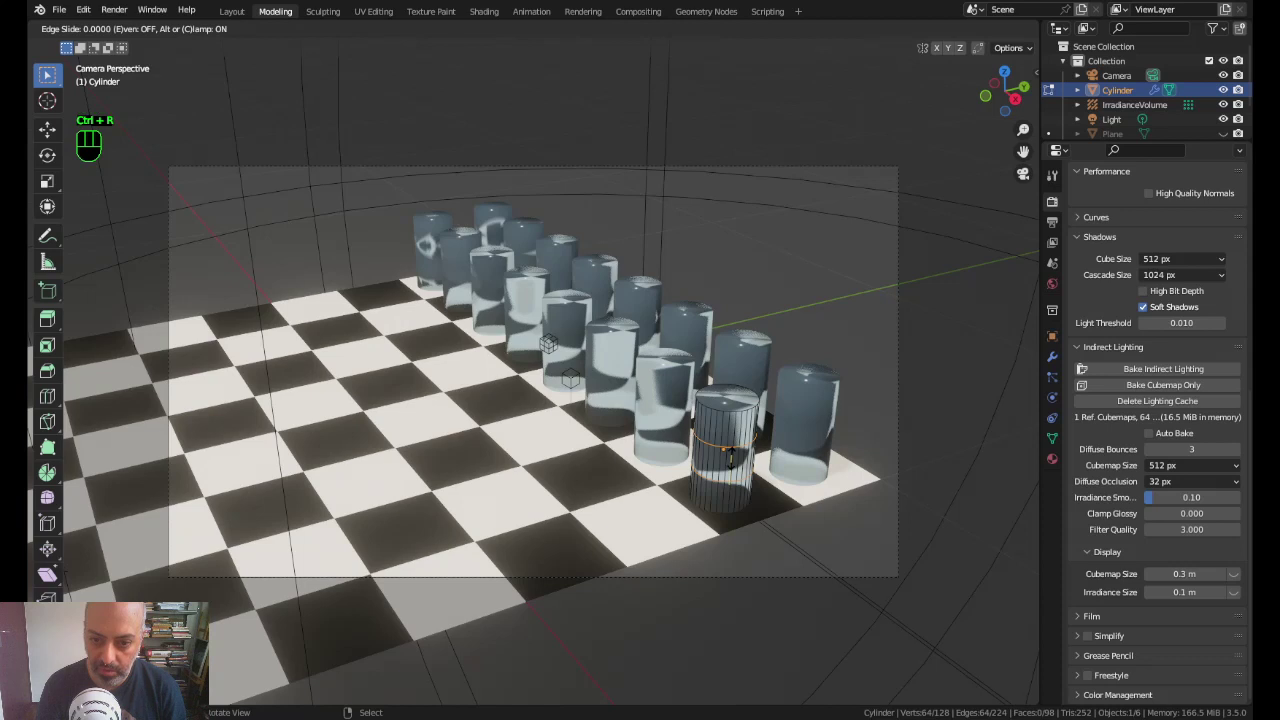
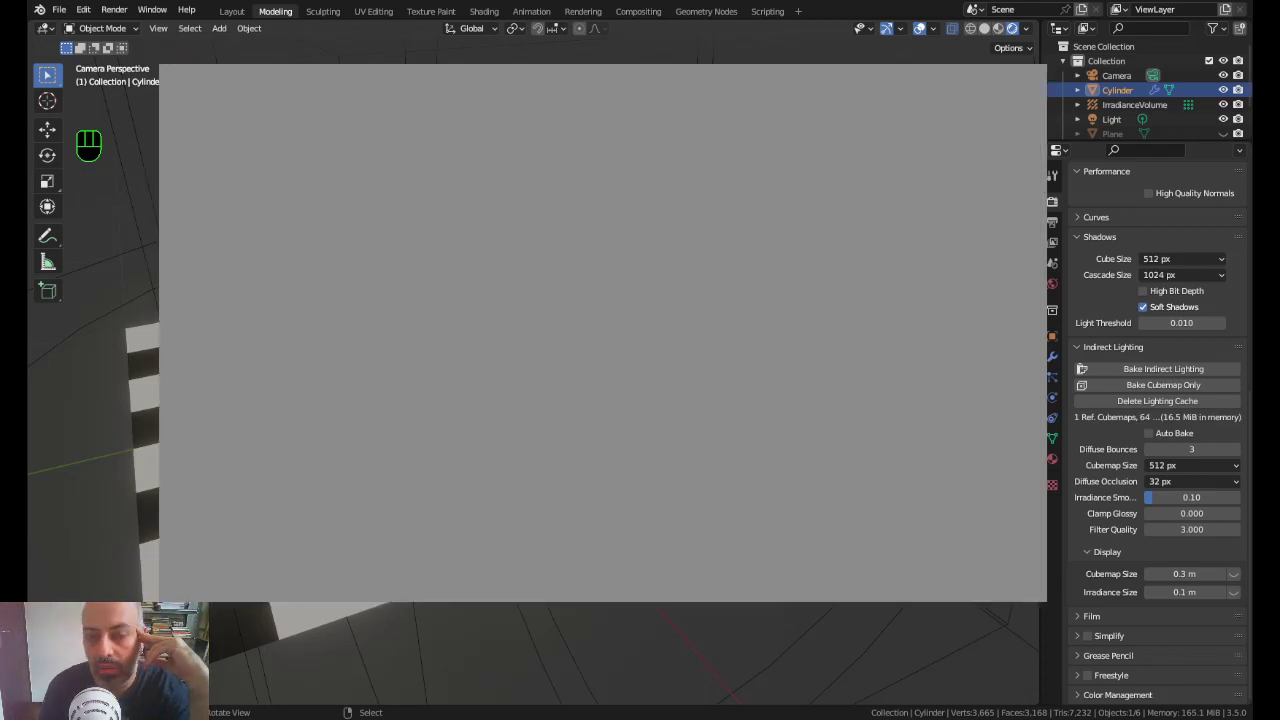
key(F12)
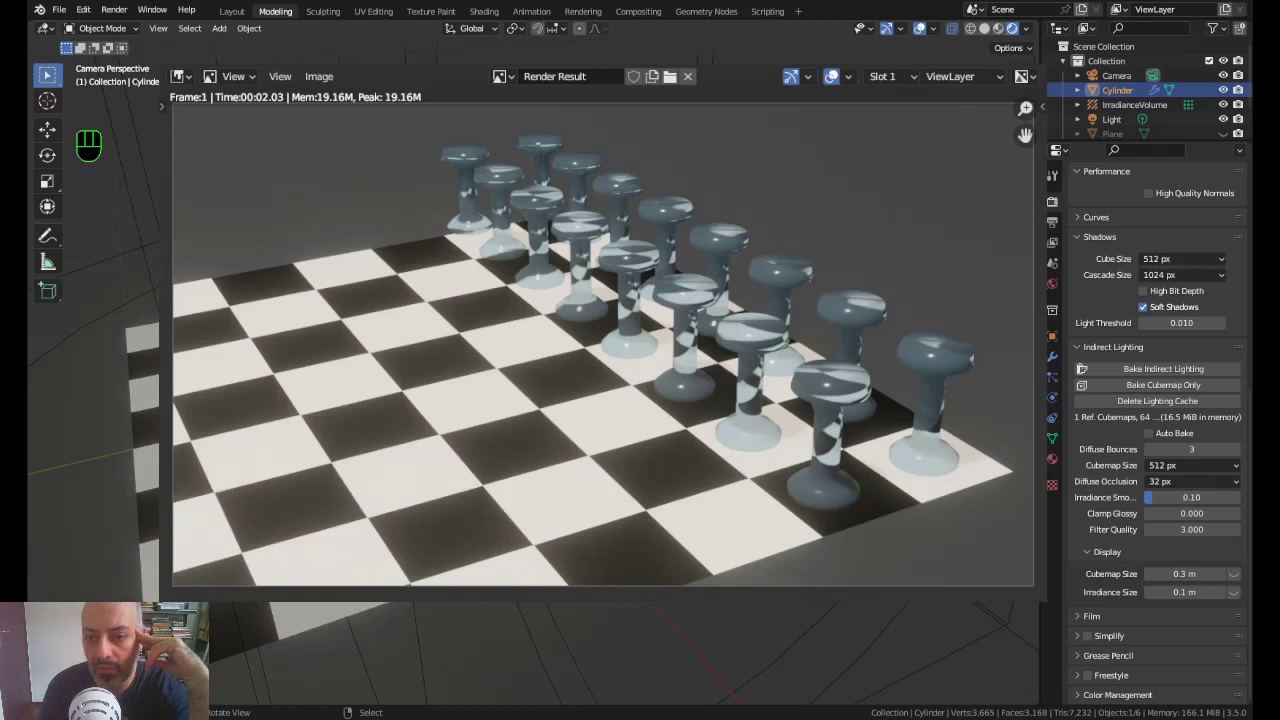